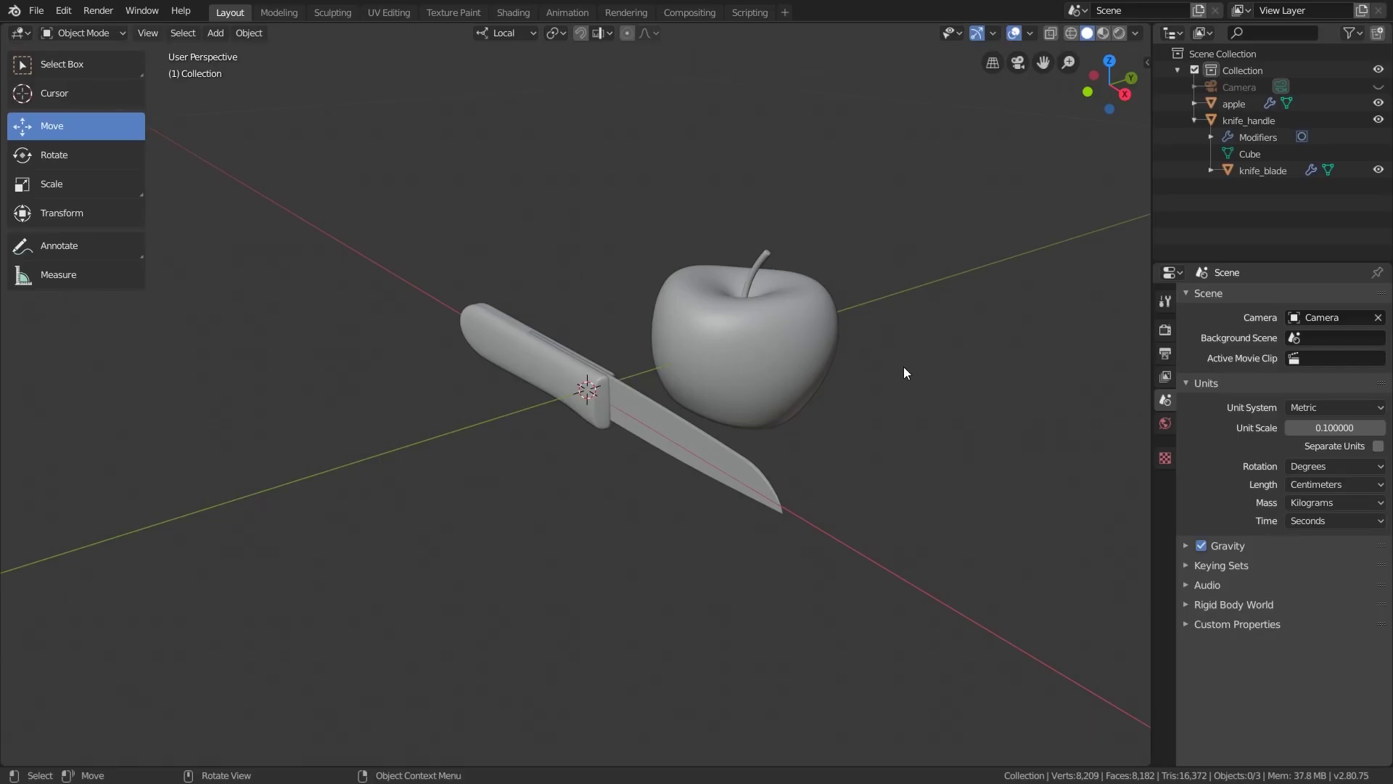
Add a UV sphere to the scene
scroll(down, 3)
middle_click(941, 393)
key(shift+a)
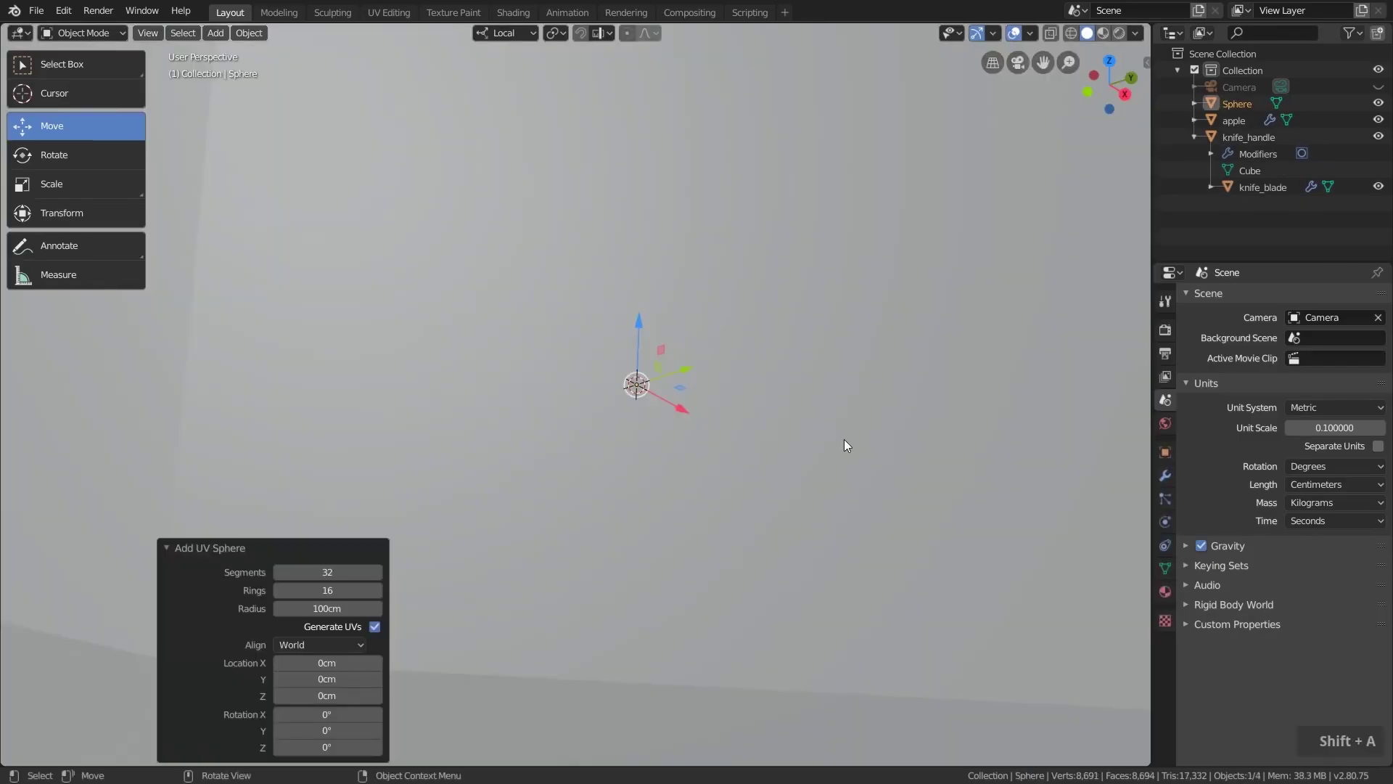
scroll(down, 3)
middle_click(895, 433)
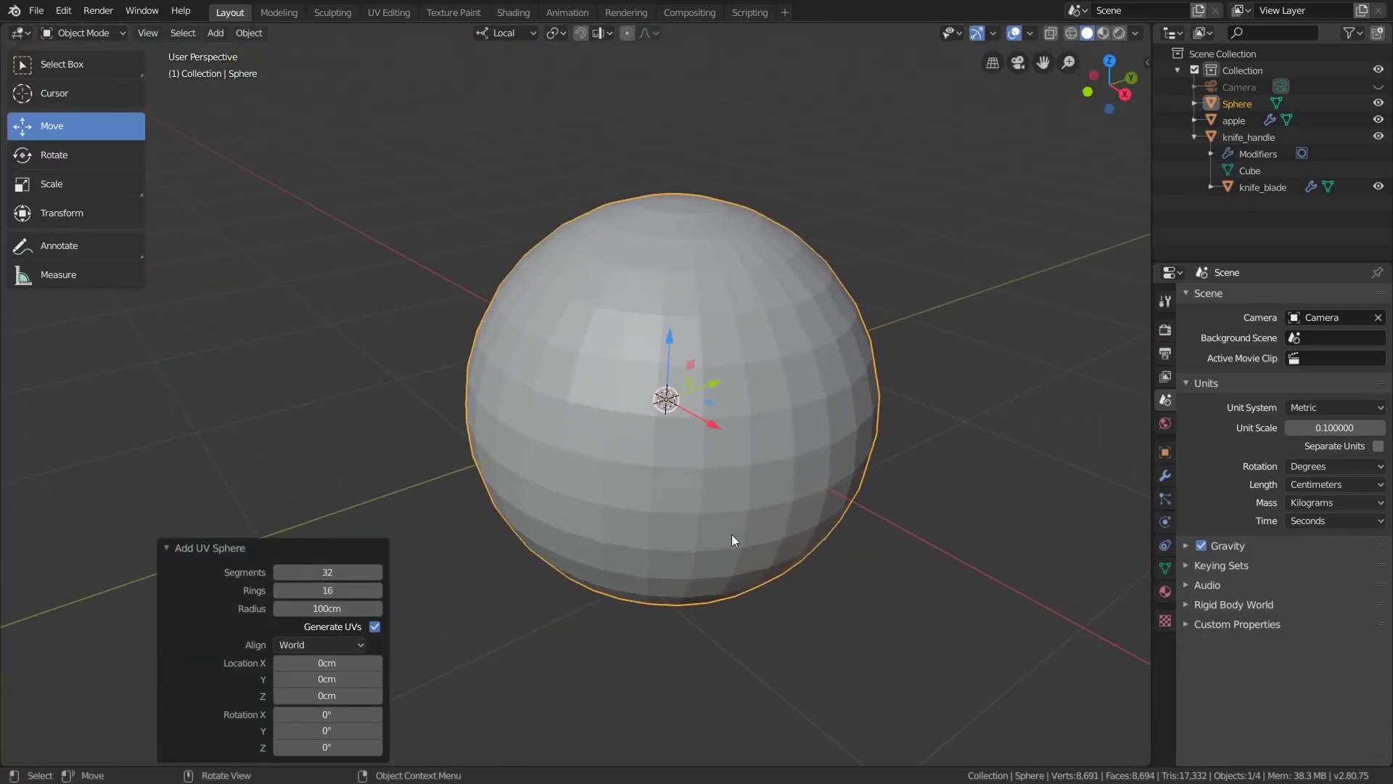
Scale the sphere to 0.127 so it measures about 25.5 cm across
key(n)
key(n)
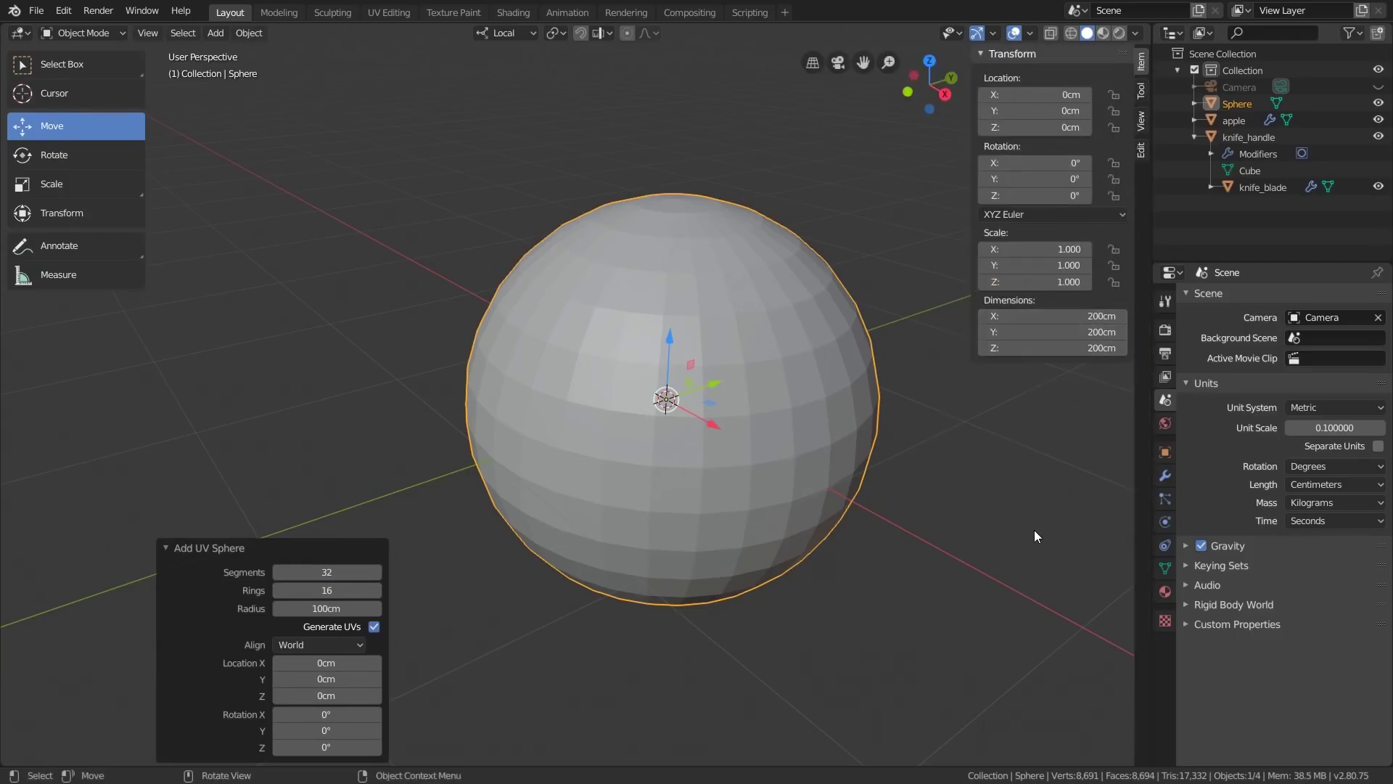
key(s)
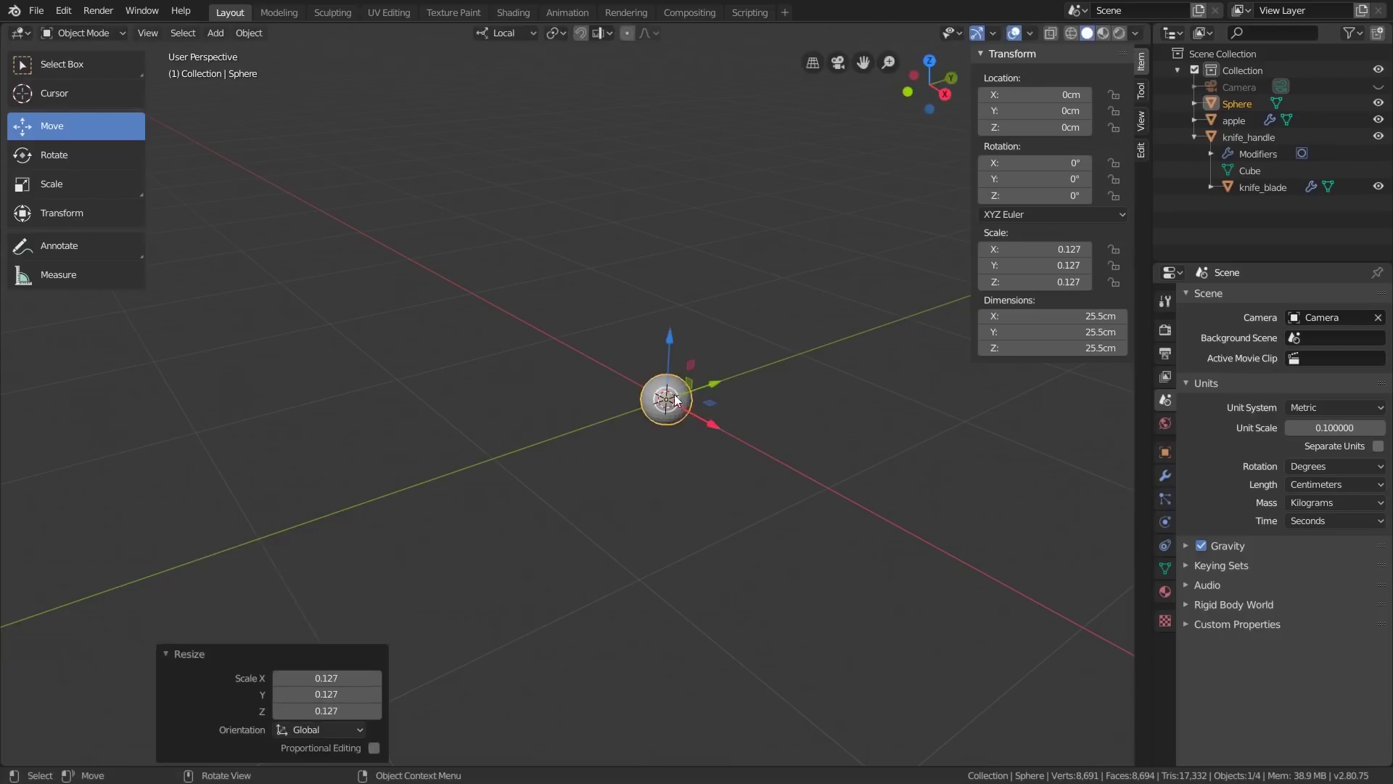
Apply the sphere's scale so it reads 1 at 25.5 cm and view it from the front for editing
scroll(up, 3)
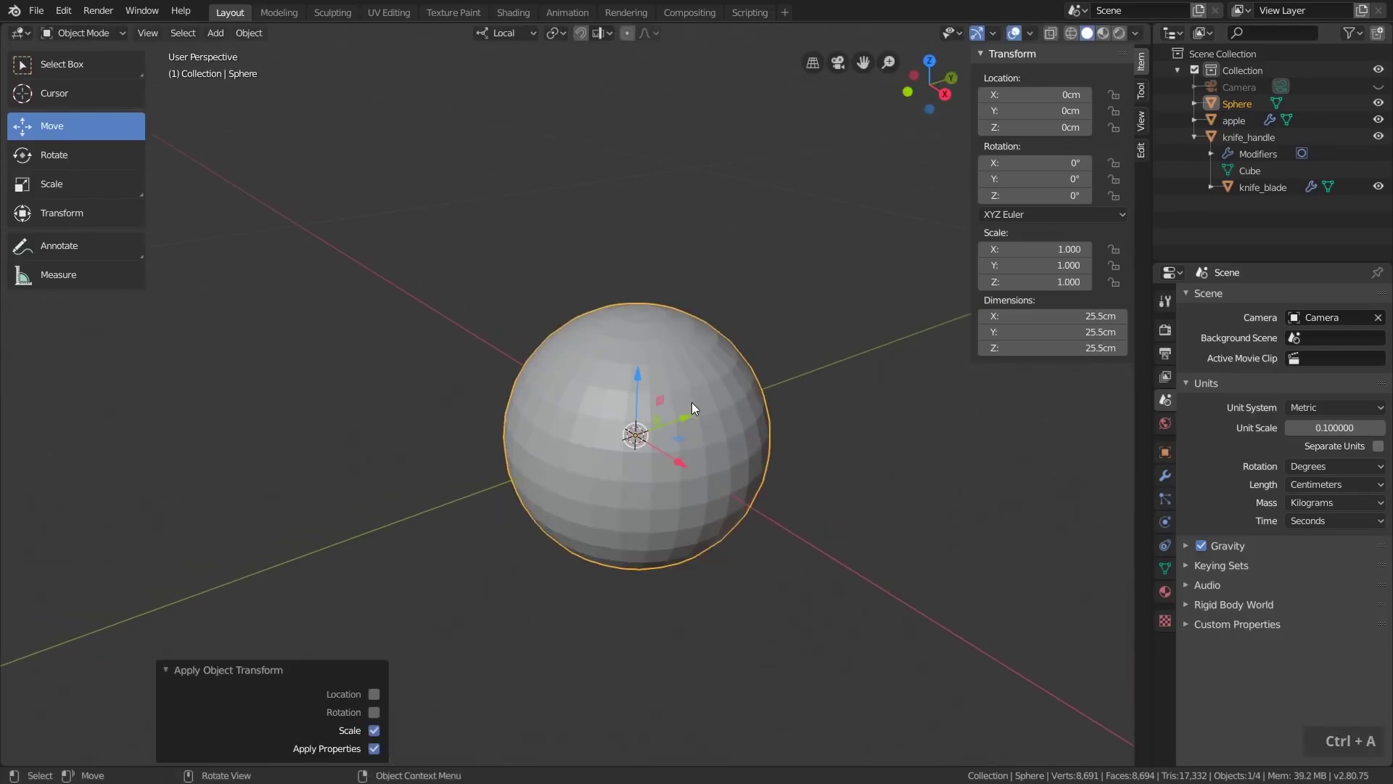
key(KP_1)
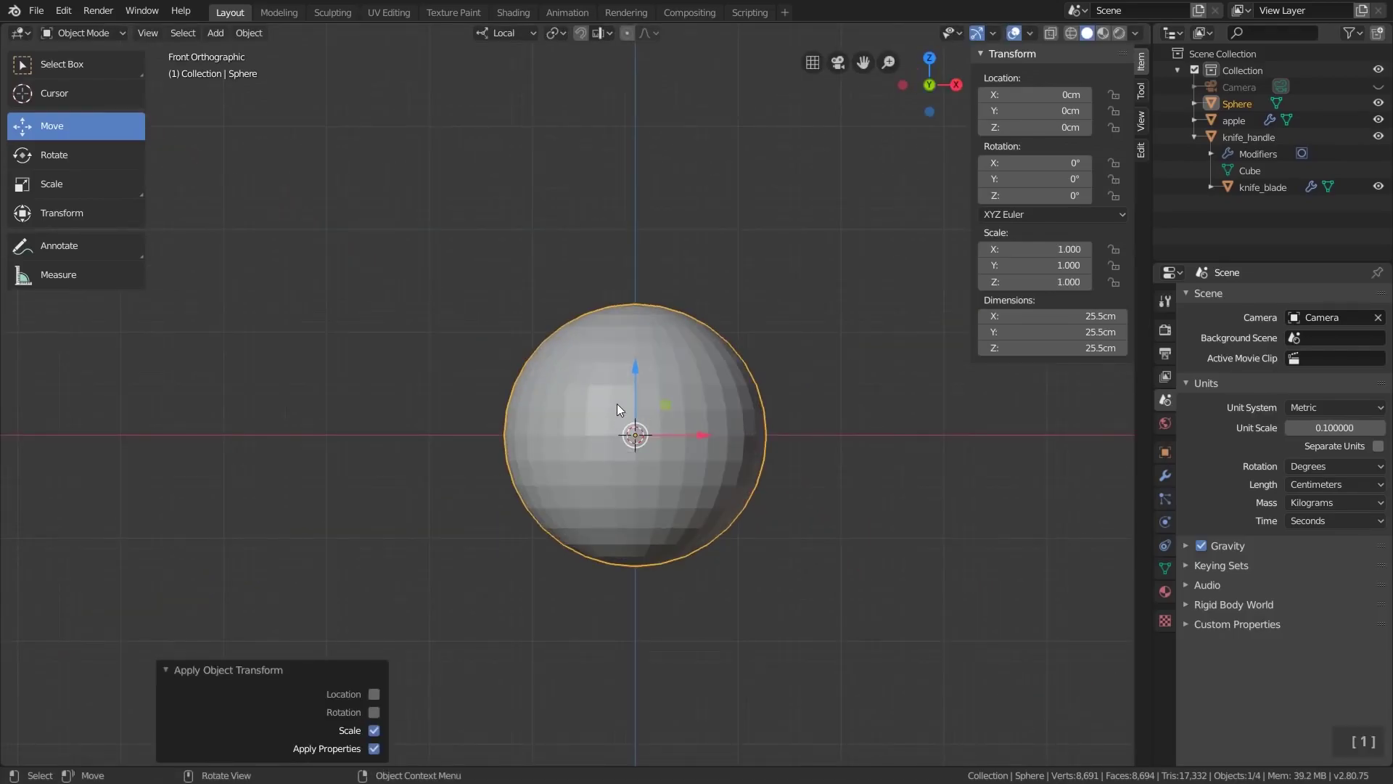
scroll(up, 3)
middle_click(735, 460)
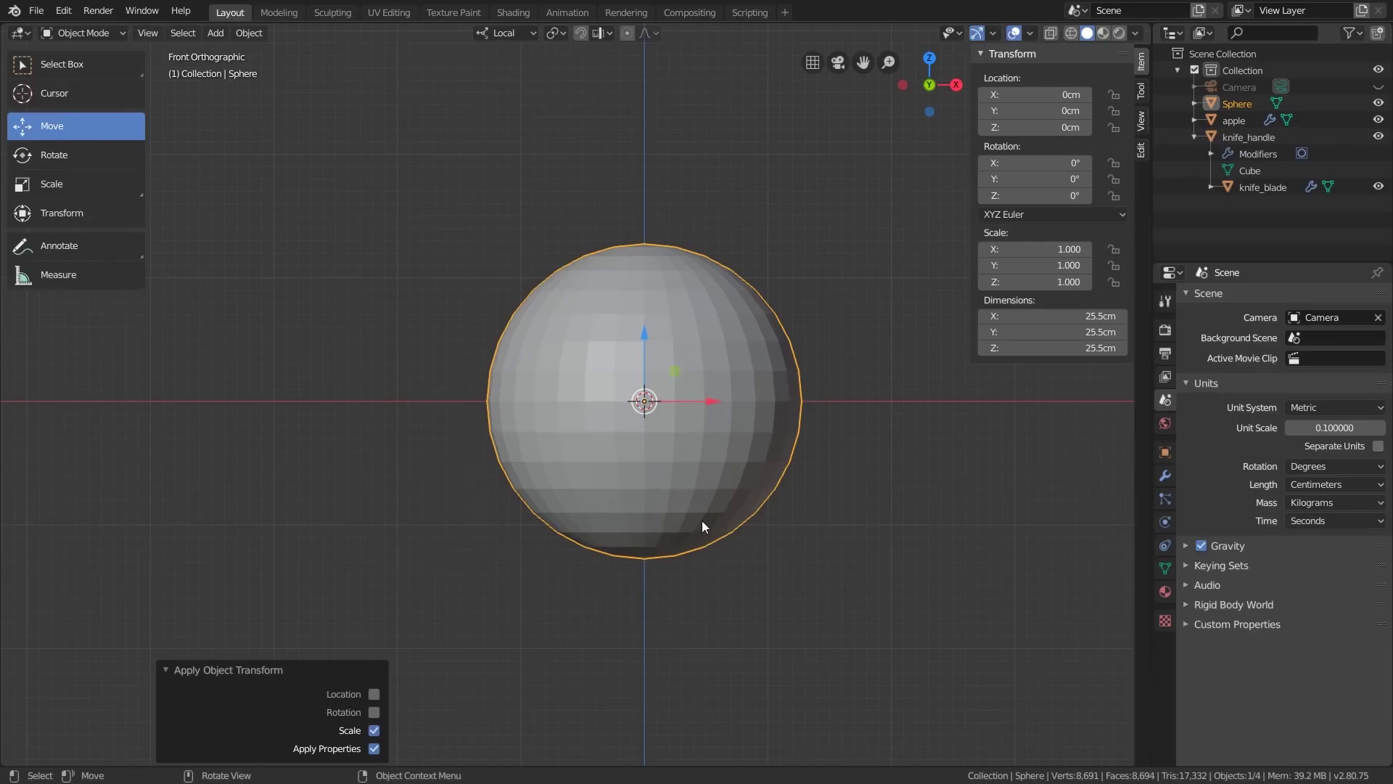
In X-ray Edit Mode, delete the top half of the sphere's vertices, leaving an open bowl
key(Tab)
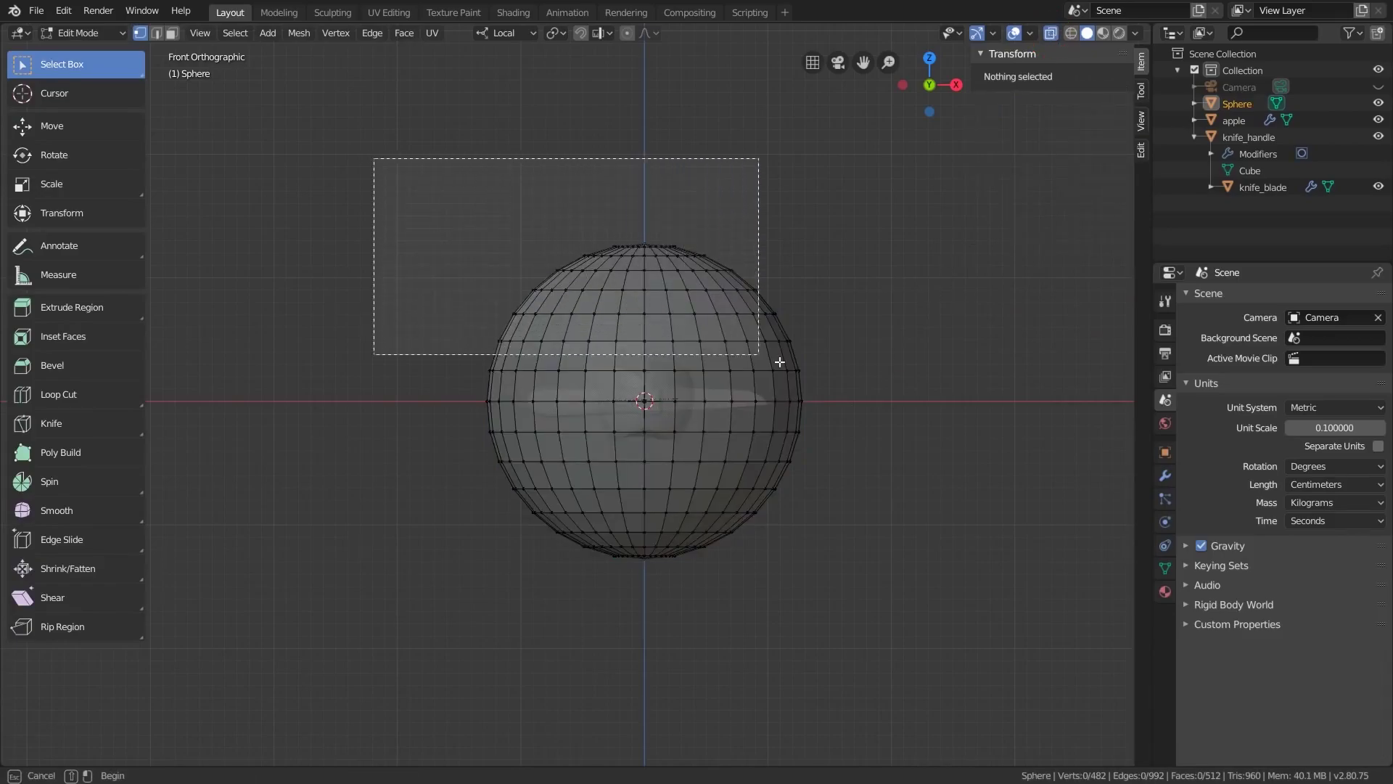
key(x)
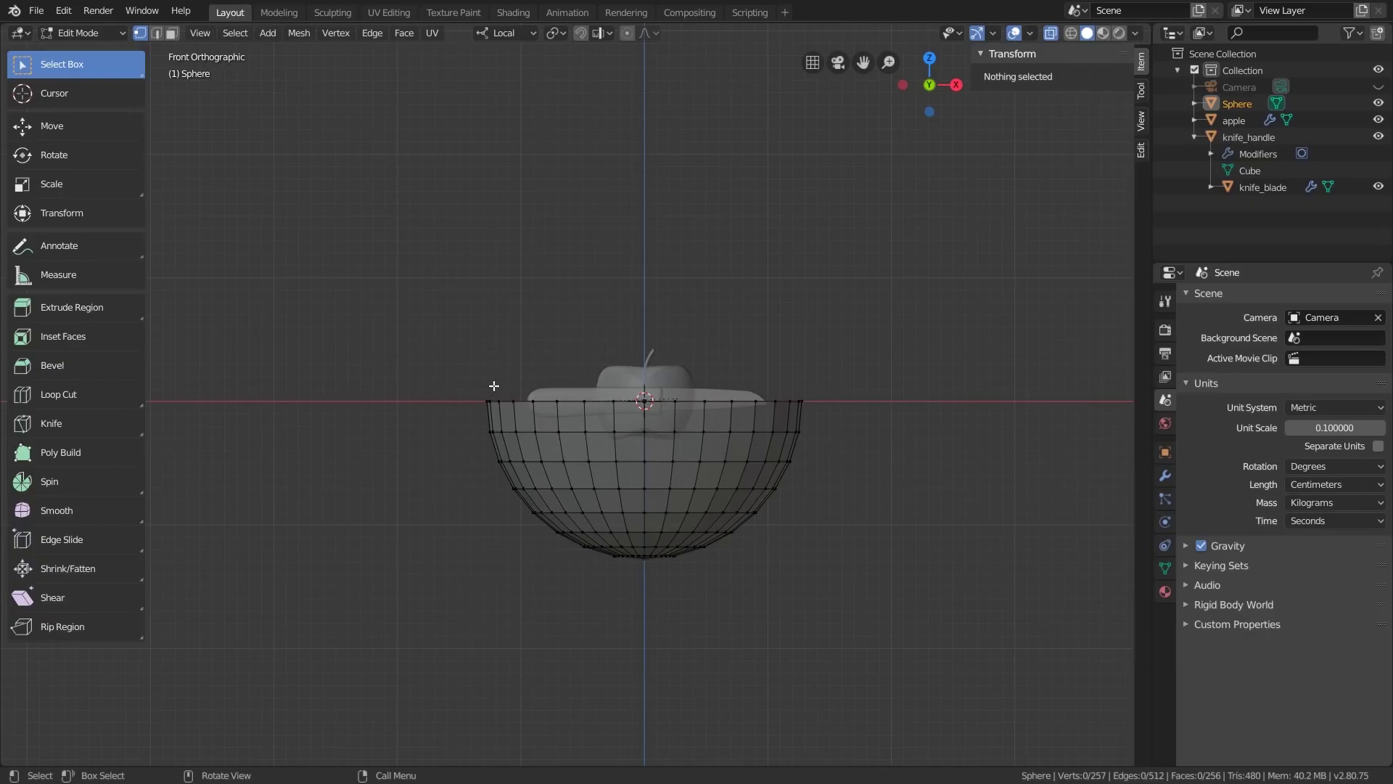
key(ctrl+z)
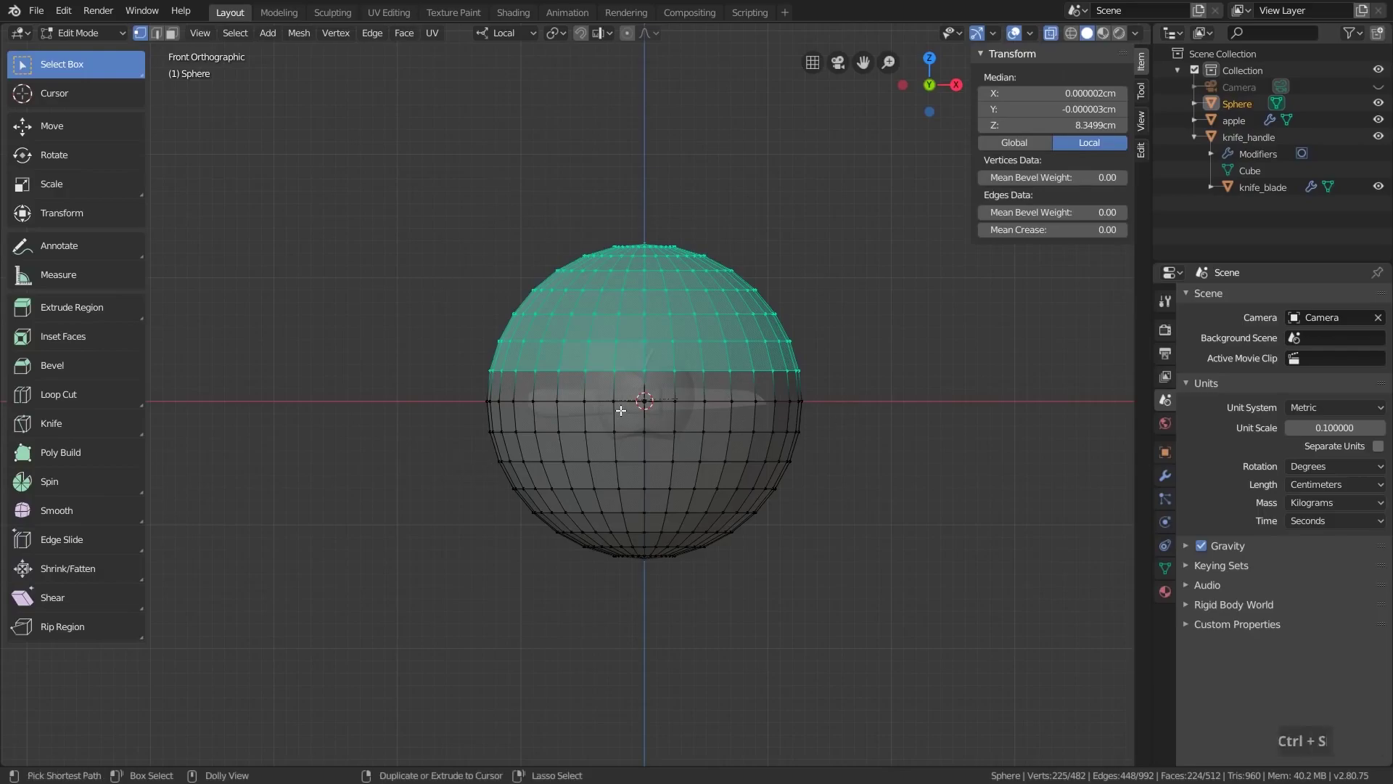
key(ctrl+shift+z)
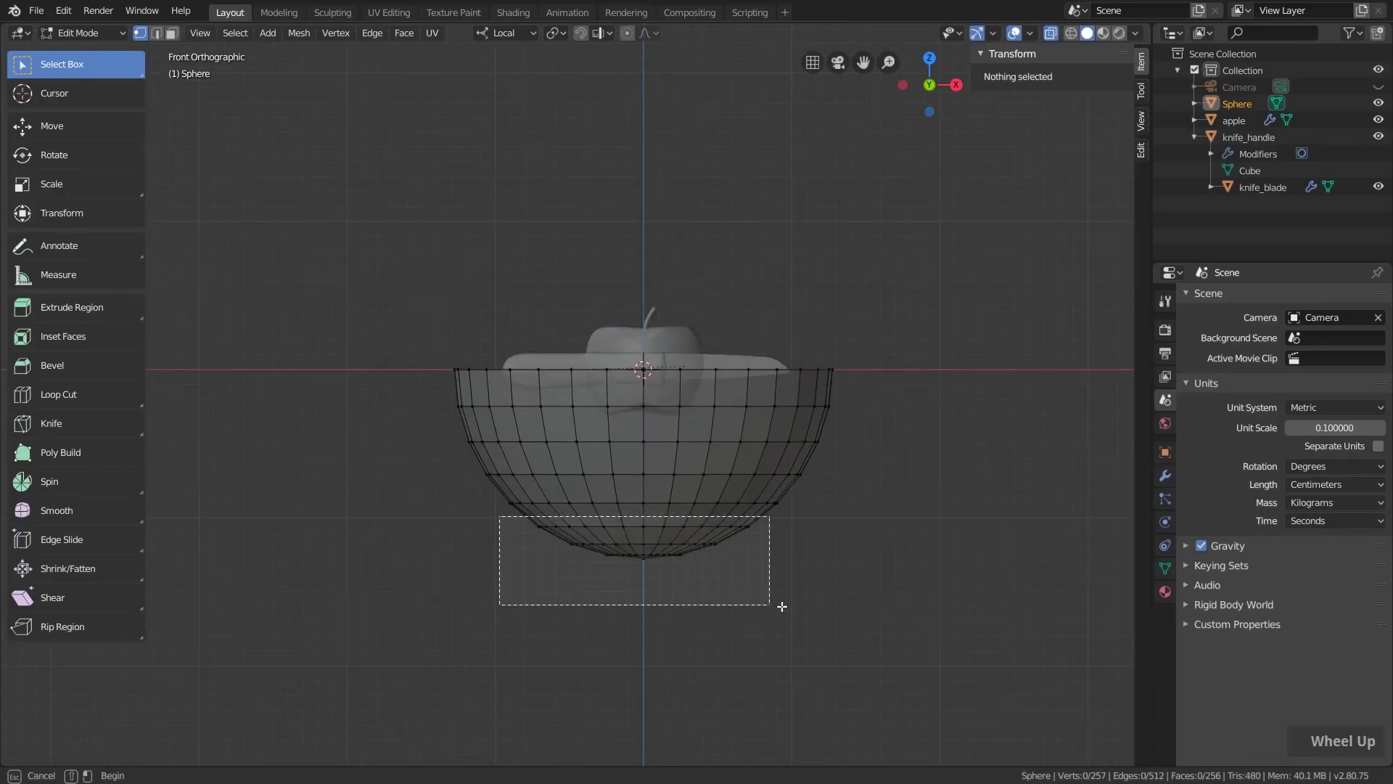
scroll(up, 3)
Scale the bottom rows to 0 on Z into a flat base and raise it 0.93 cm
key(s)
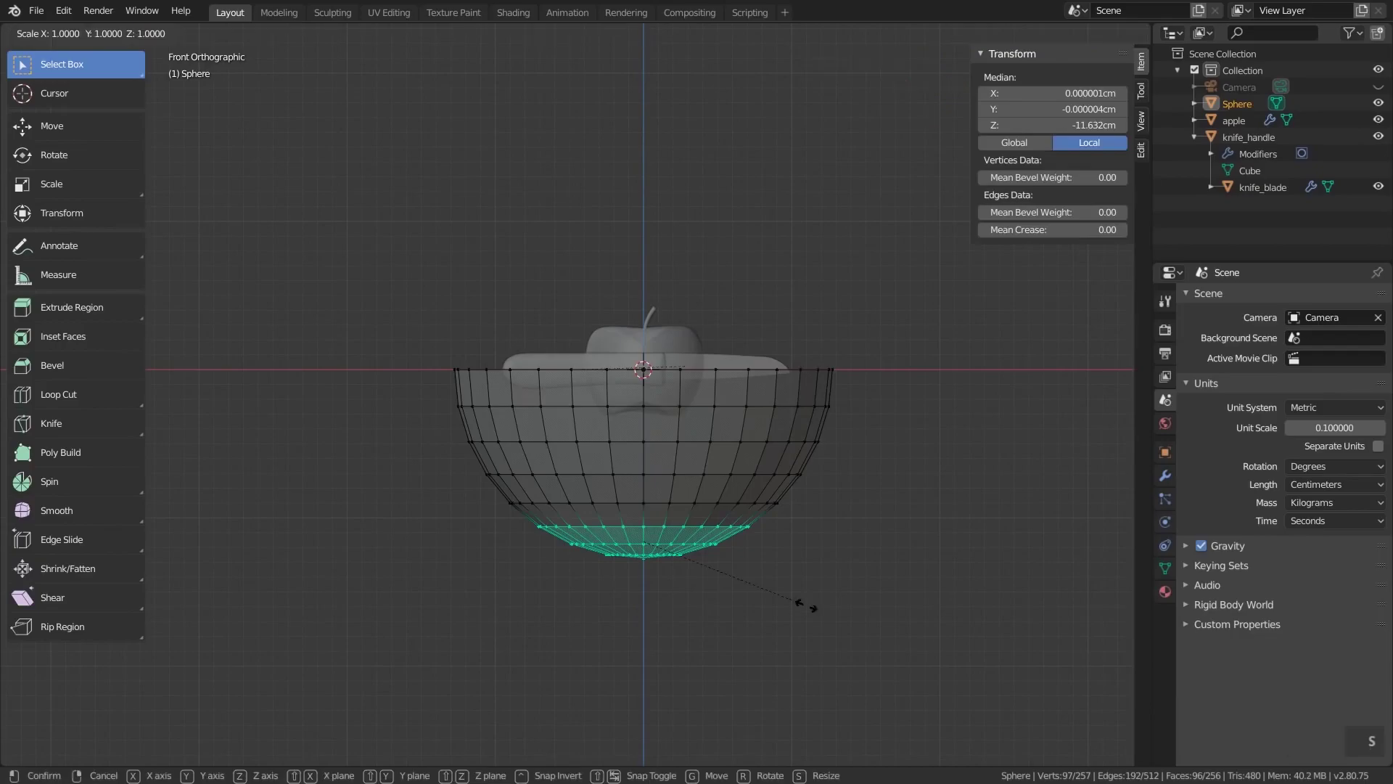
key(z)
key(KP_0)
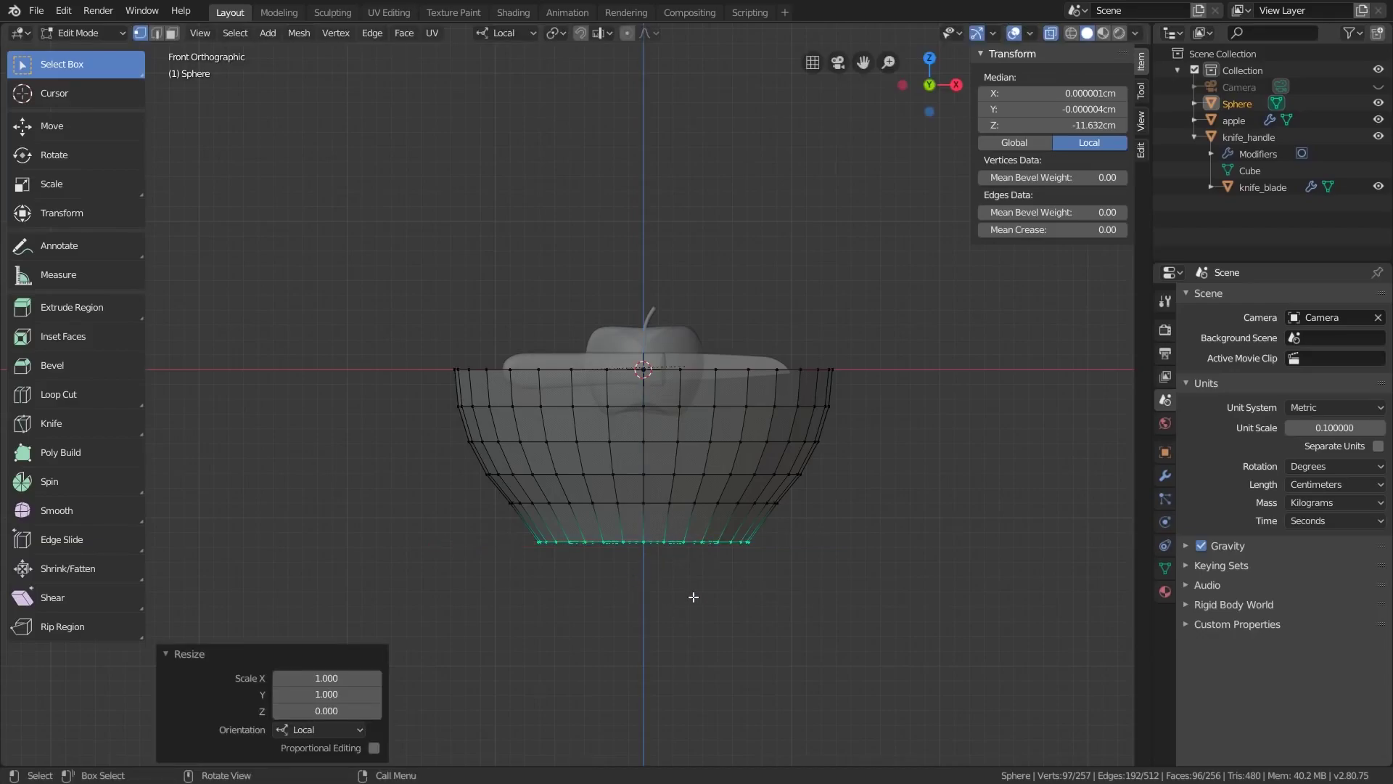
key(g)
key(z)
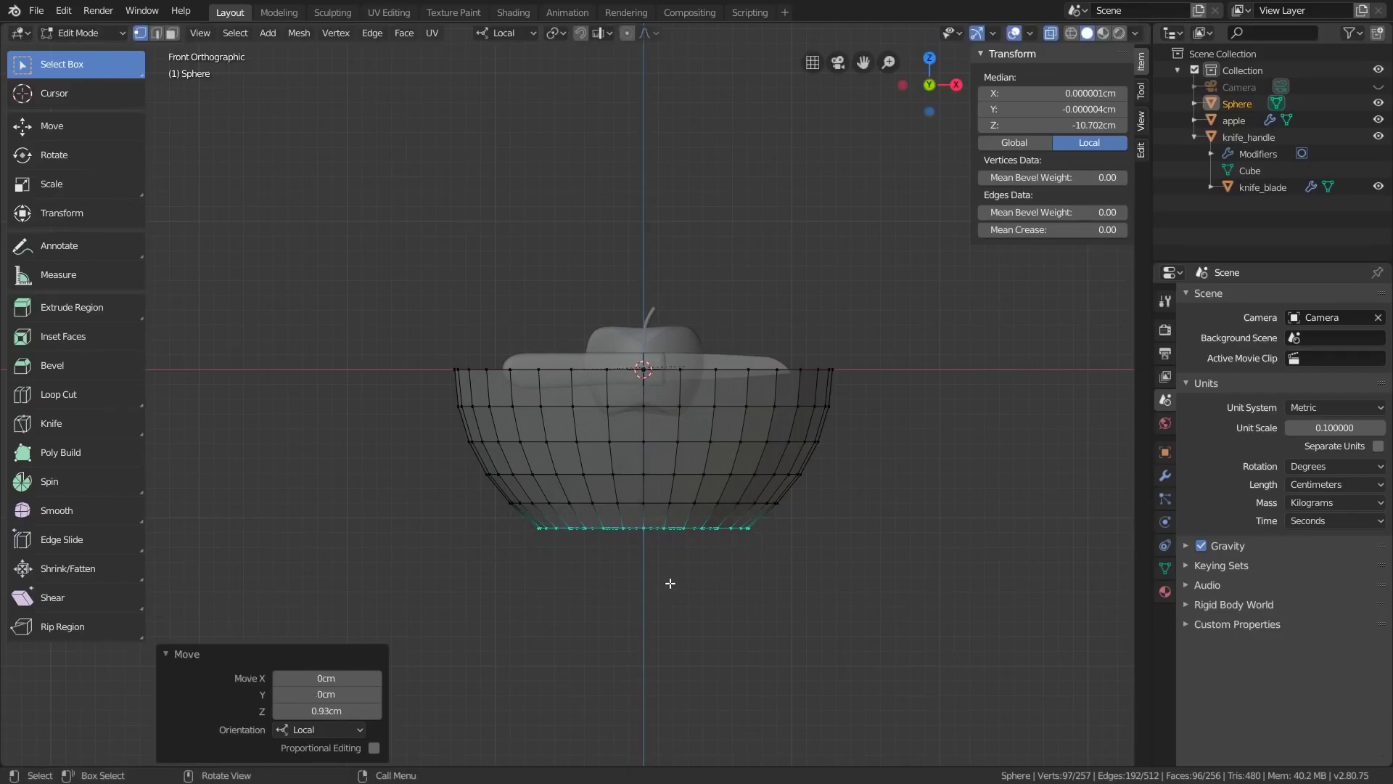
Inset the flat bottom faces 0.45 cm and extrude them 0.69 cm downward into a foot ring
middle_click(863, 478)
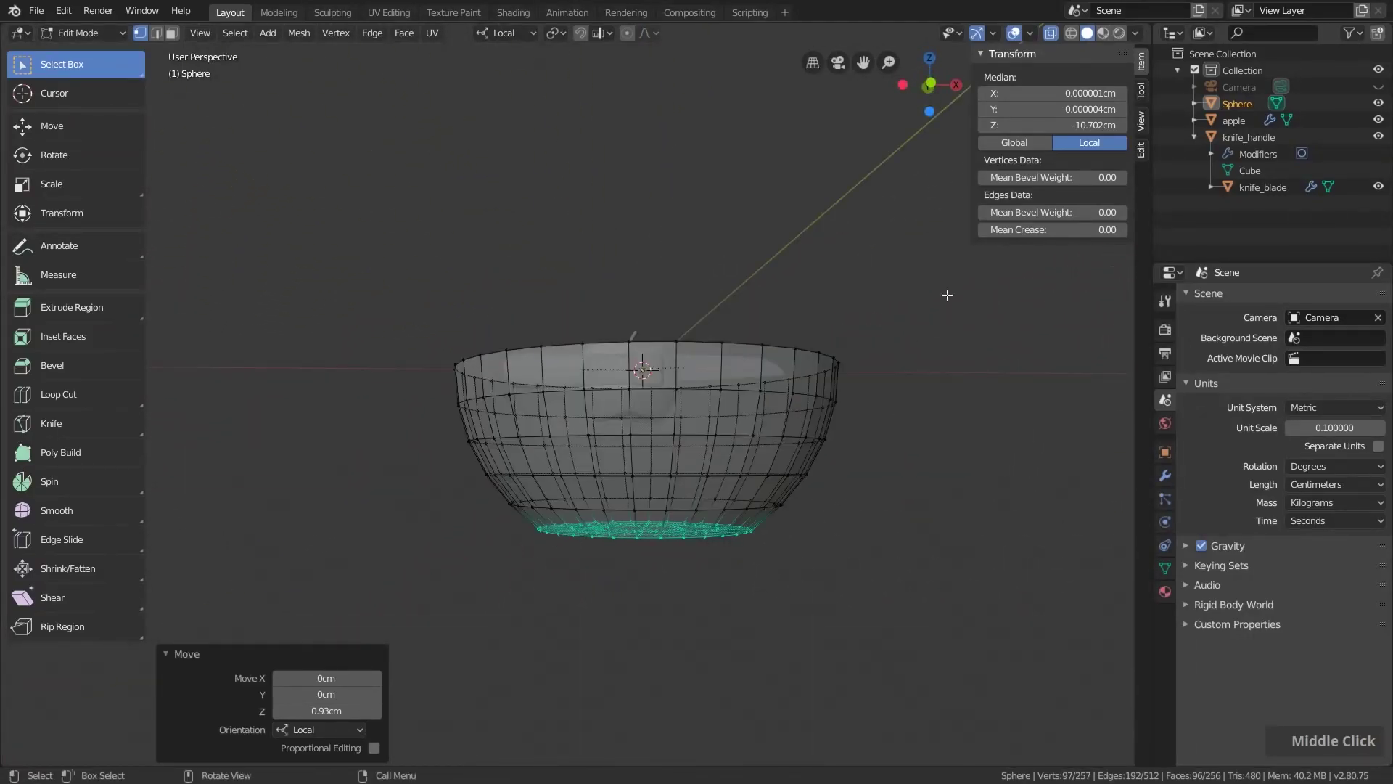
middle_click(696, 555)
scroll(up, 3)
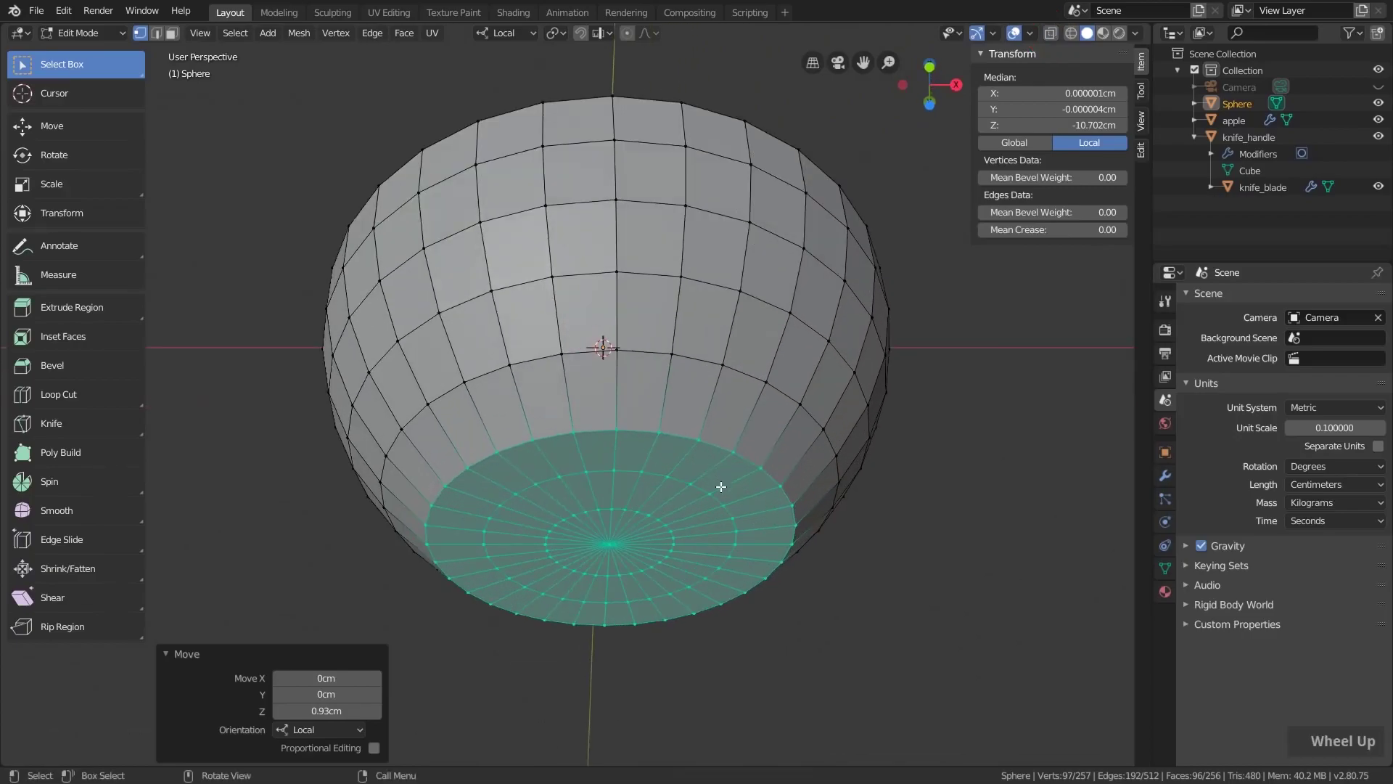
scroll(down, 3)
middle_click(702, 488)
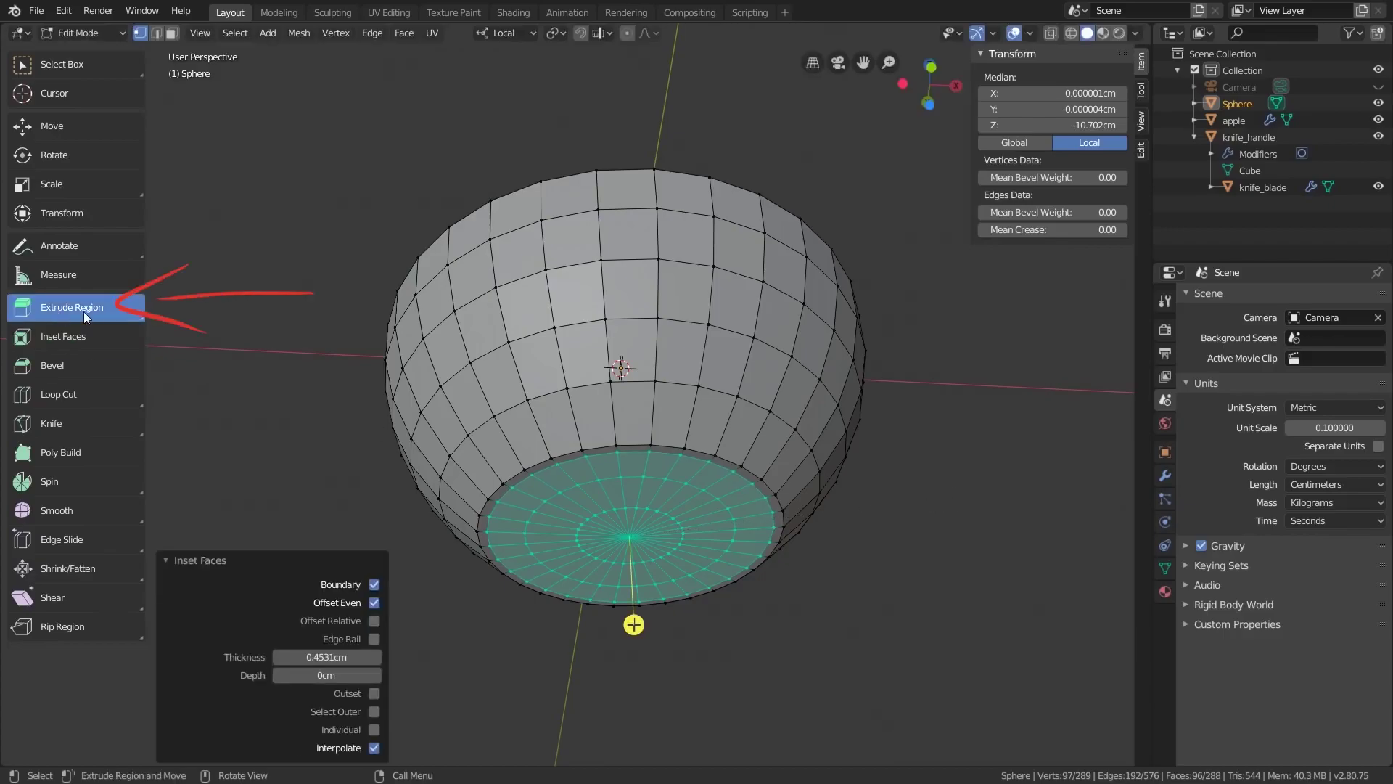
middle_click(680, 627)
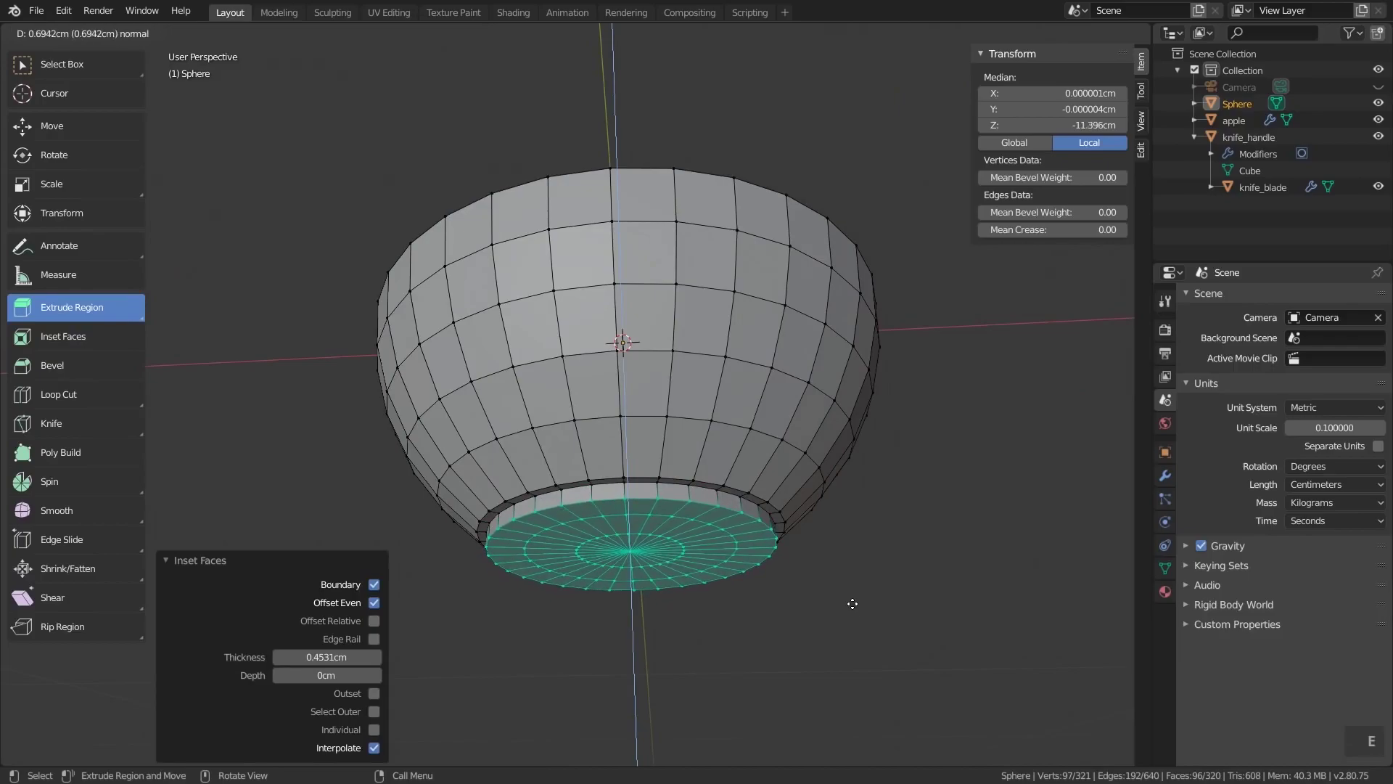
scroll(down, 3)
middle_click(839, 498)
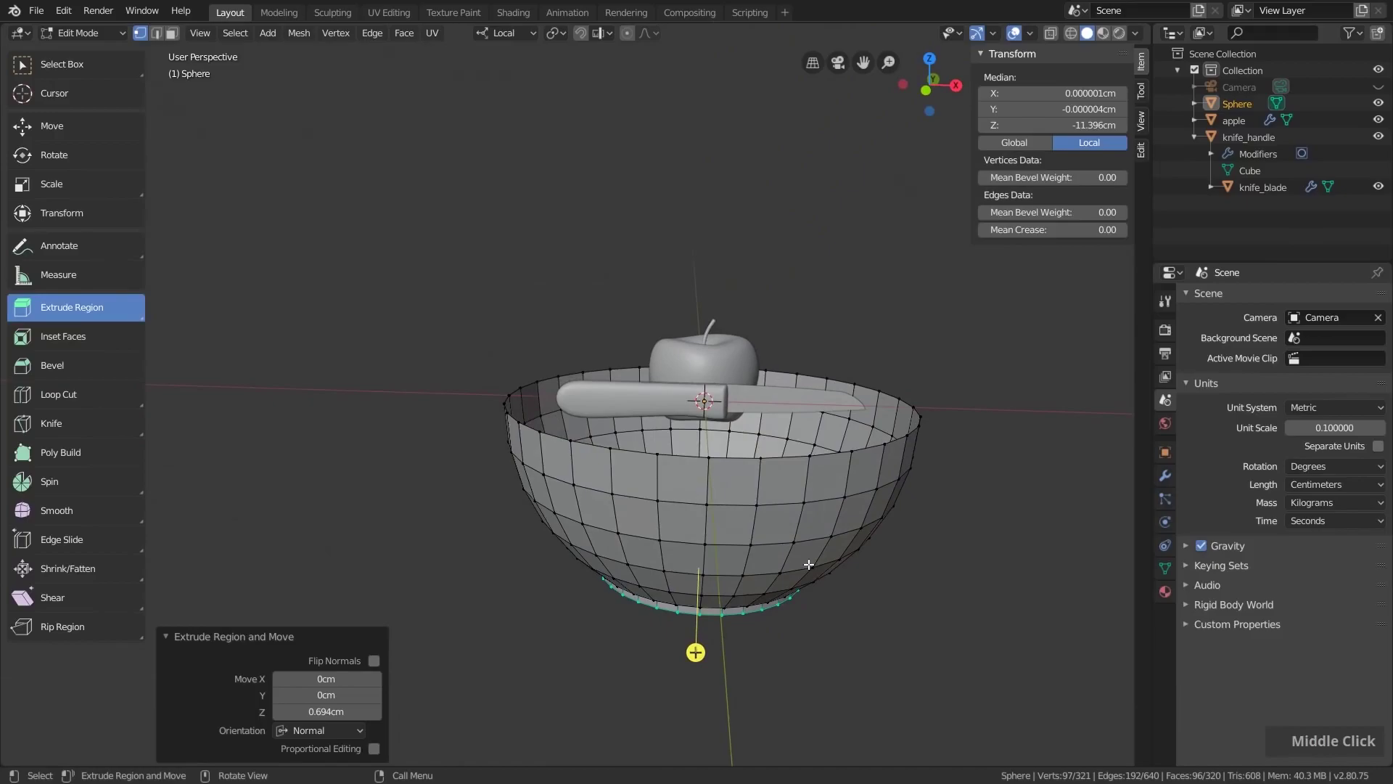
Extrude the rim edge loop 0.695 cm straight up along Z into a short lip
key(alt+l)
click(738, 453)
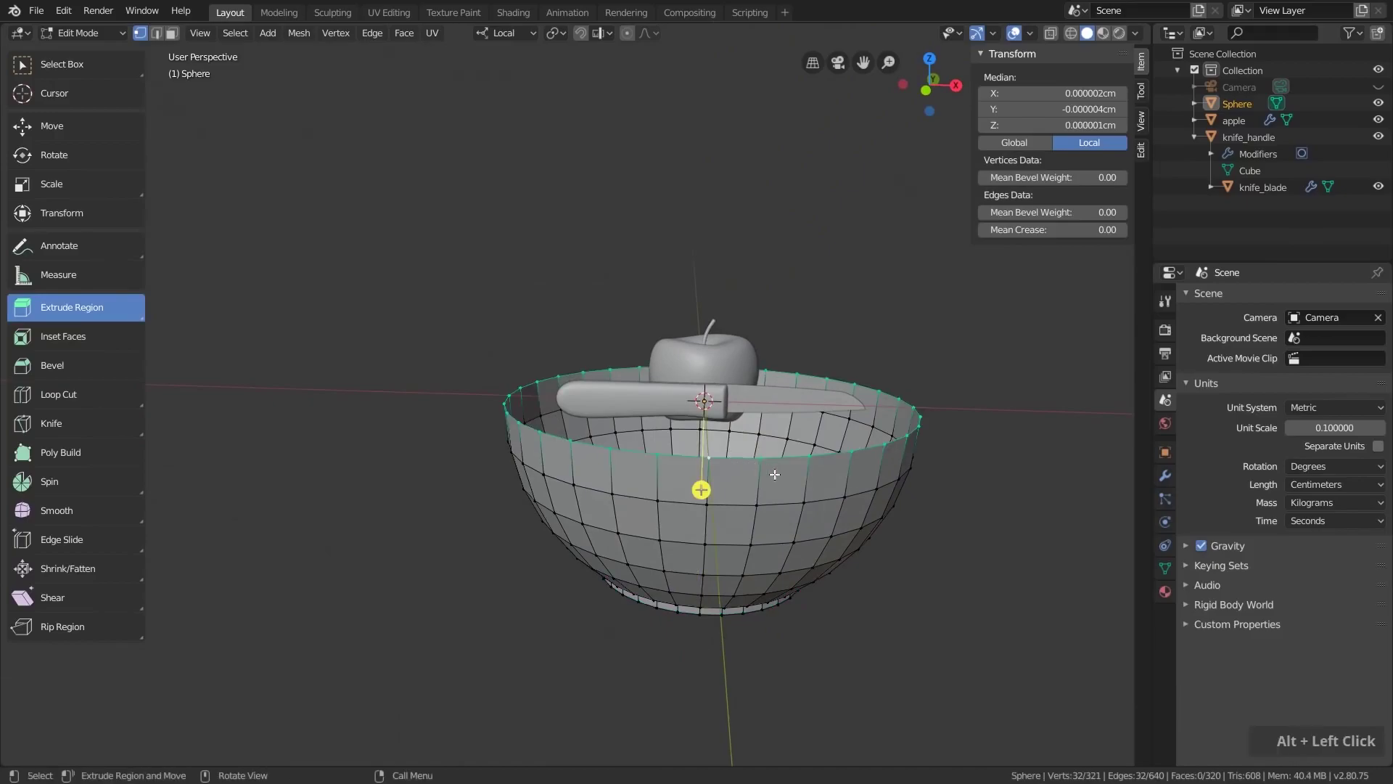
middle_click(844, 506)
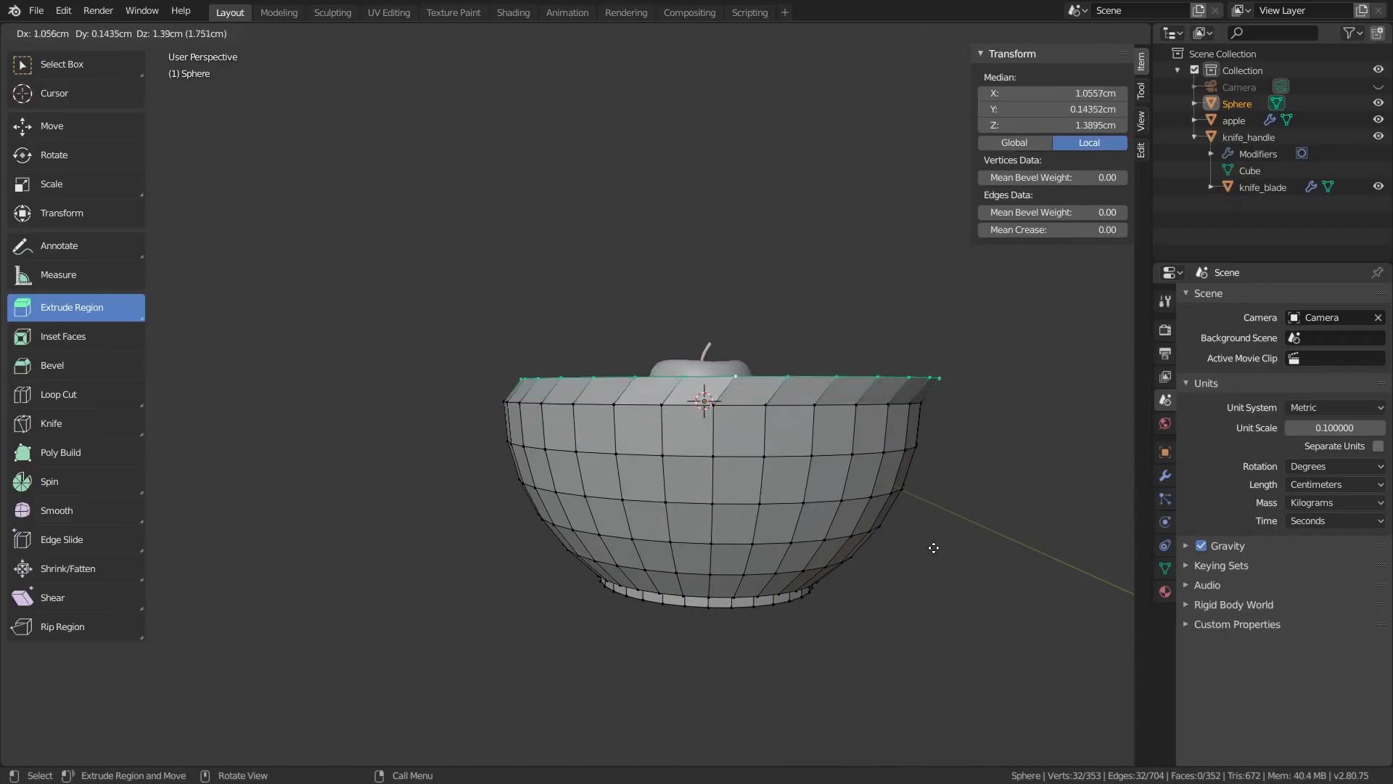
key(z)
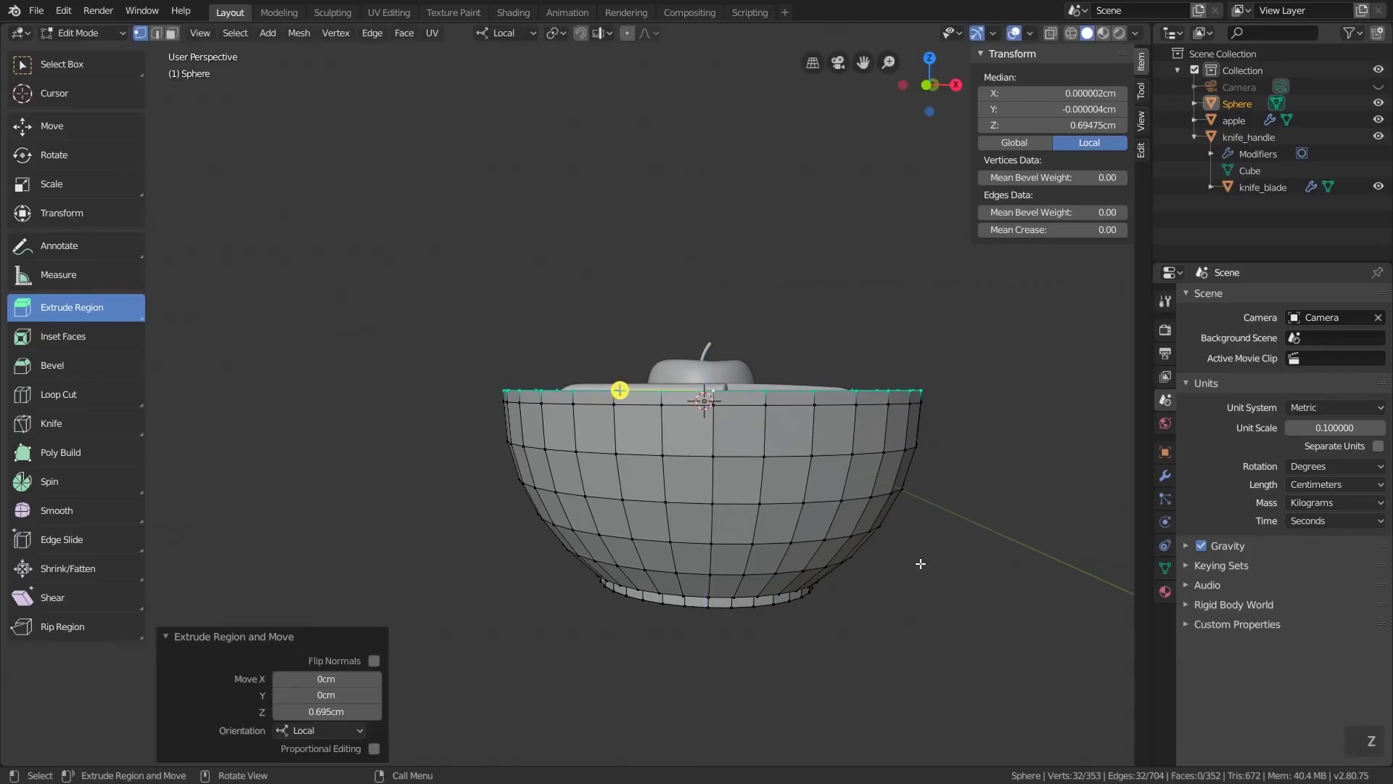
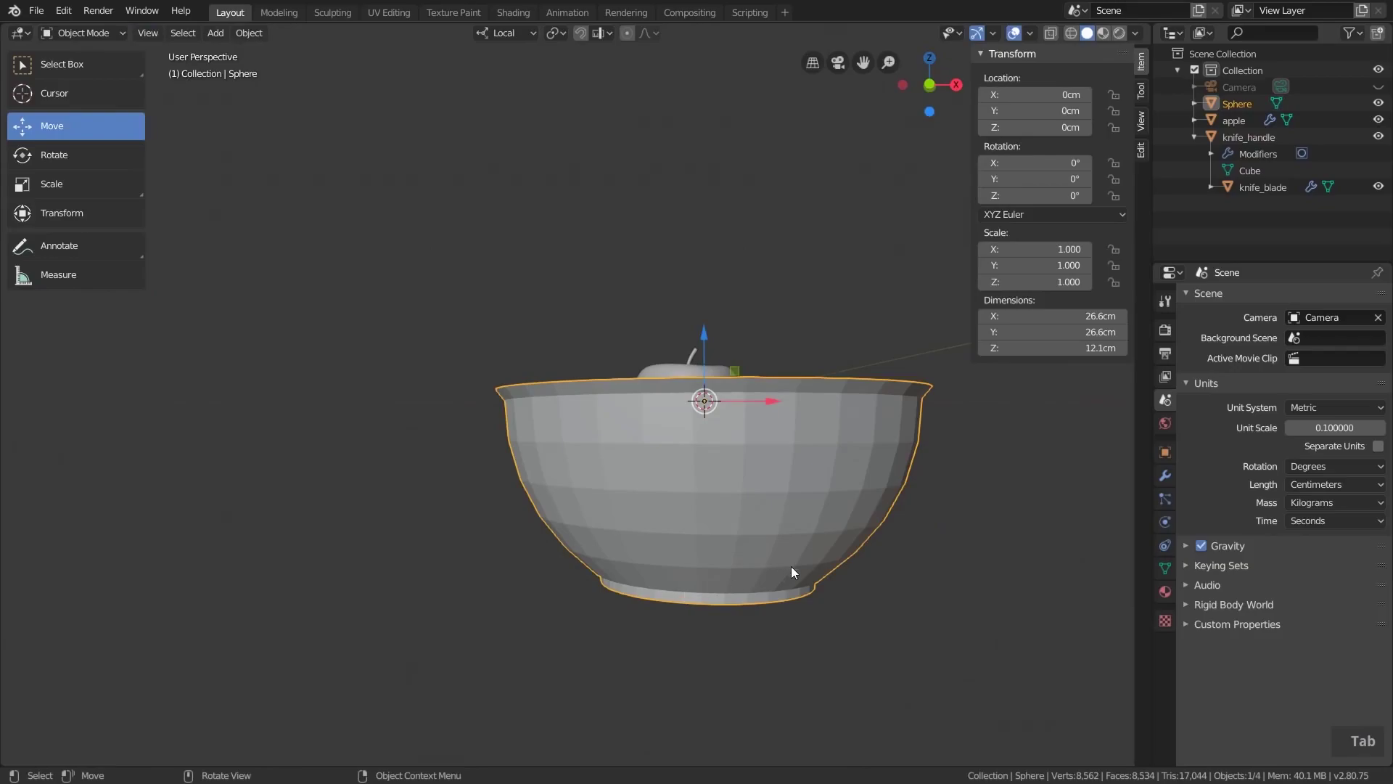
Scale the bowl to 0.75 on Z, giving 26.6 × 9.07 cm, and apply its scale
key(KP_1)
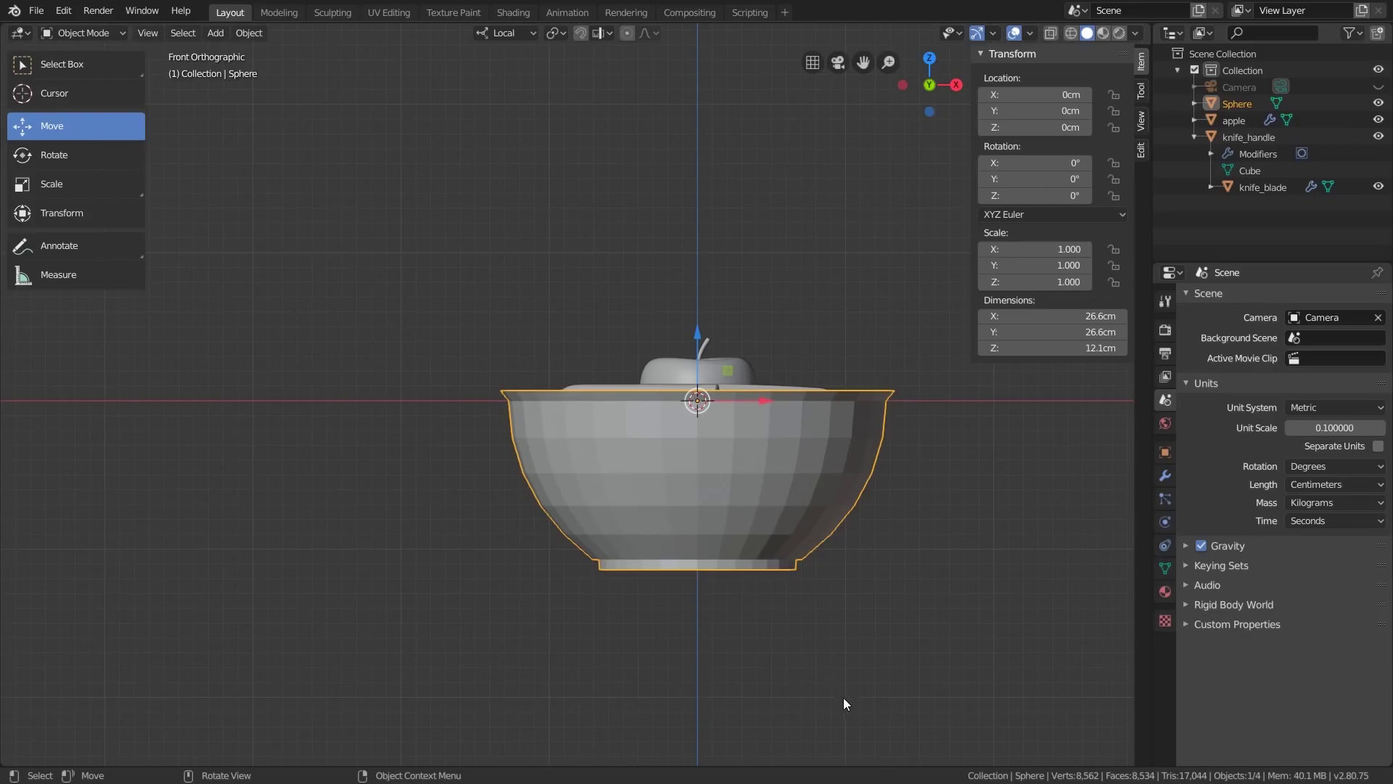
key(s)
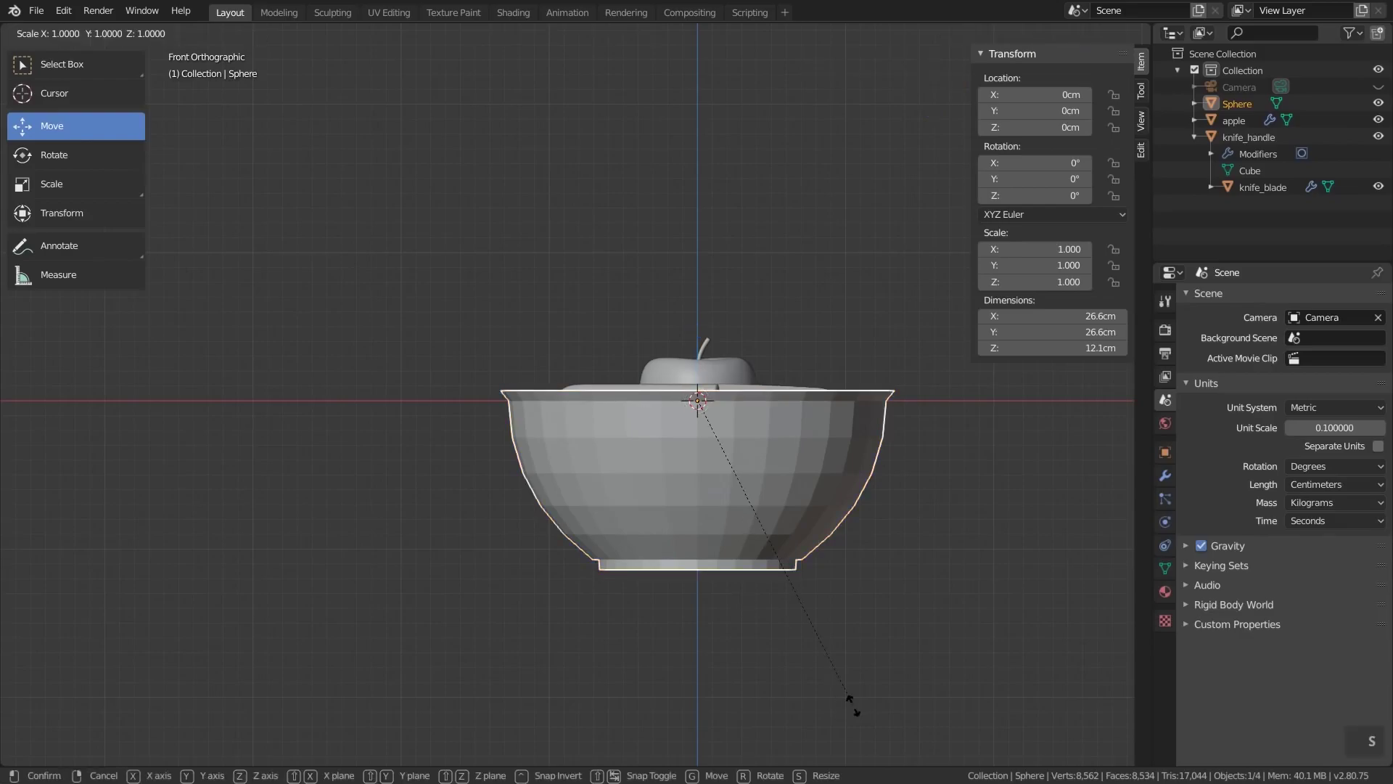
key(z)
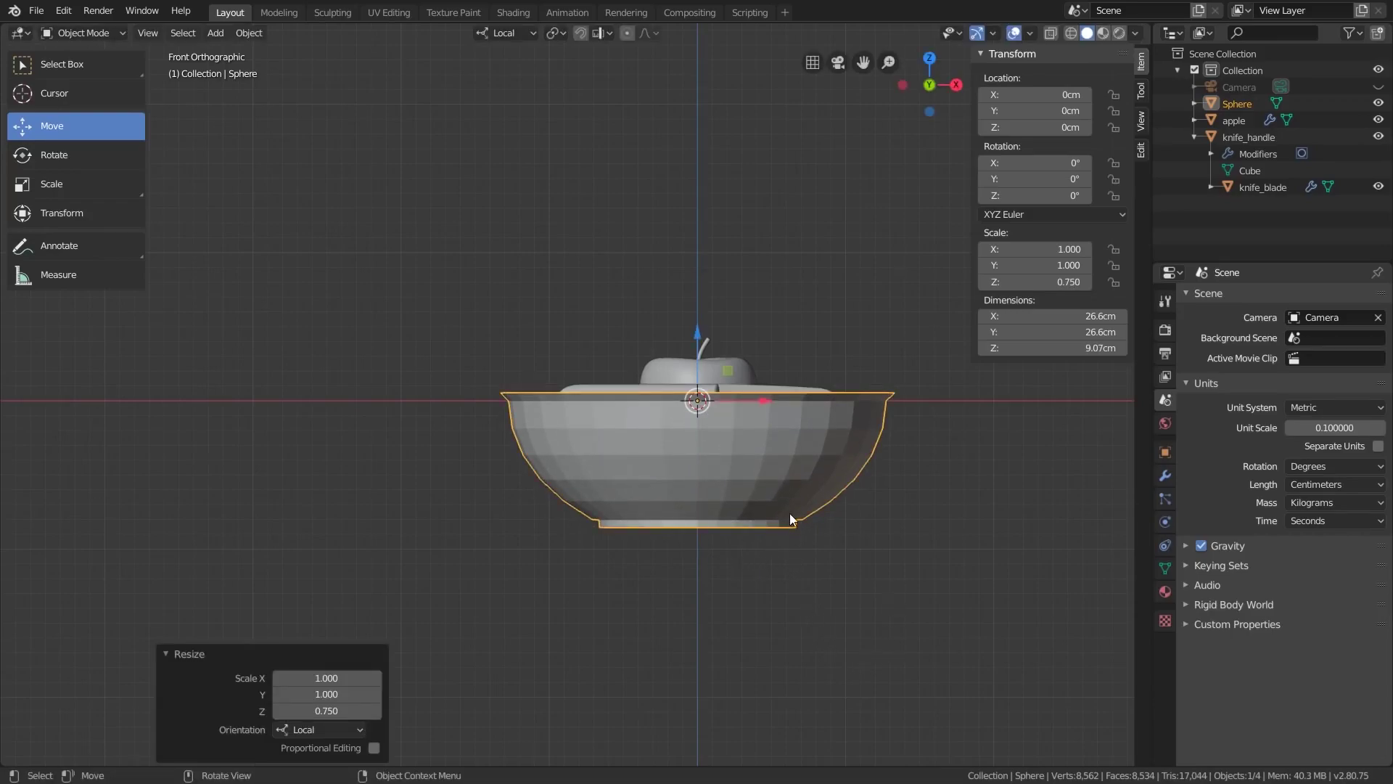
key(ctrl+a)
Move the bowl 15.3 cm up above the apple and knife, cancelling a stray rotation
middle_click(797, 484)
scroll(down, 3)
middle_click(810, 463)
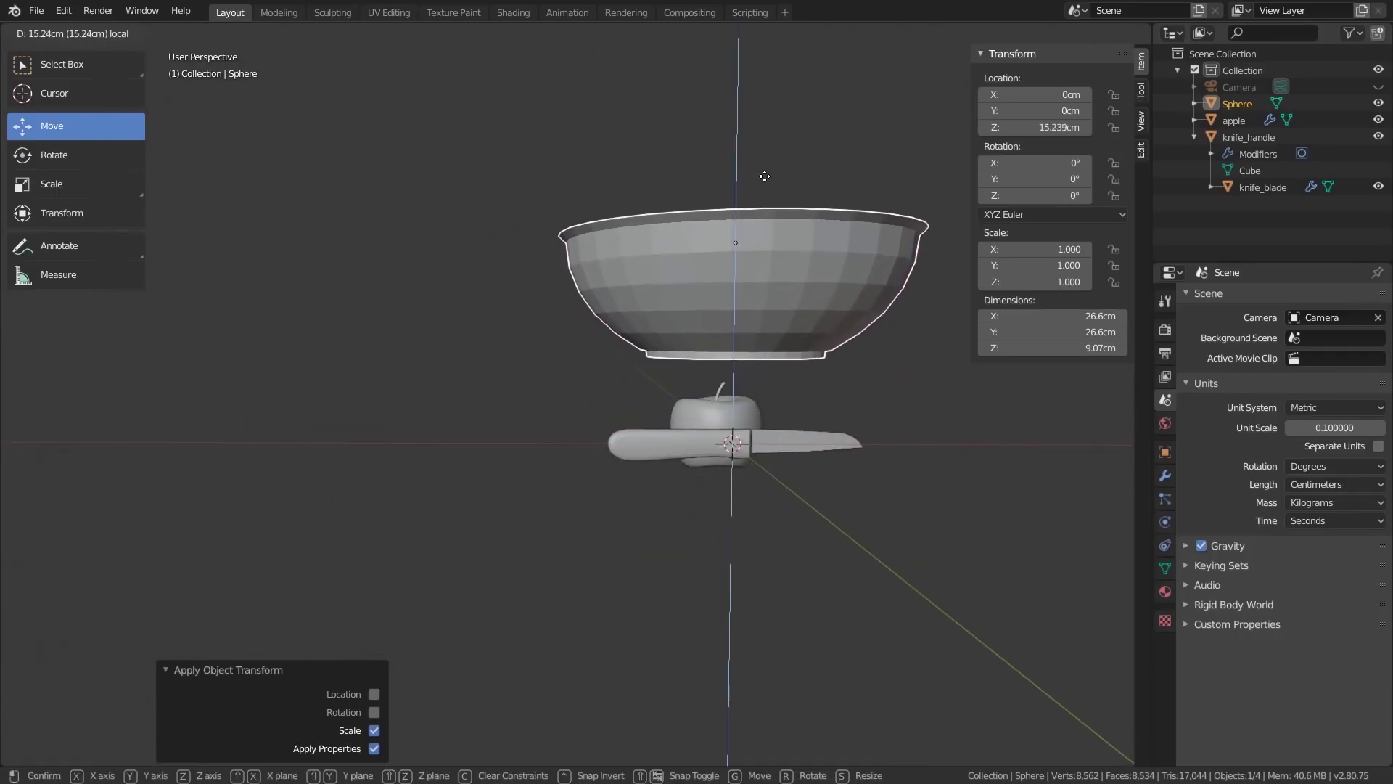
middle_click(788, 223)
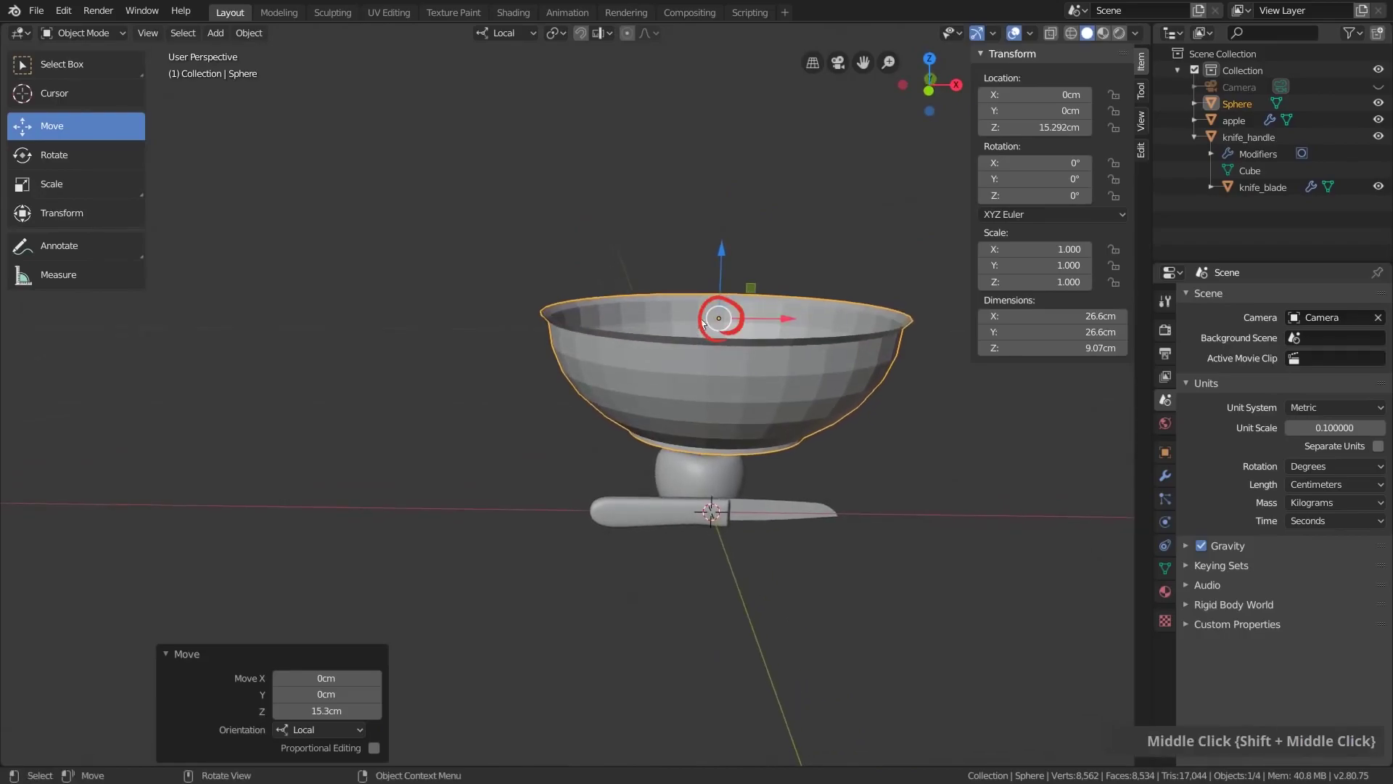
middle_click(757, 369)
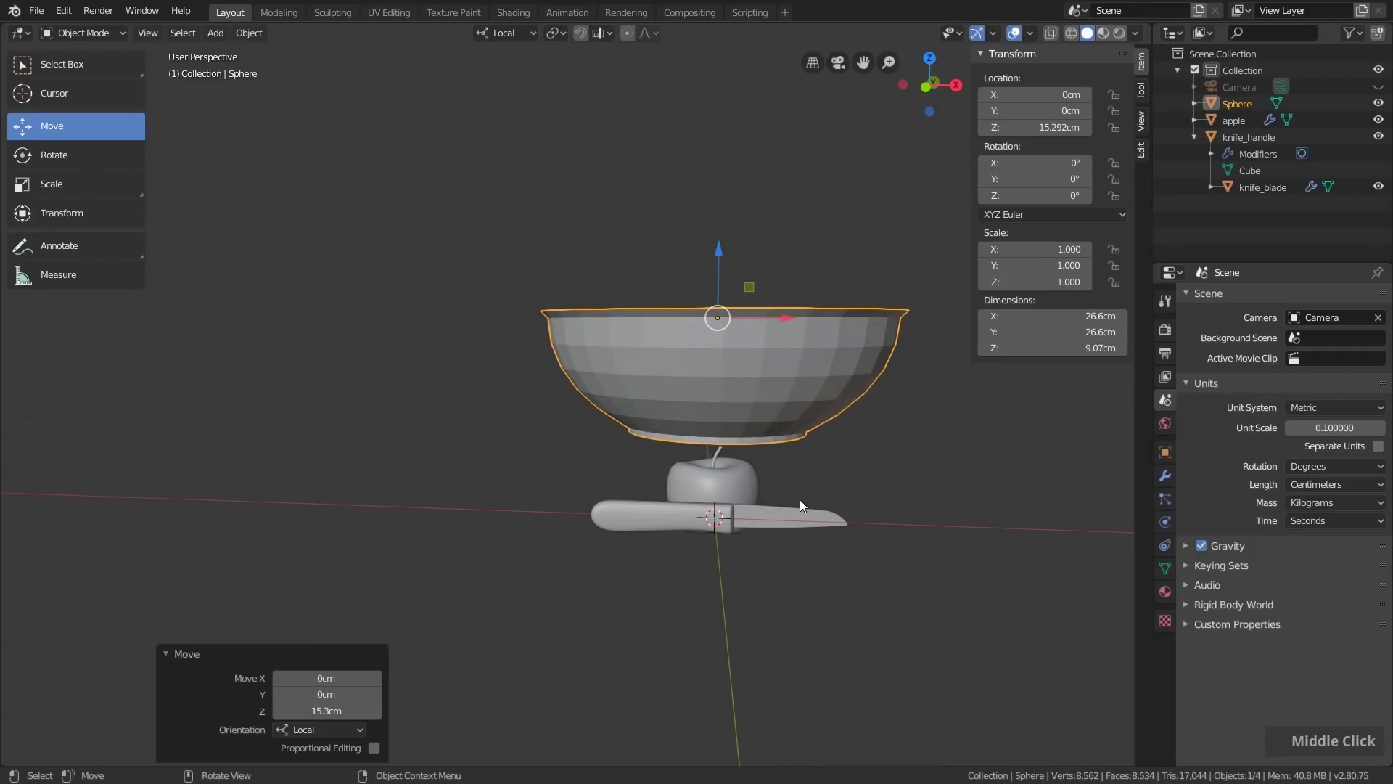
key(r)
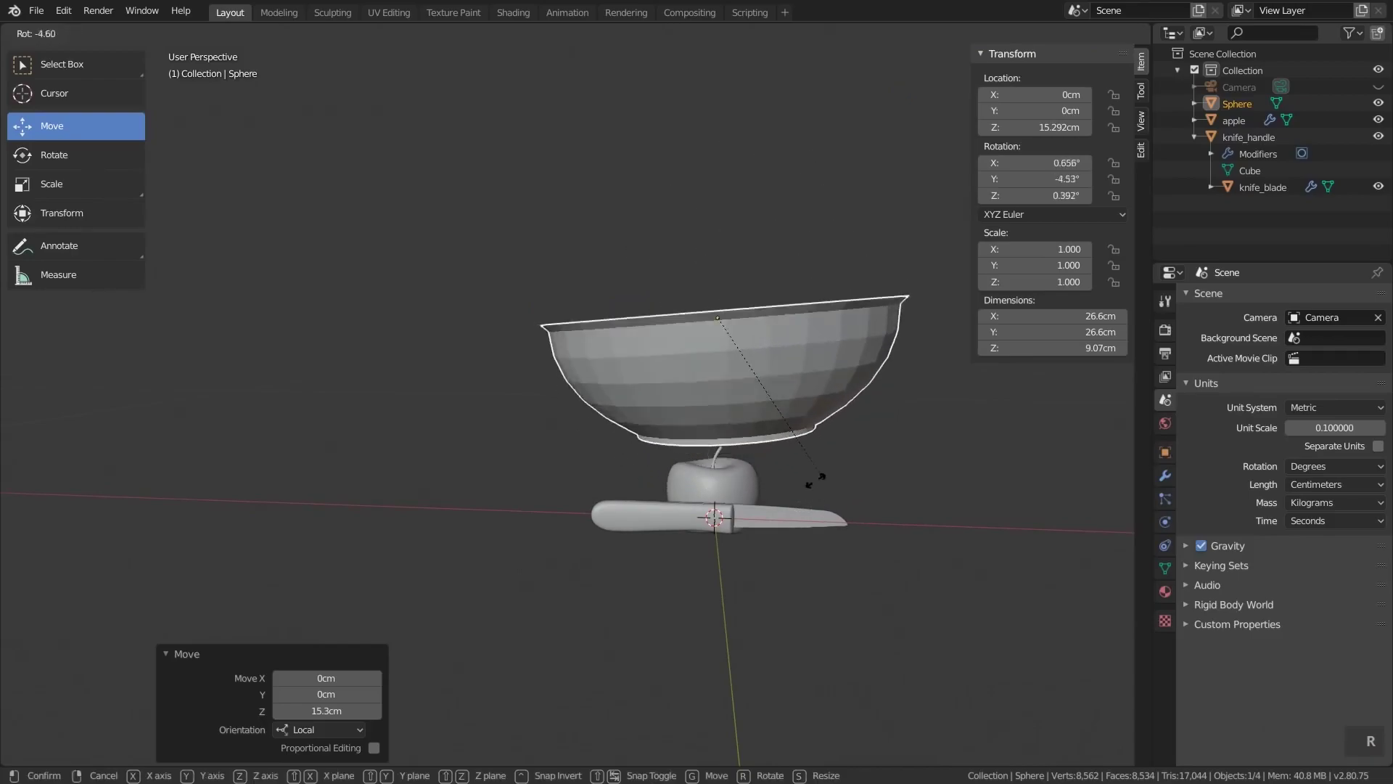
right_click(814, 392)
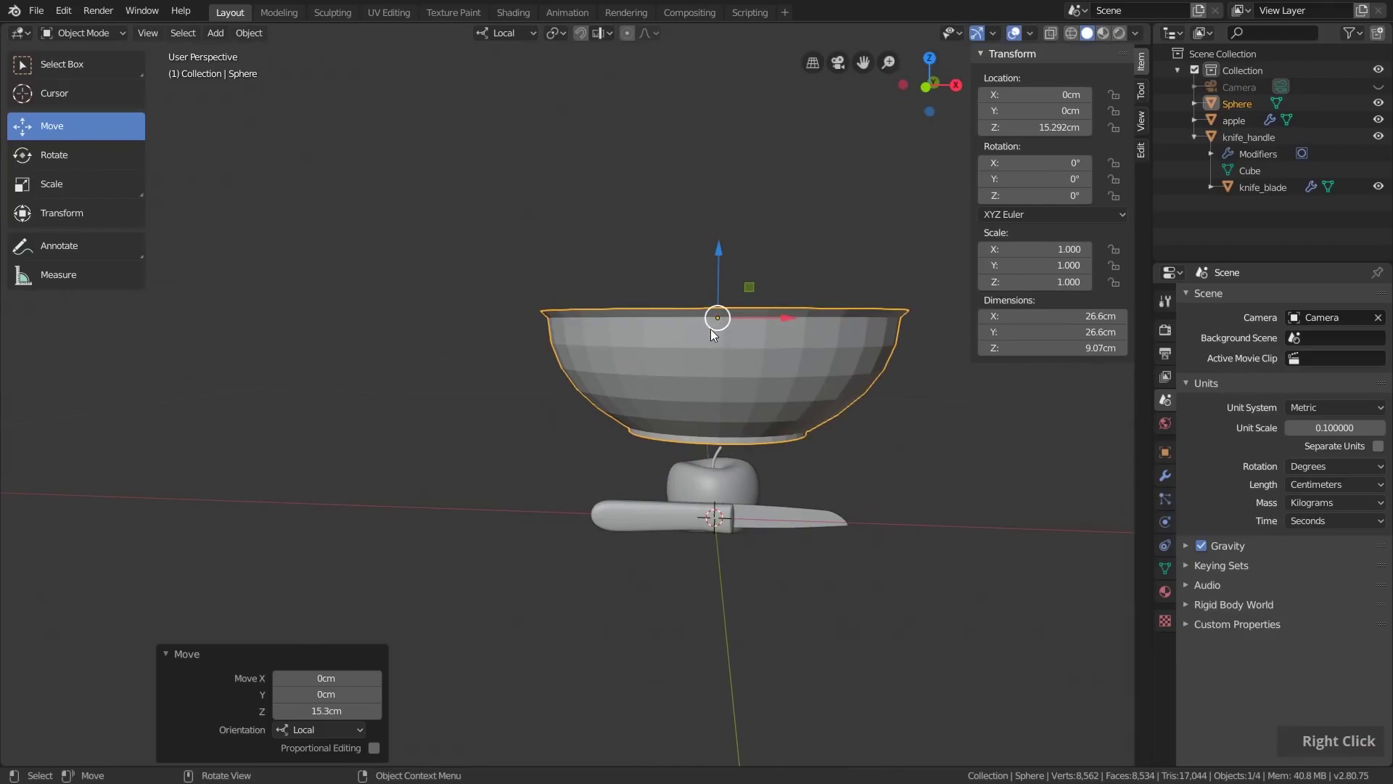
middle_click(718, 357)
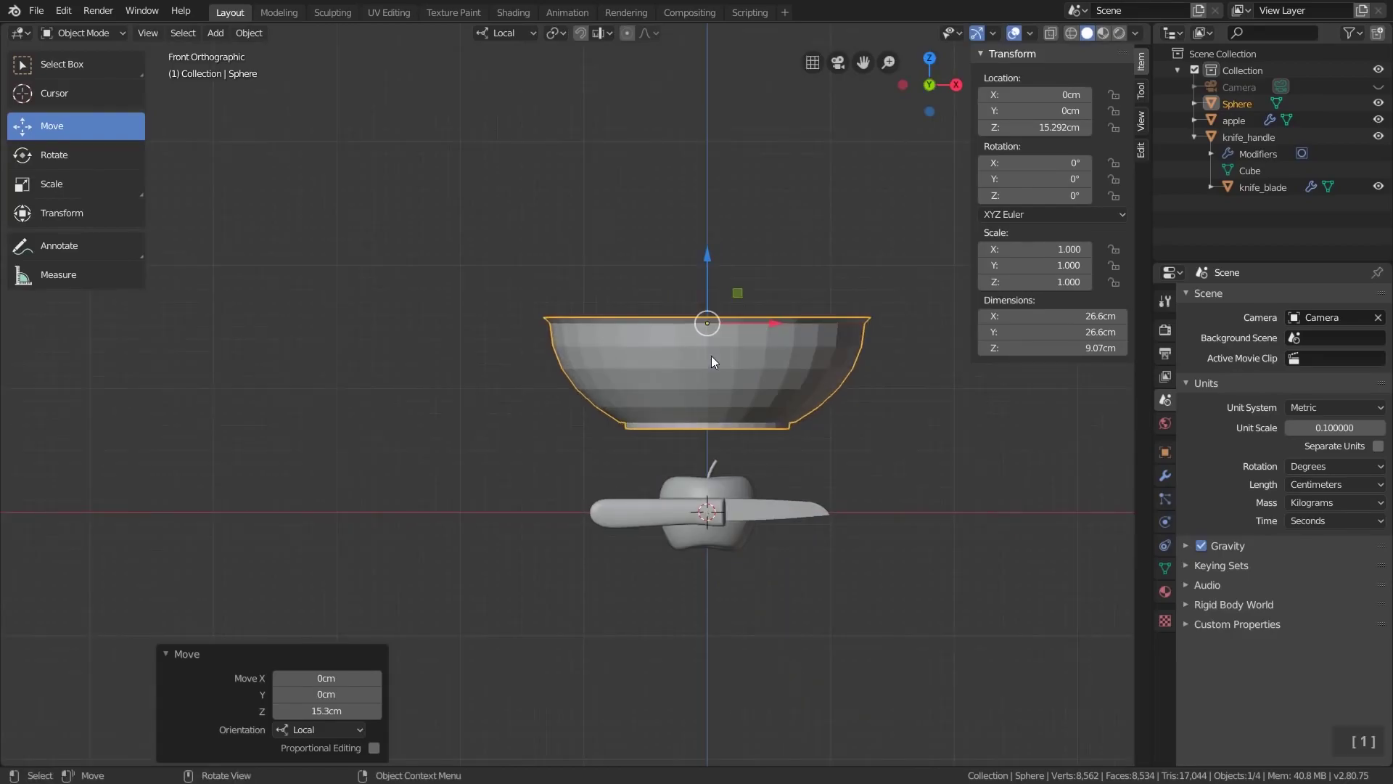
Move the whole bowl mesh 8.52 cm up along Z so its base meets the origin
key(Tab)
key(a)
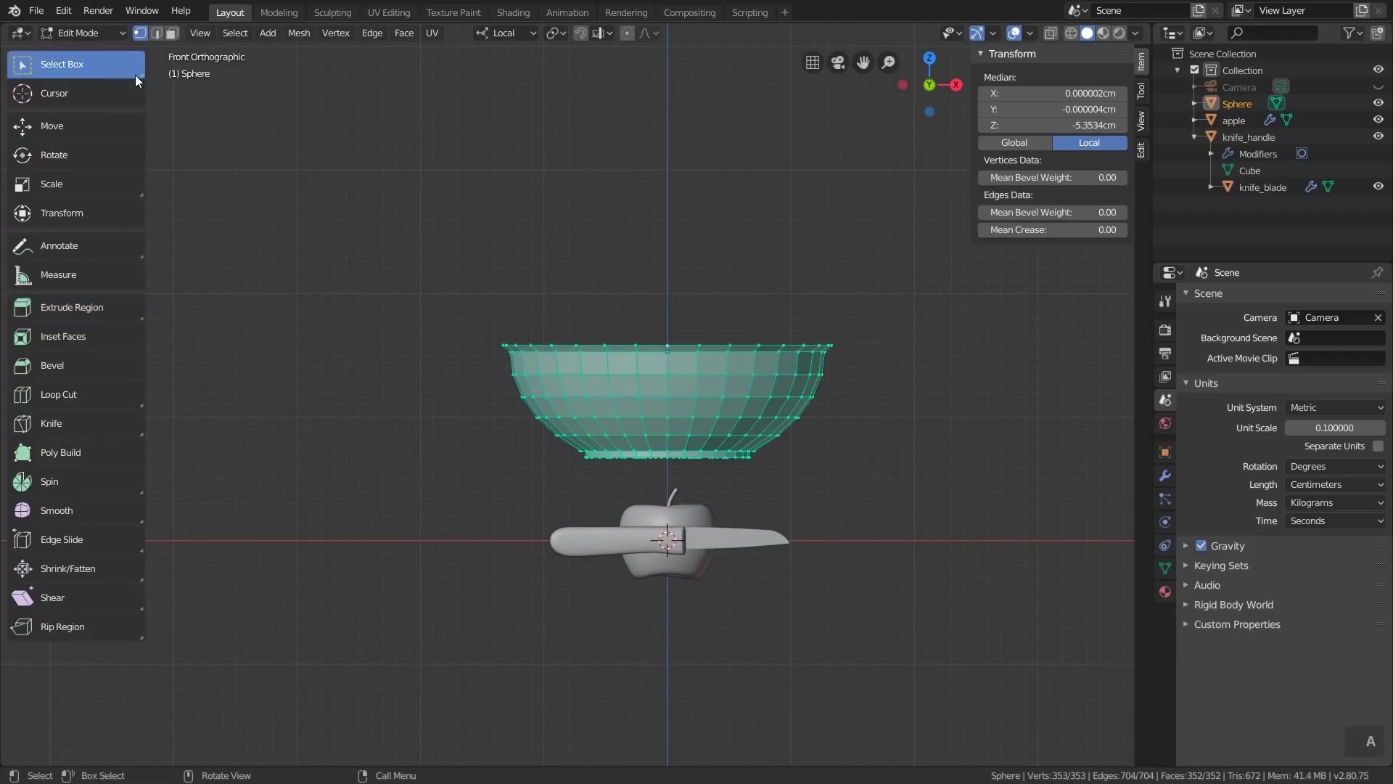
key(g)
key(z)
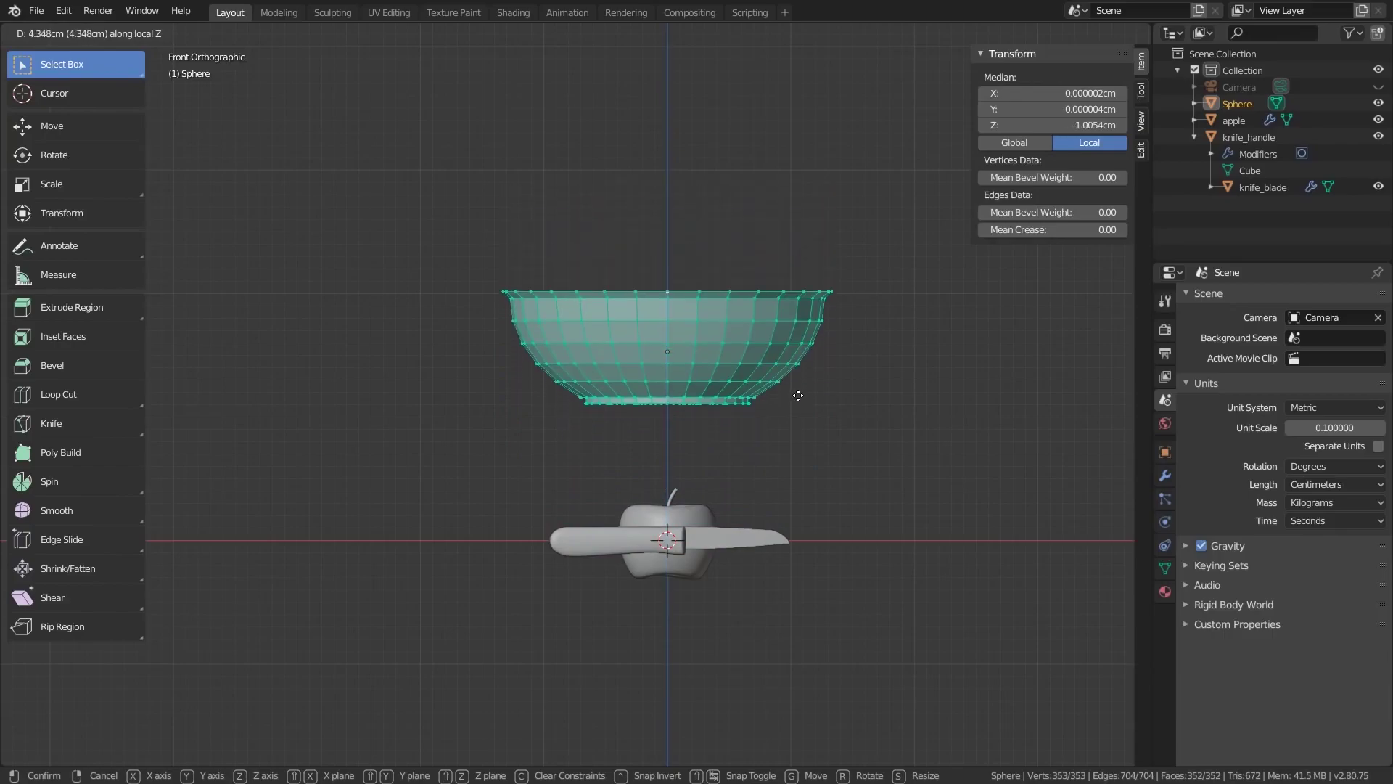
scroll(up, 3)
key(g)
key(z)
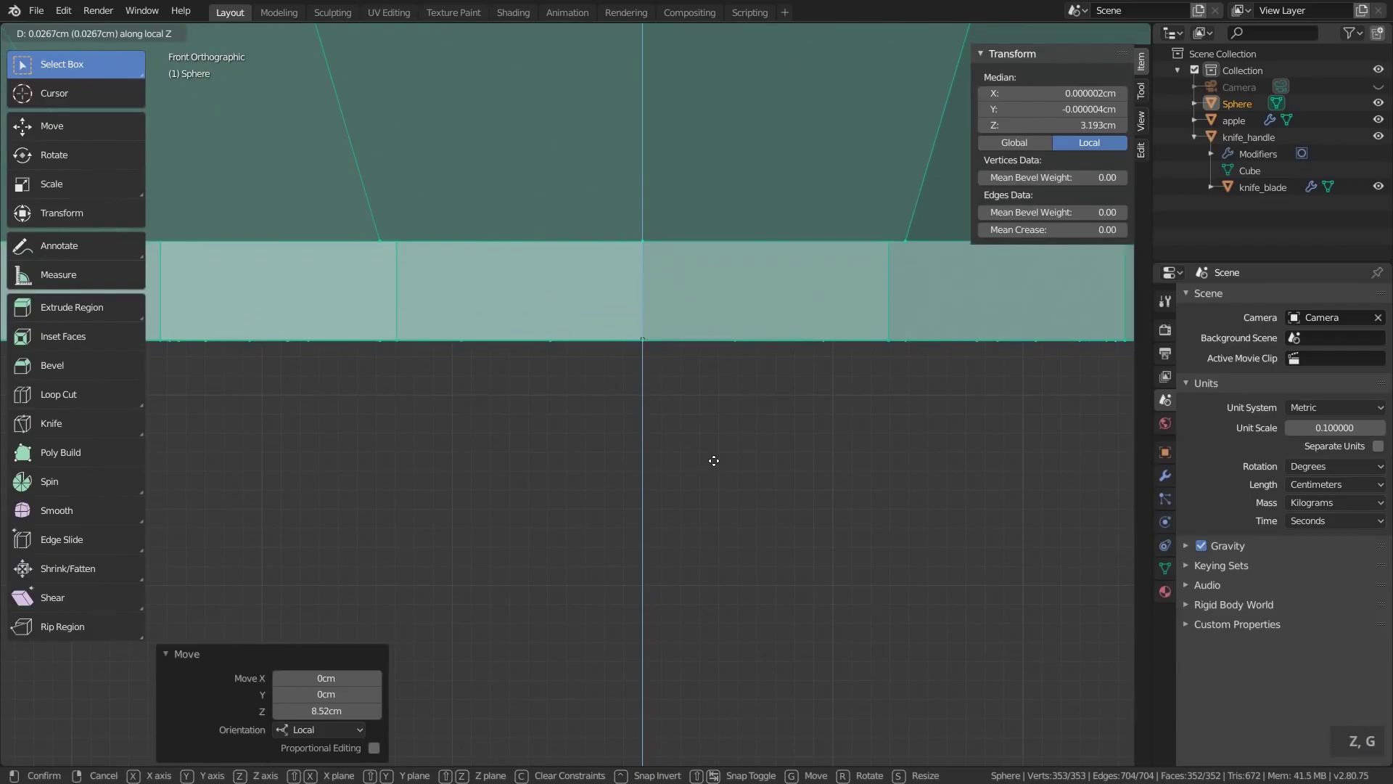
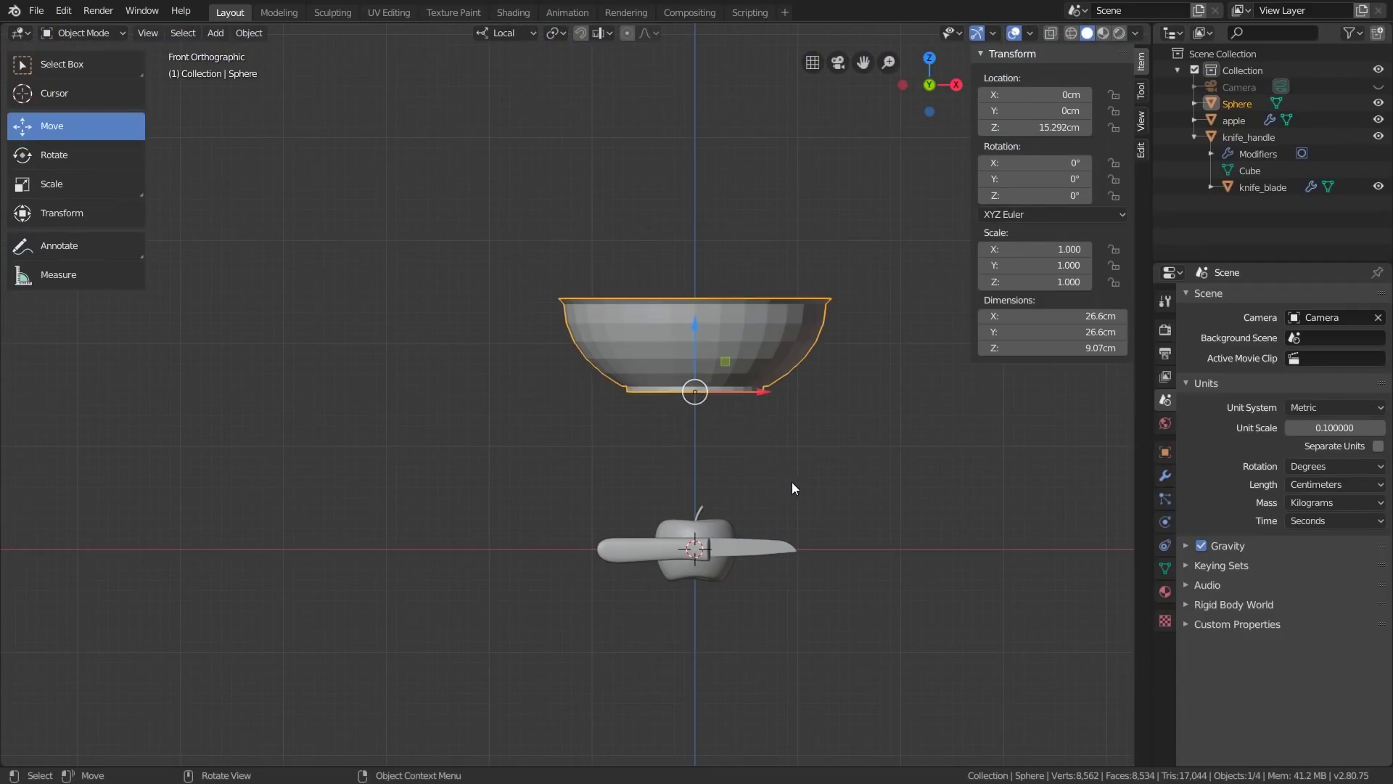
Cancel stray transforms and clear the bowl's location to zero with Alt+G
key(g)
right_click(736, 484)
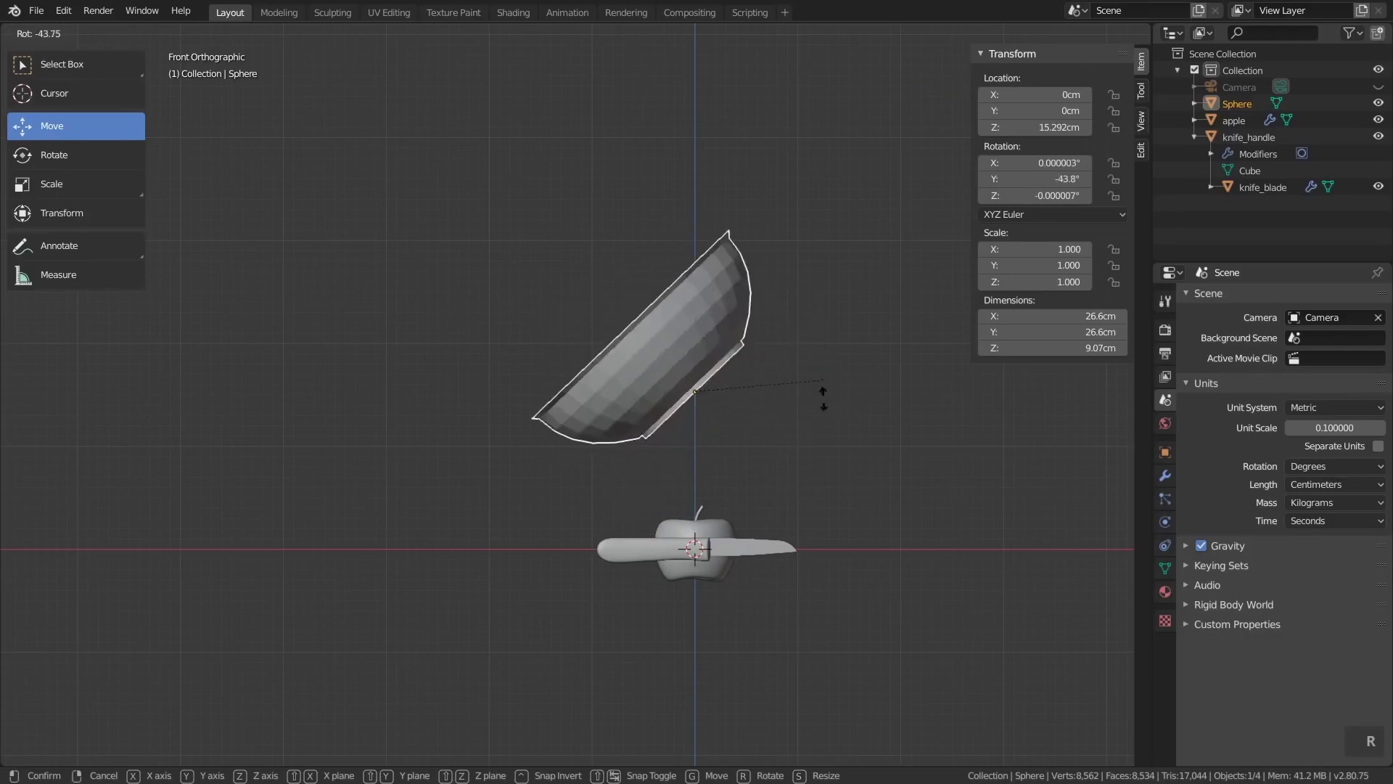
right_click(819, 469)
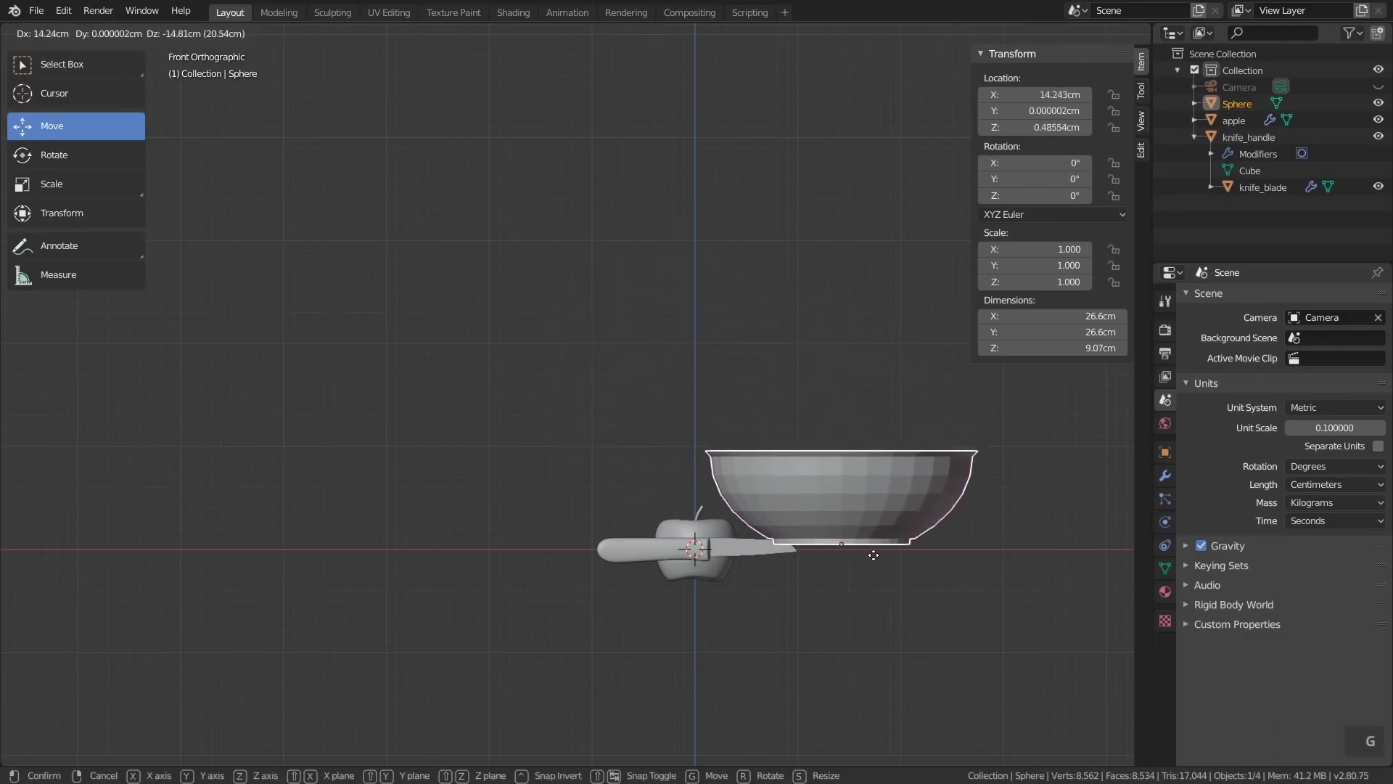
right_click(795, 389)
key(alt+g)
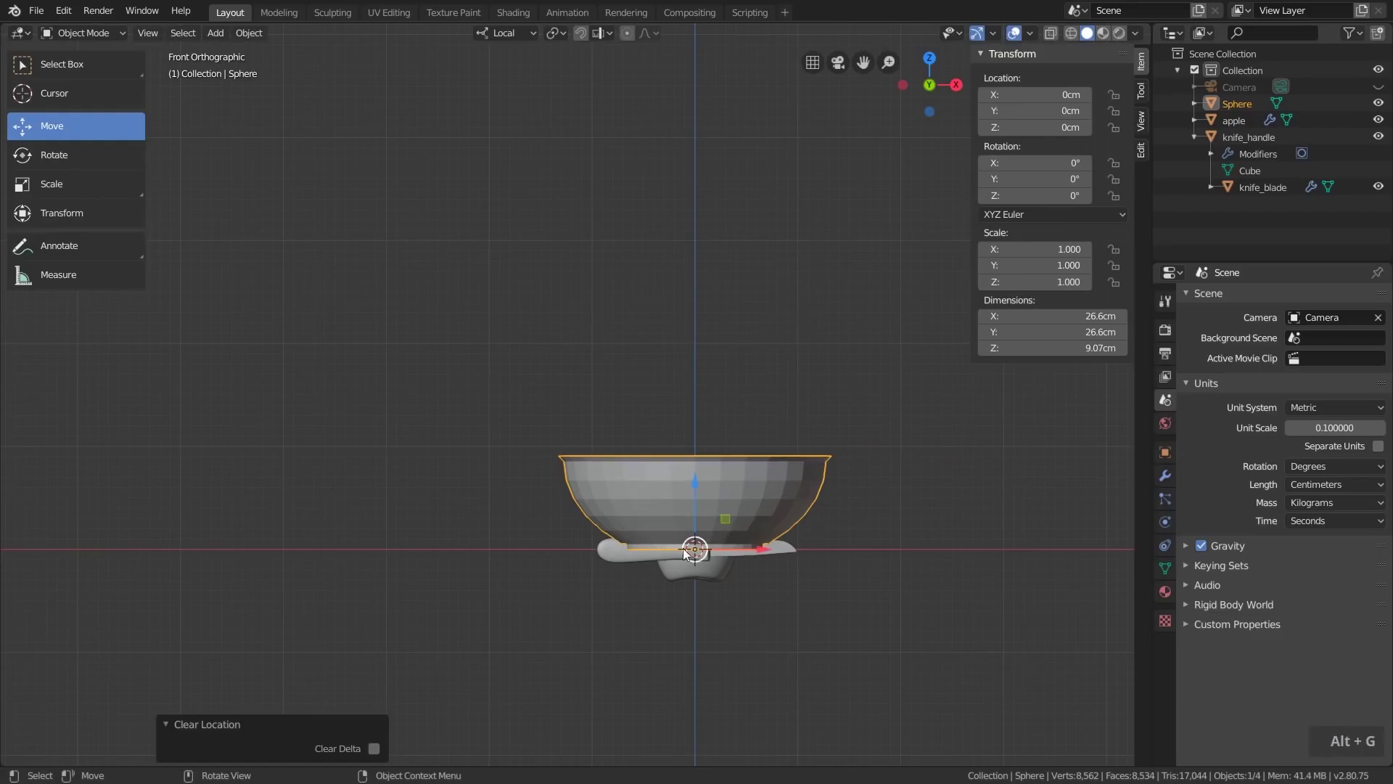
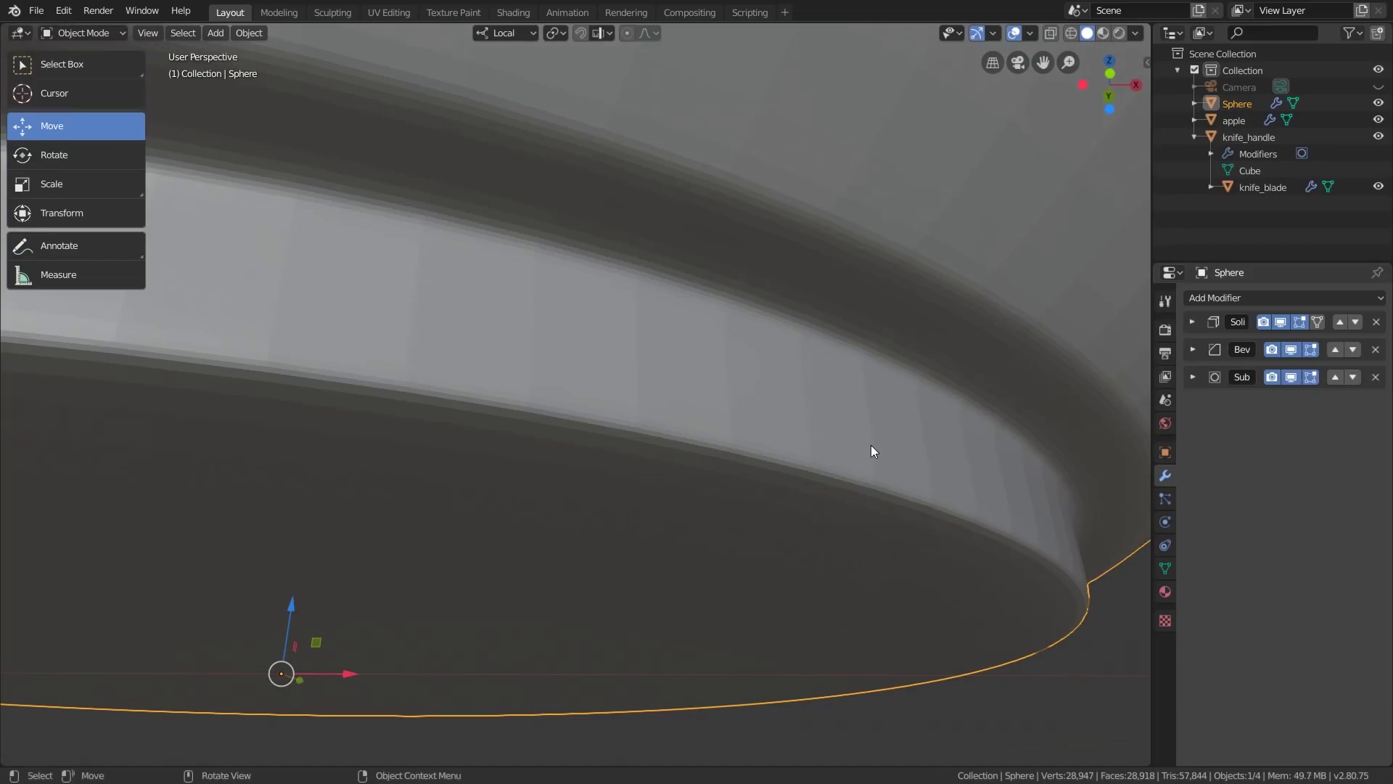
scroll(down, 3)
middle_click(902, 349)
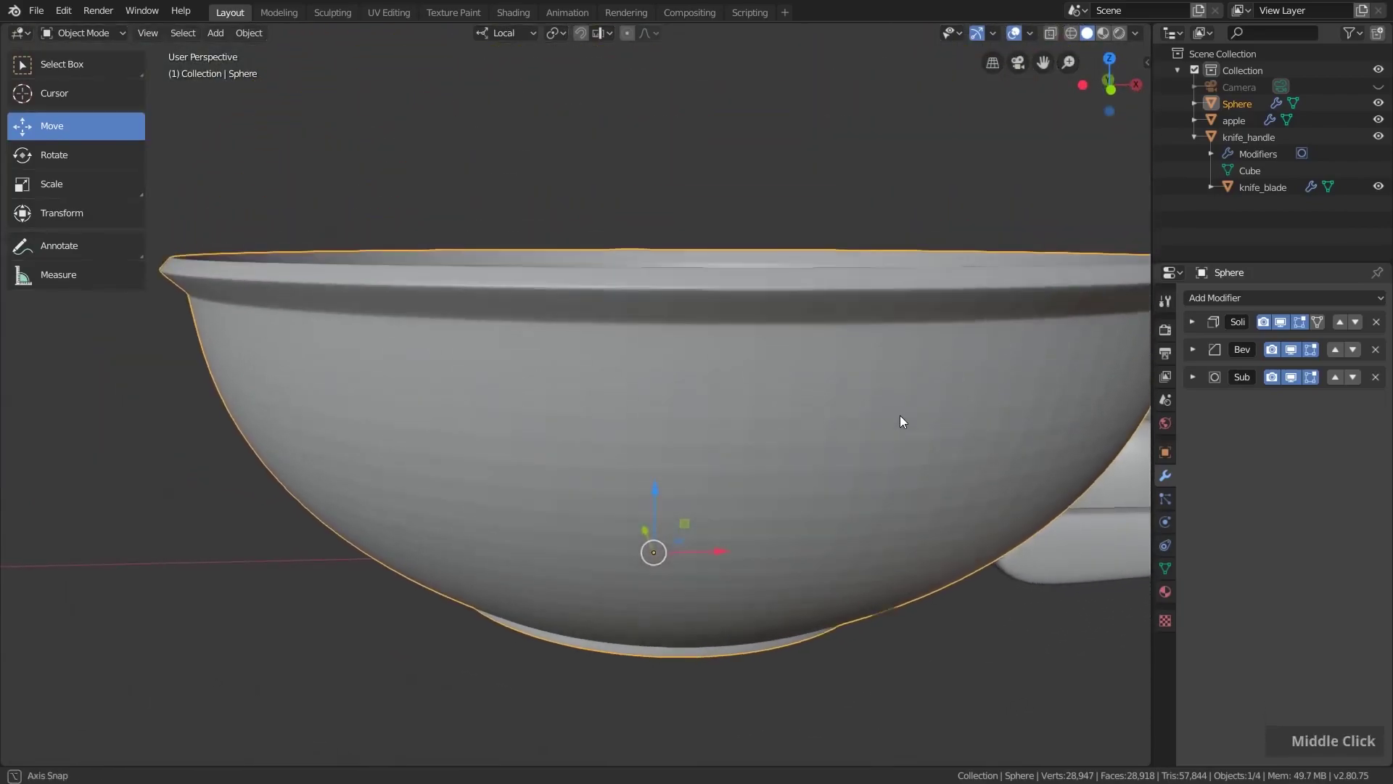
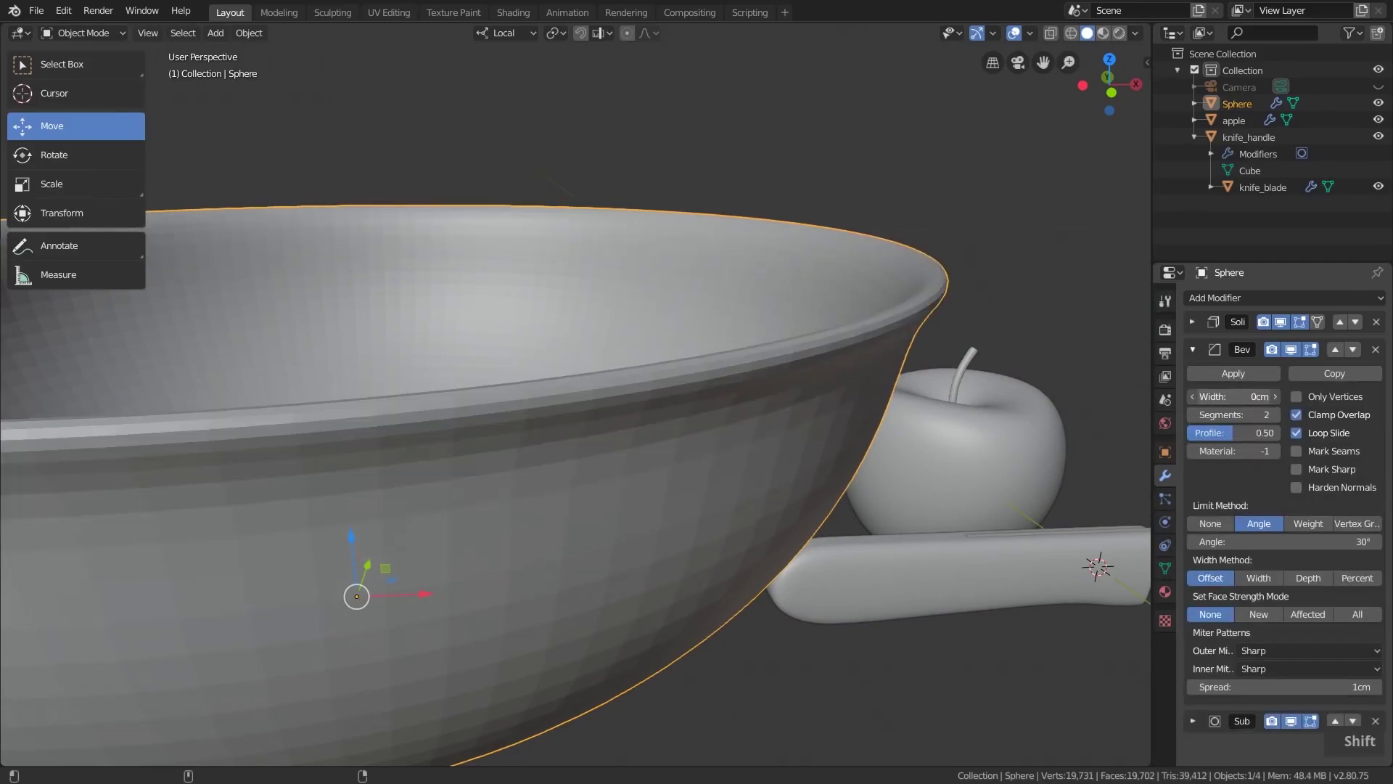
scroll(down, 3)
middle_click(679, 401)
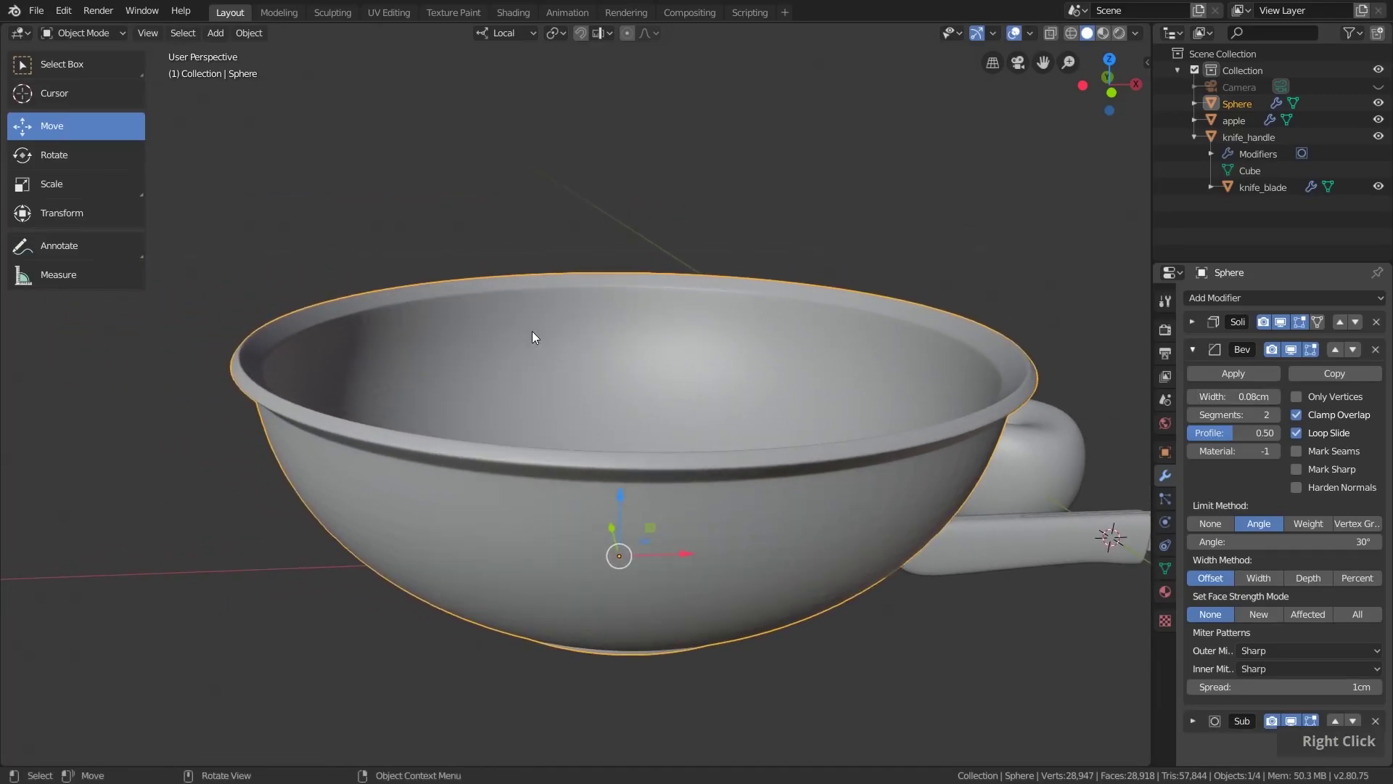
scroll(down, 3)
middle_click(683, 438)
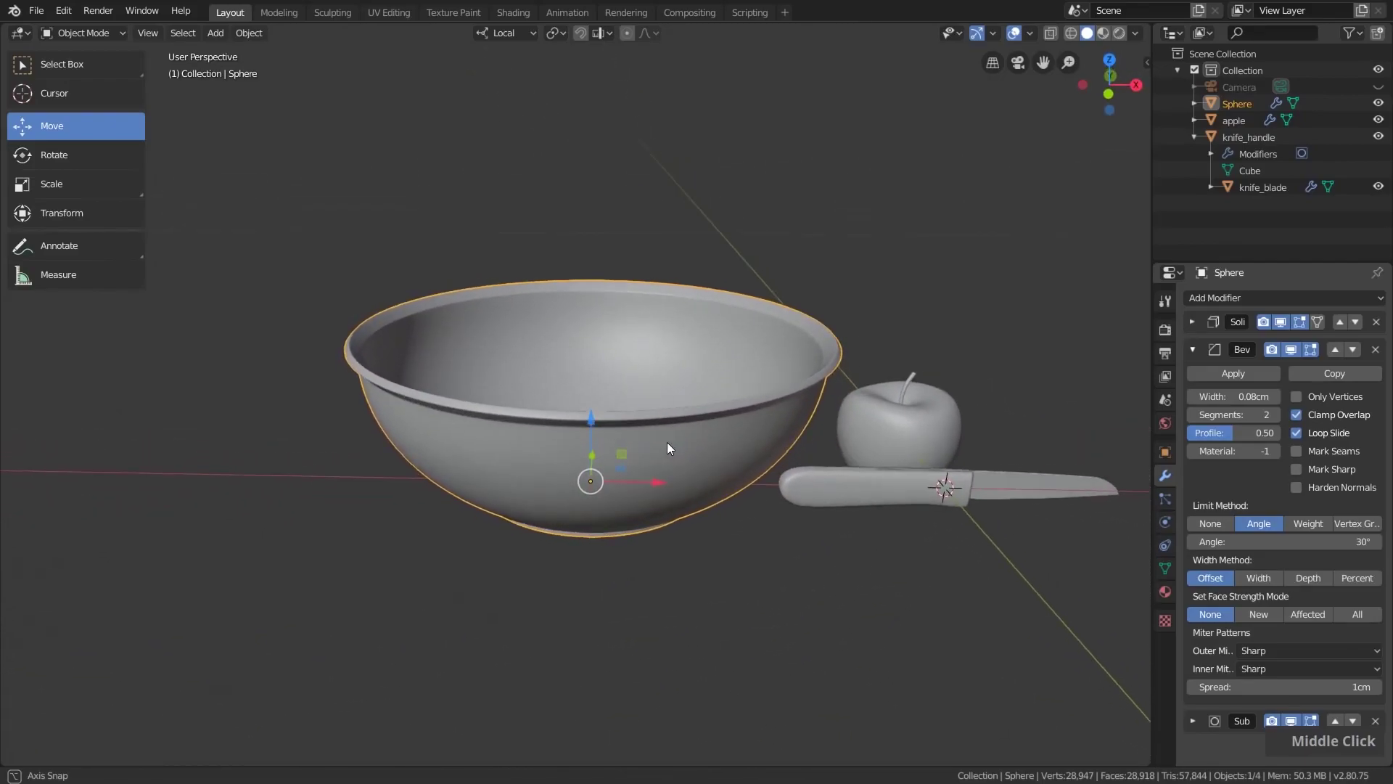
Rename the Sphere object to 'bowl' in the Outliner
double_click(1241, 106)
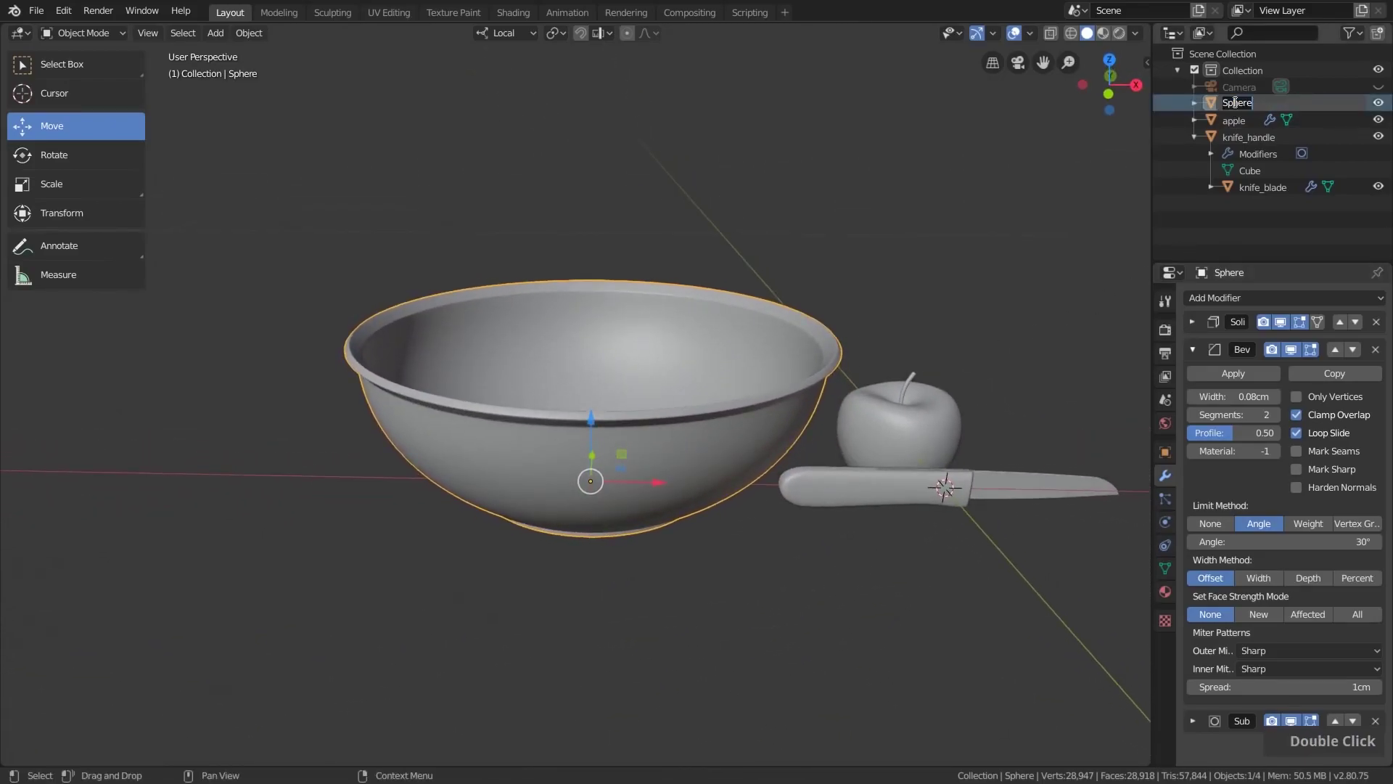
key(b)
text(O, B)
key(Return)
Save the file and pull the view back to see the whole still life
scroll(down, 3)
middle_click(919, 430)
key(ctrl+s)
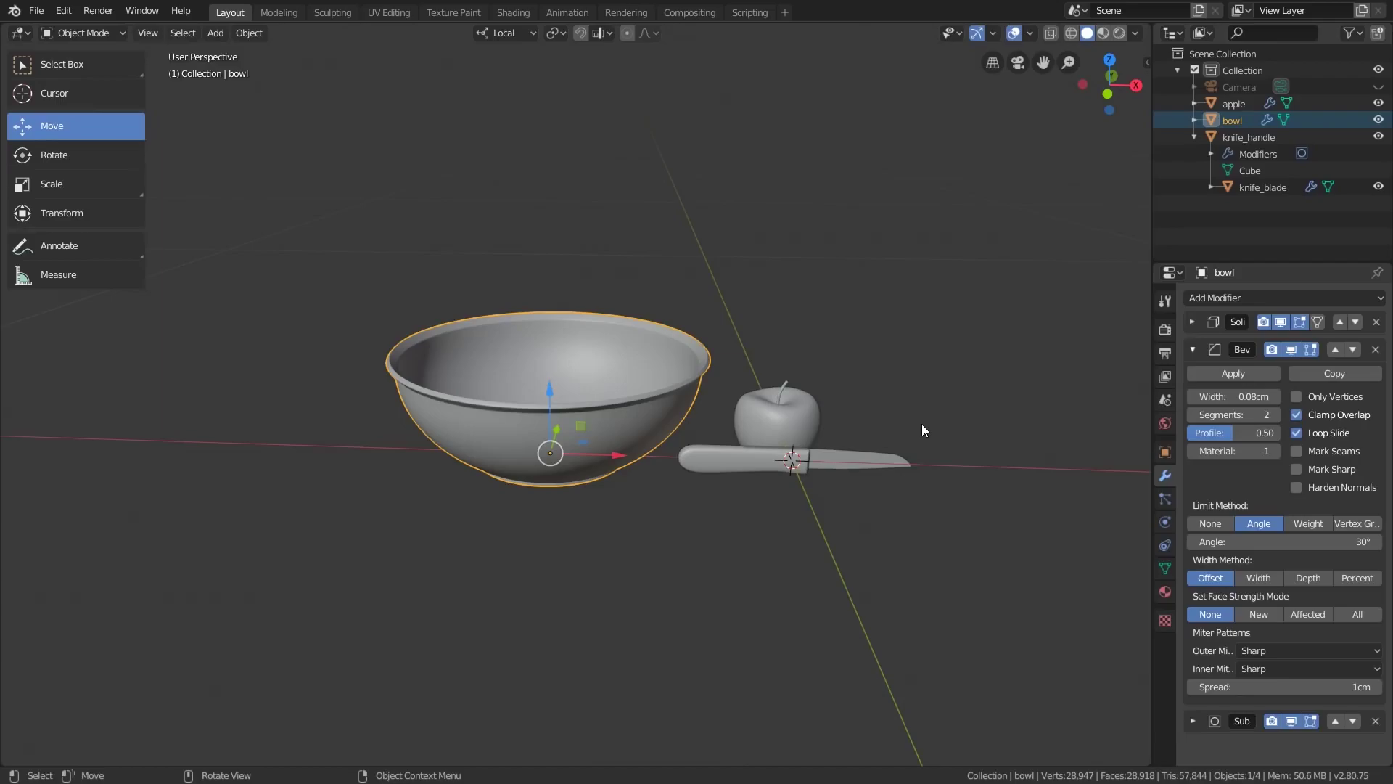
scroll(down, 3)
middle_click(922, 451)
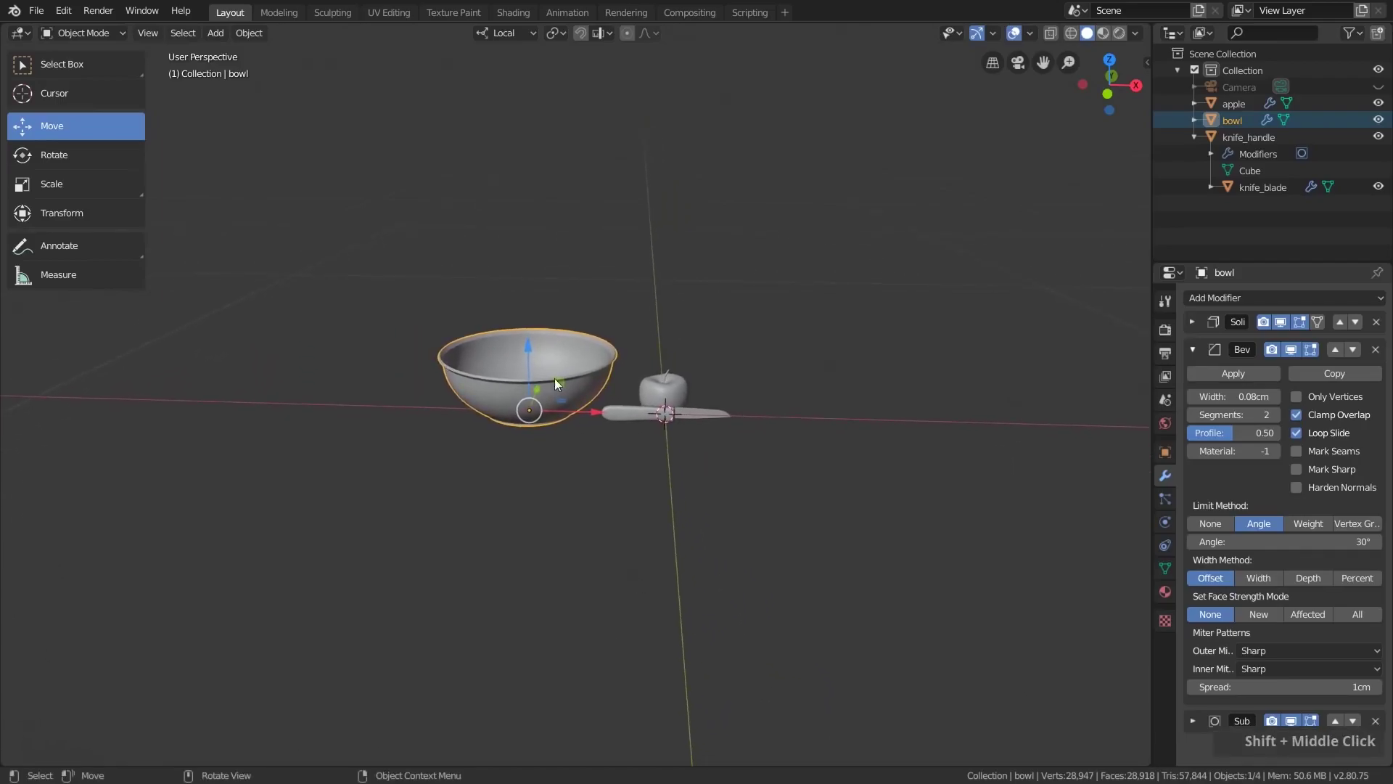
Add a cube and set its dimensions to 200 × 15 × 1.5 cm in the sidebar
key(shift+a)
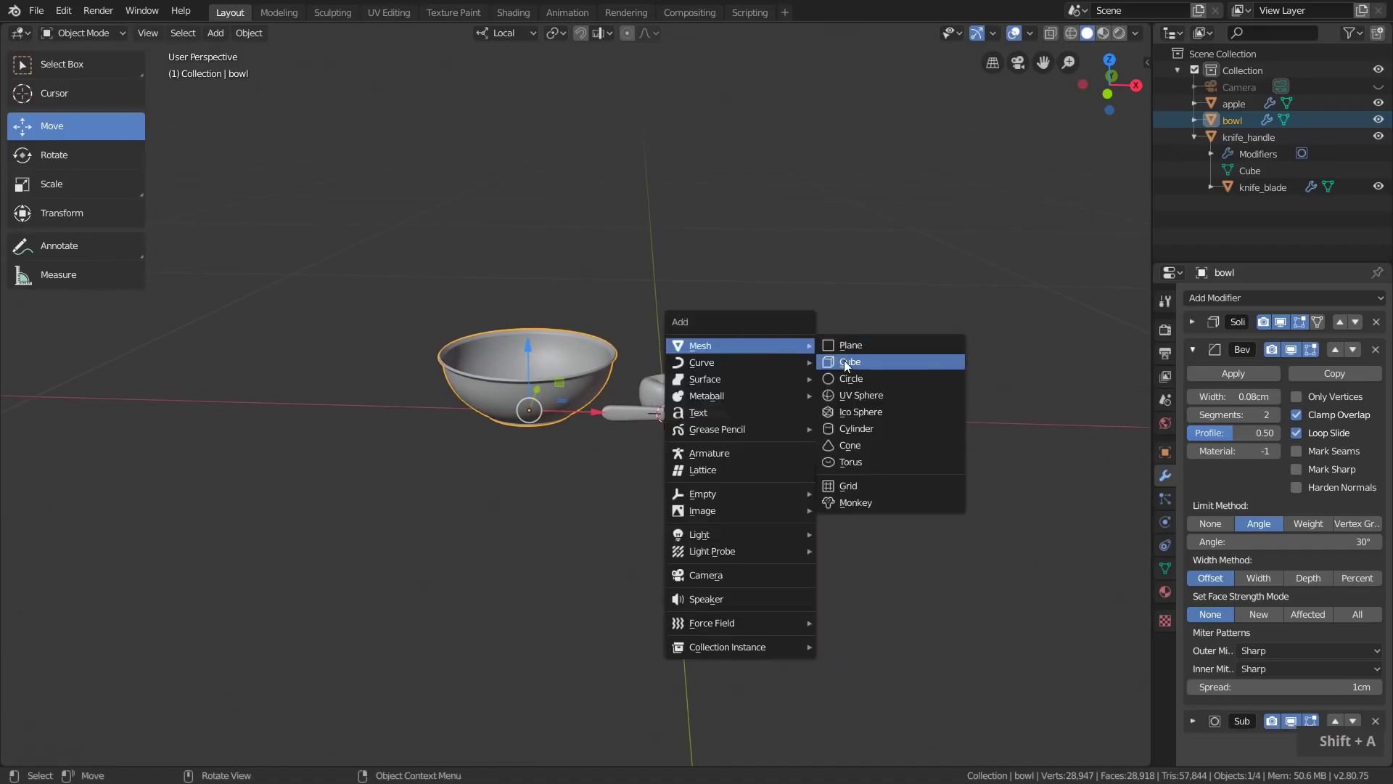
scroll(down, 3)
middle_click(911, 370)
key(n)
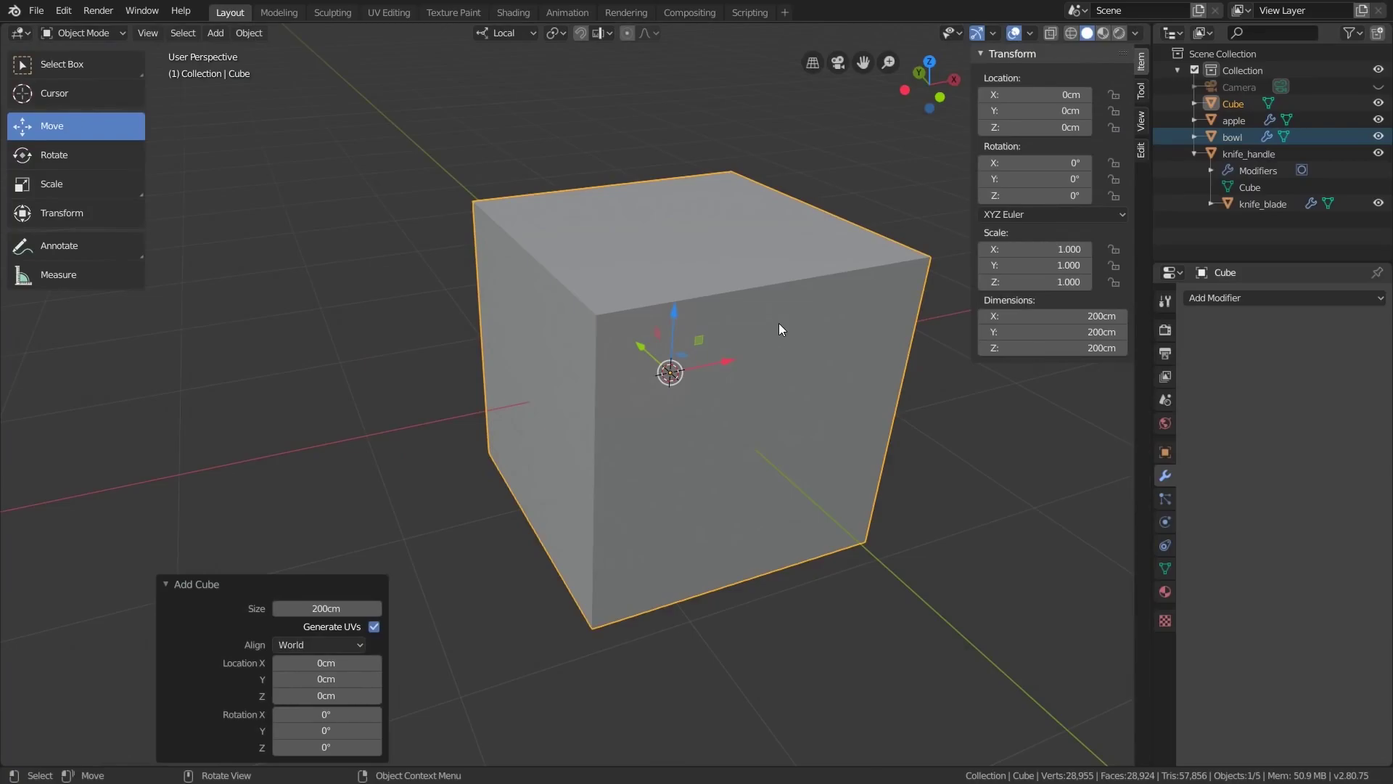
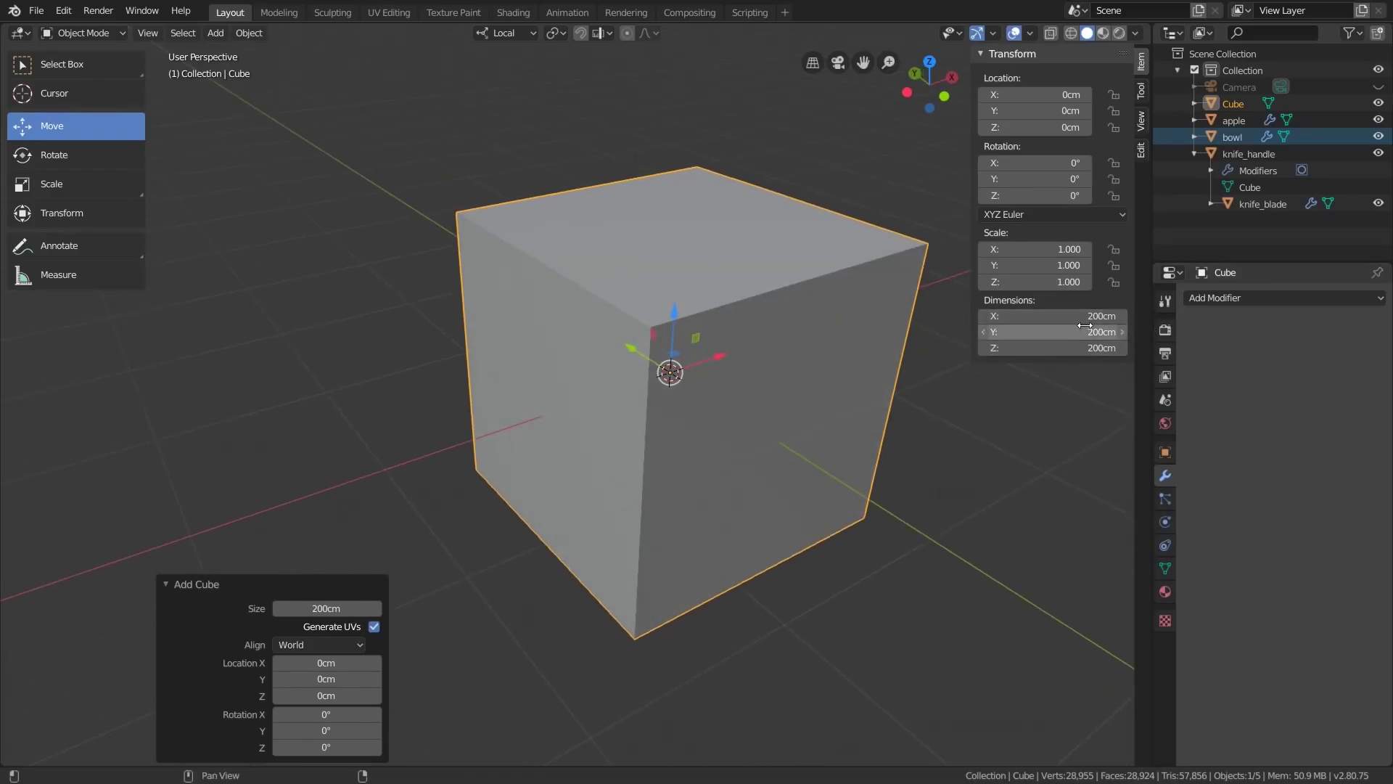
key(KP_1)
key(KP_5)
key(Return)
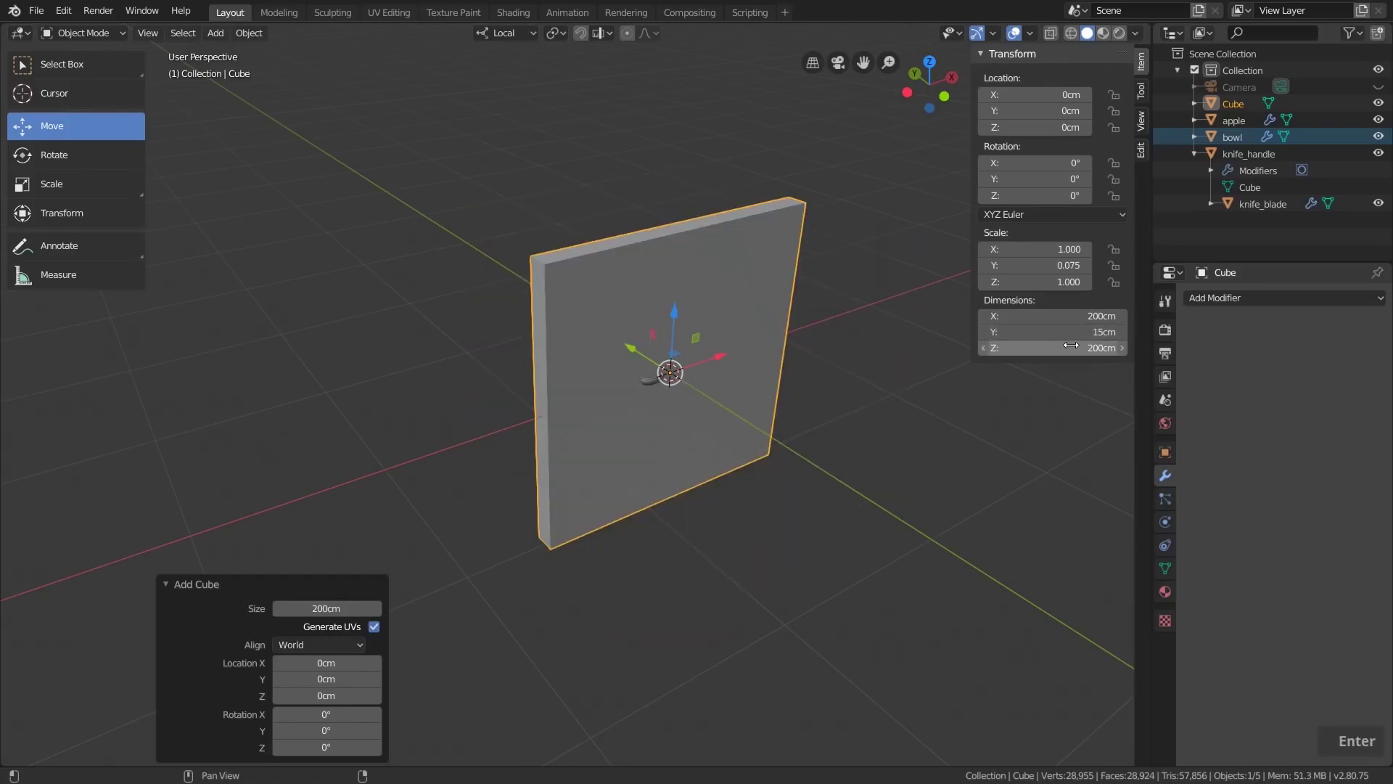
key(Return)
Lower the plank along Z until its top face sits at ground level
scroll(up, 3)
middle_click(525, 438)
scroll(down, 3)
middle_click(826, 388)
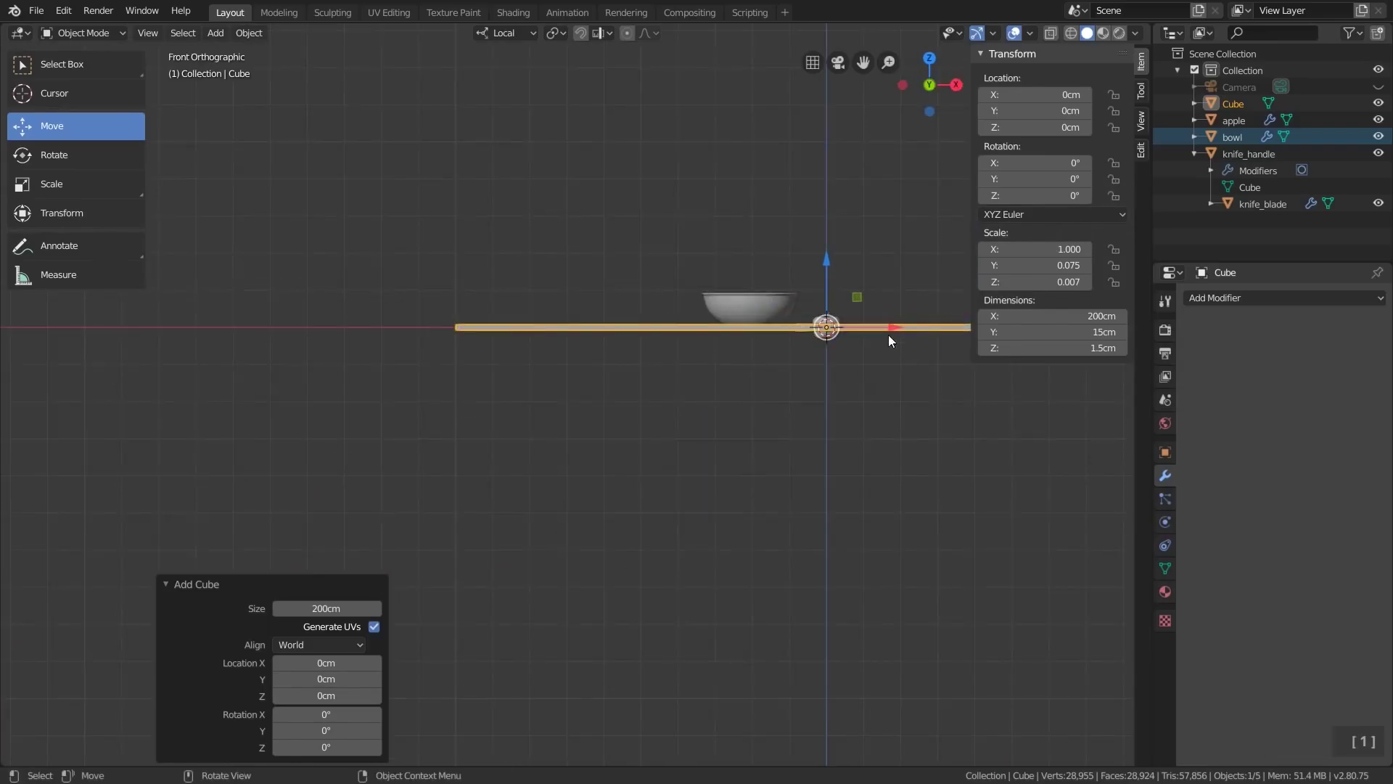
scroll(up, 3)
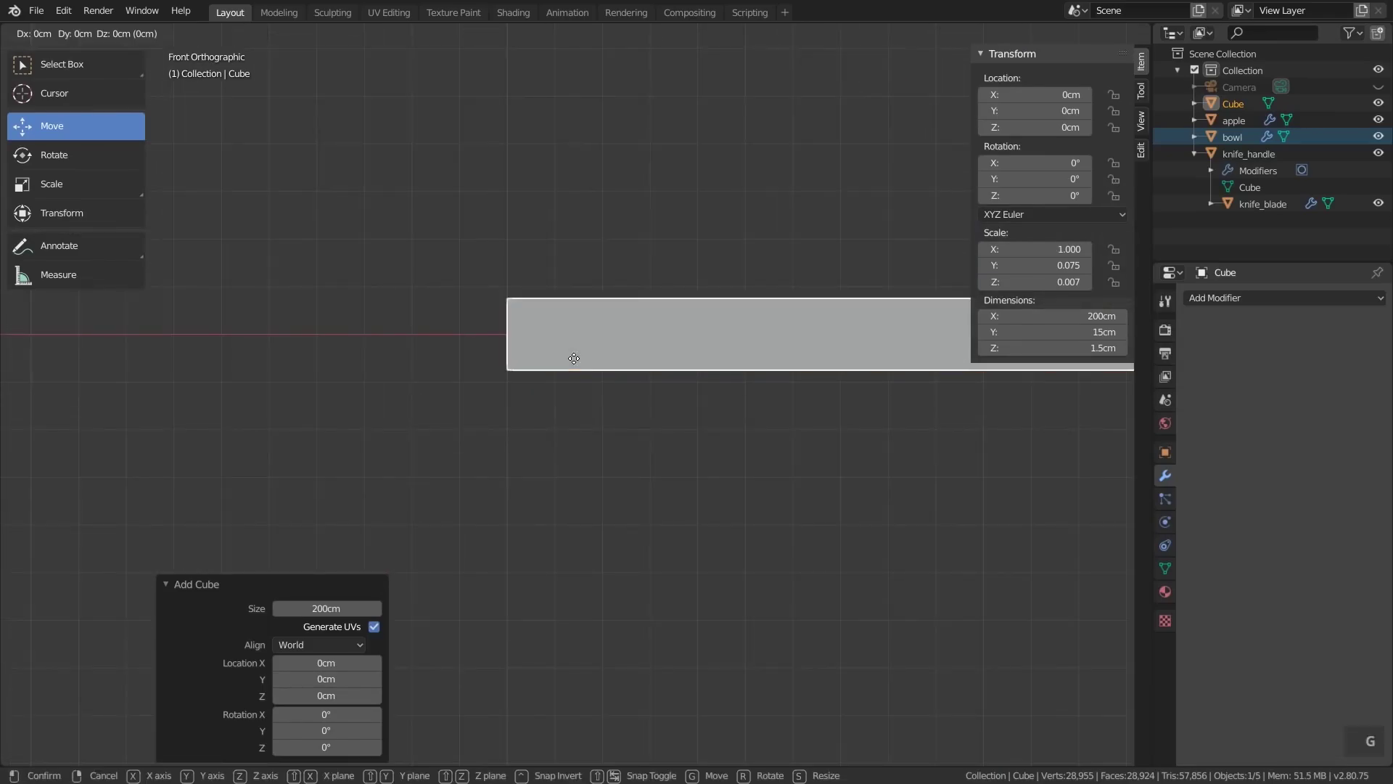
key(z)
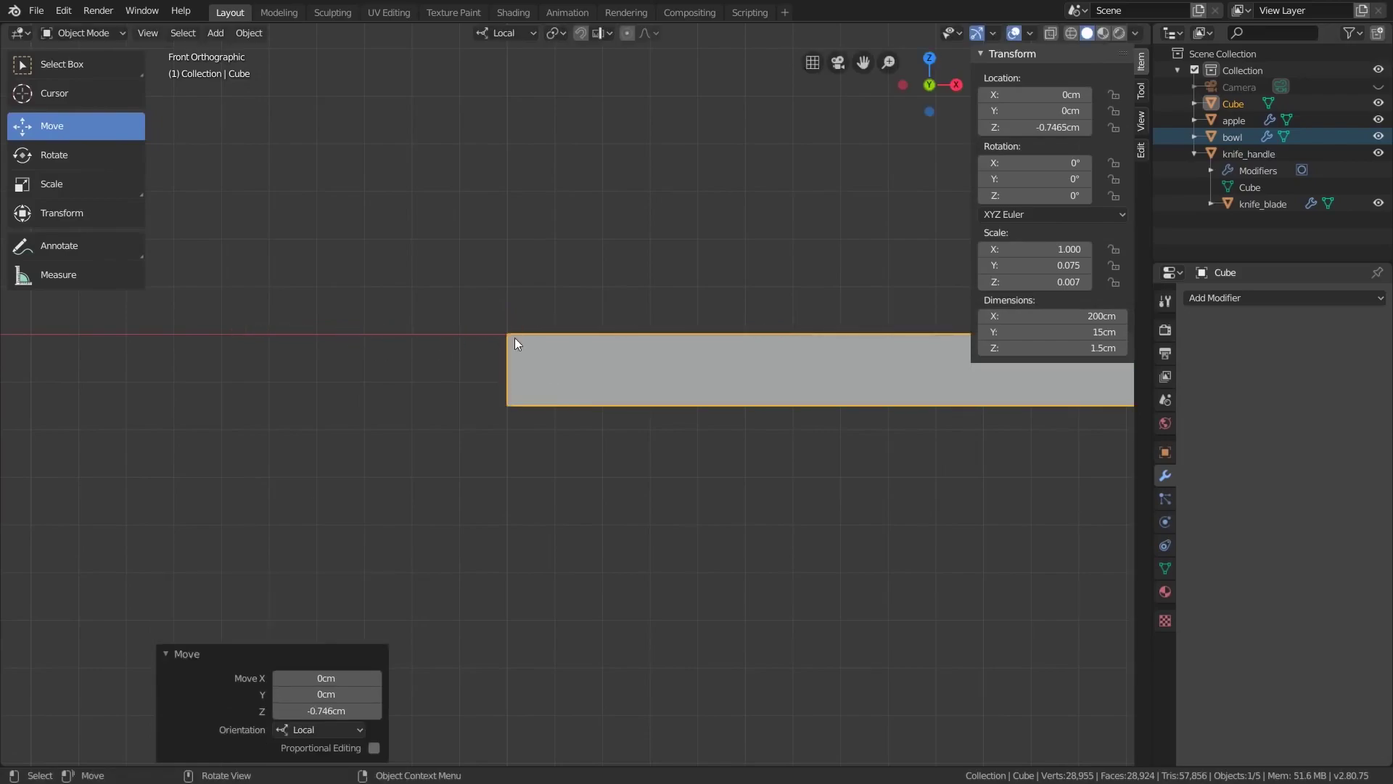
middle_click(251, 378)
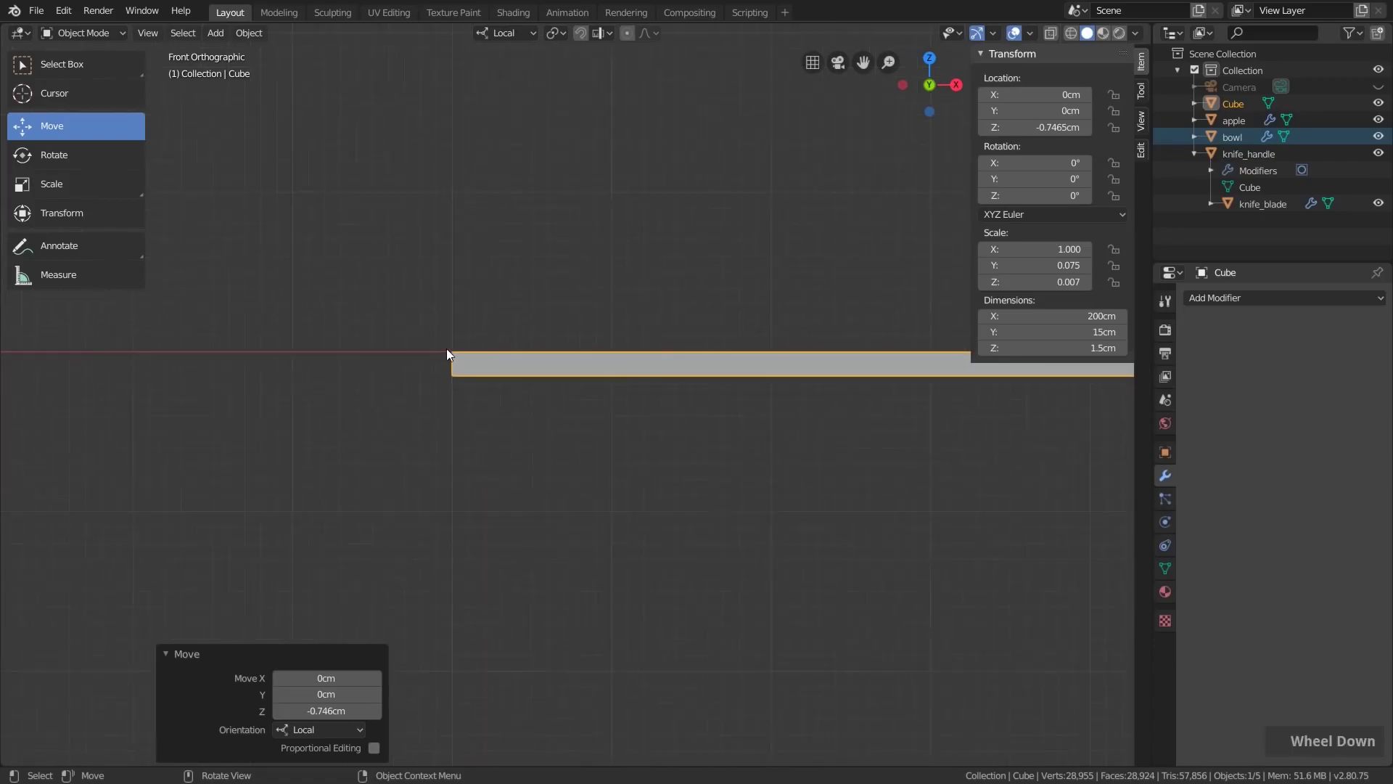
middle_click(582, 374)
scroll(down, 3)
middle_click(815, 405)
middle_click(547, 389)
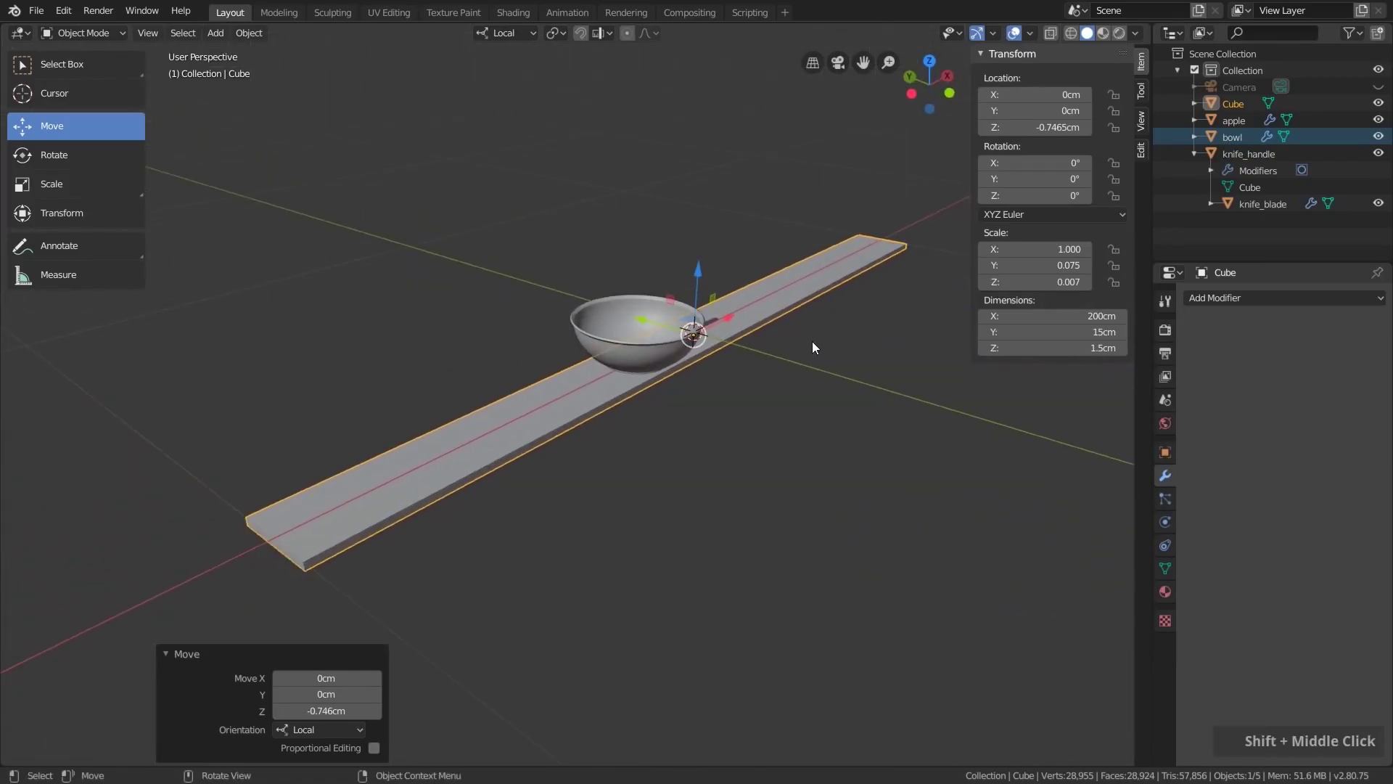
Apply the plank's scale and shift it 100 cm along Y away from the bowl
key(ctrl+a)
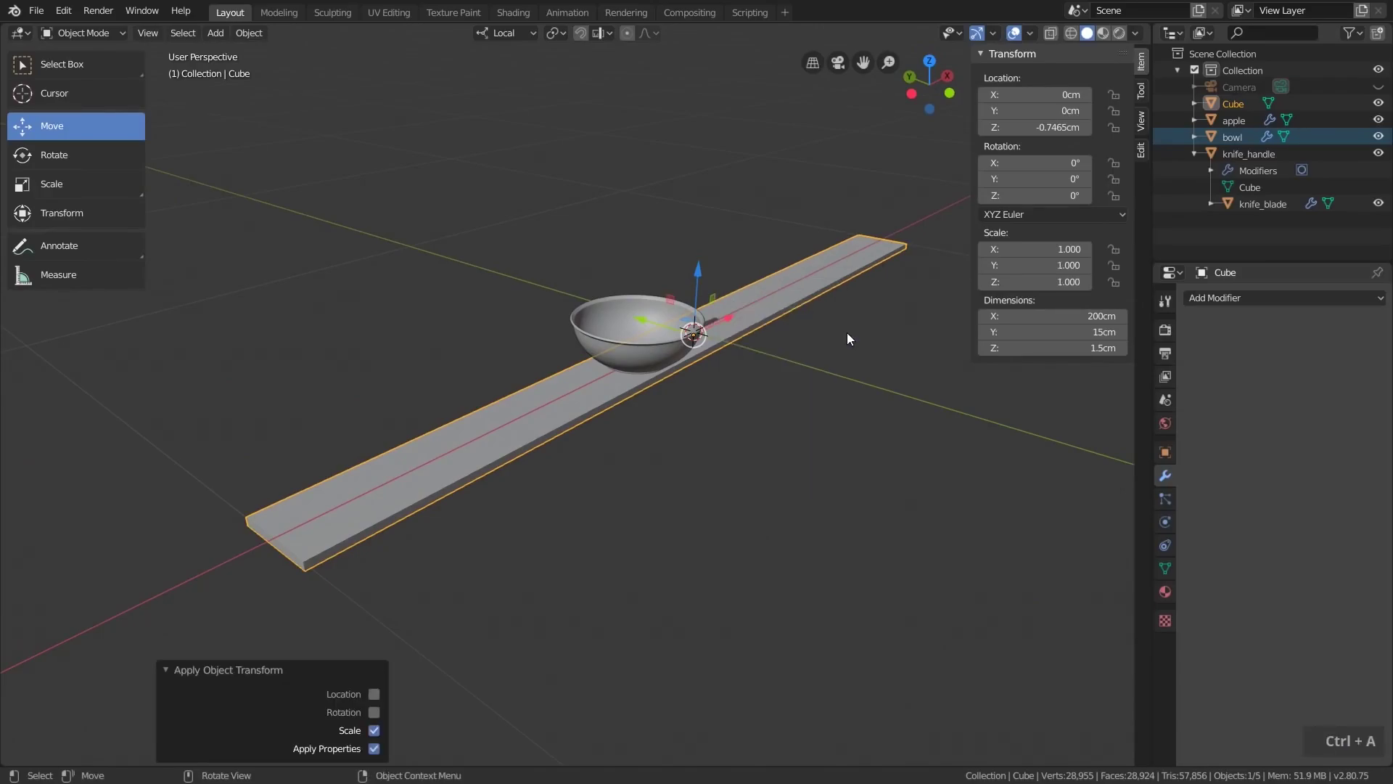
scroll(down, 3)
middle_click(843, 346)
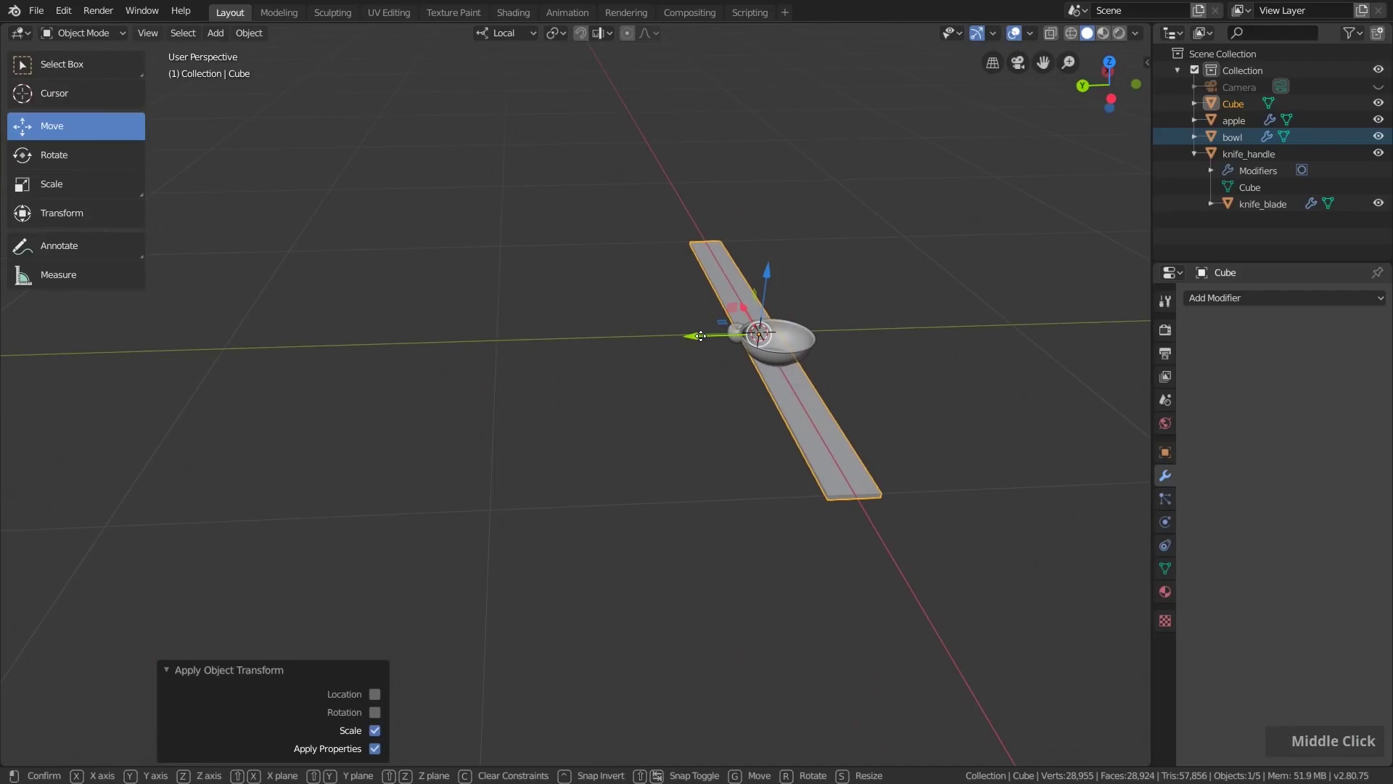
middle_click(534, 349)
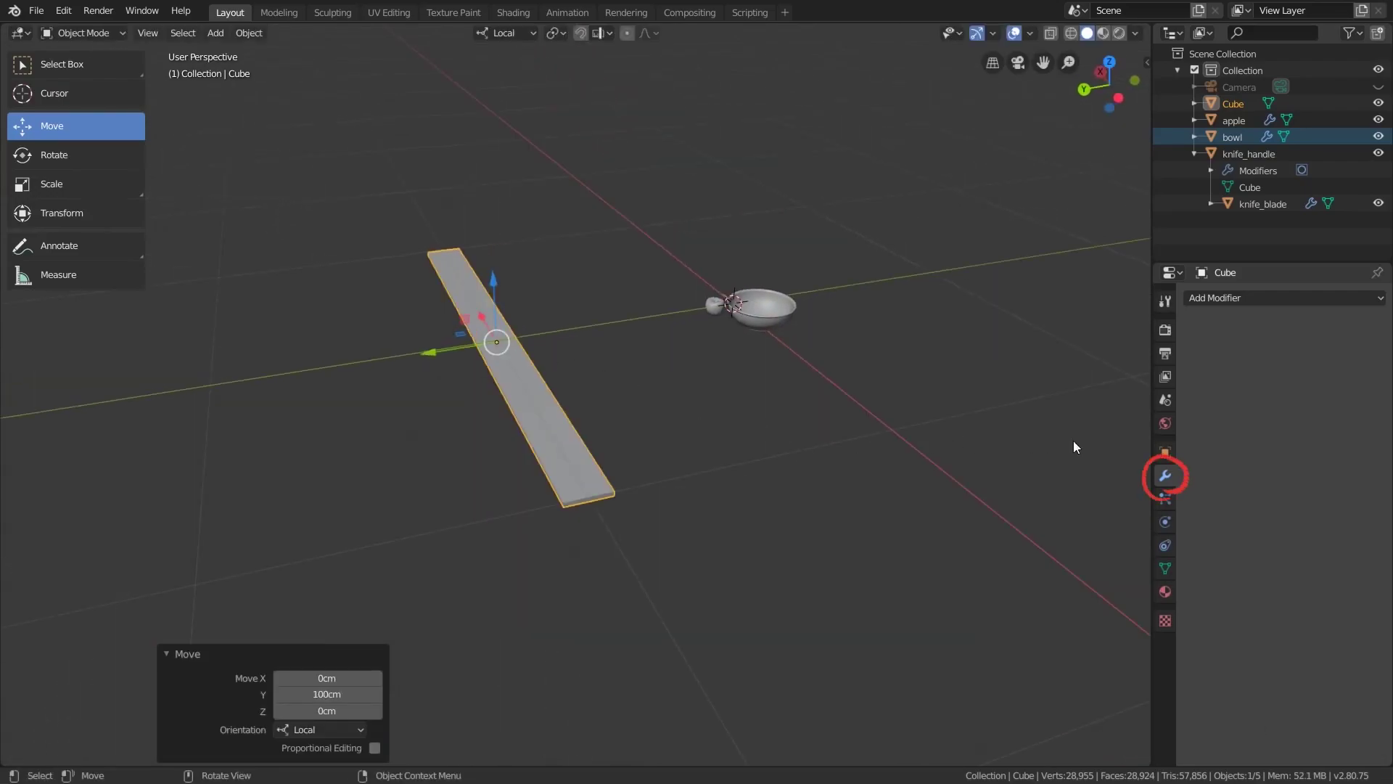
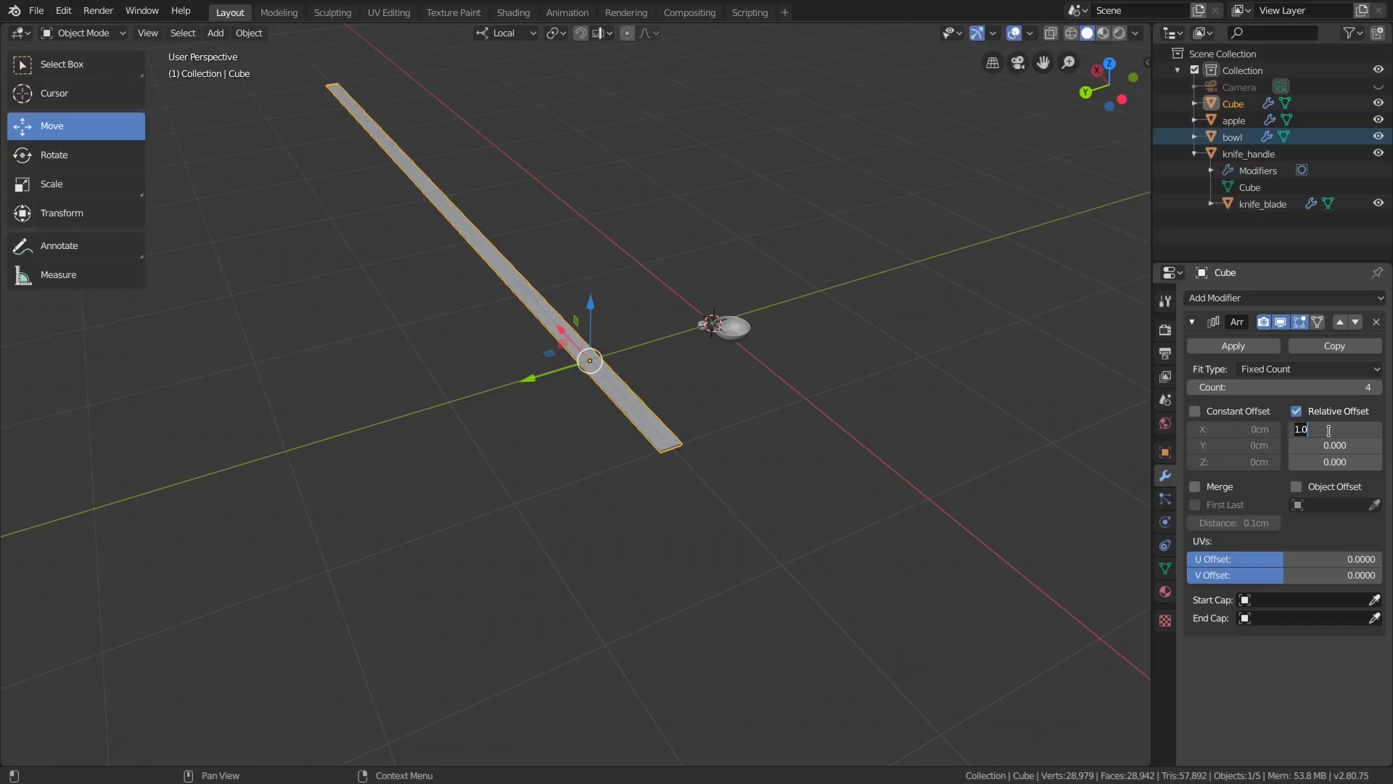
Give the Cube's Array modifier a relative Y offset of -1.01 so copies sit side by side with thin gaps
key(KP_0)
key(Return)
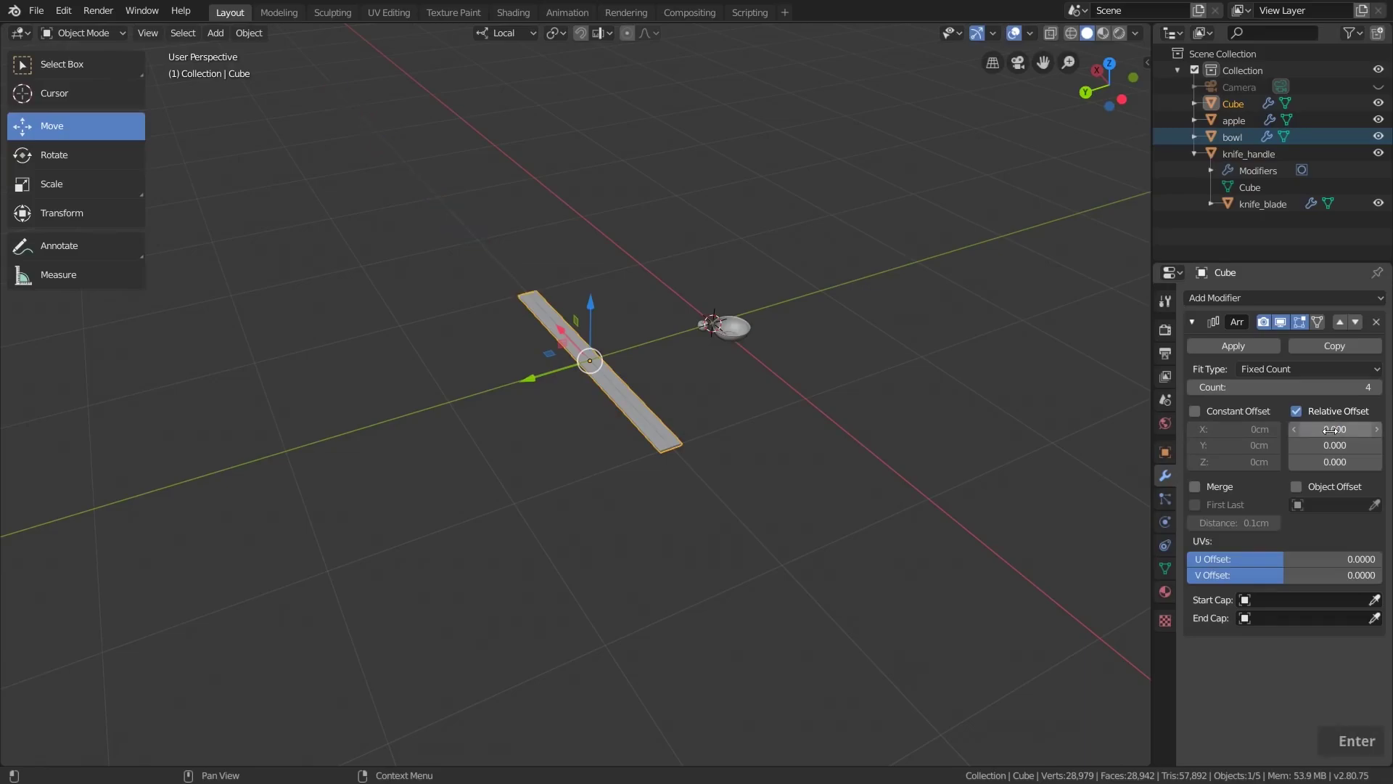
key(KP_1)
key(Return)
key(KP_1)
middle_click(633, 450)
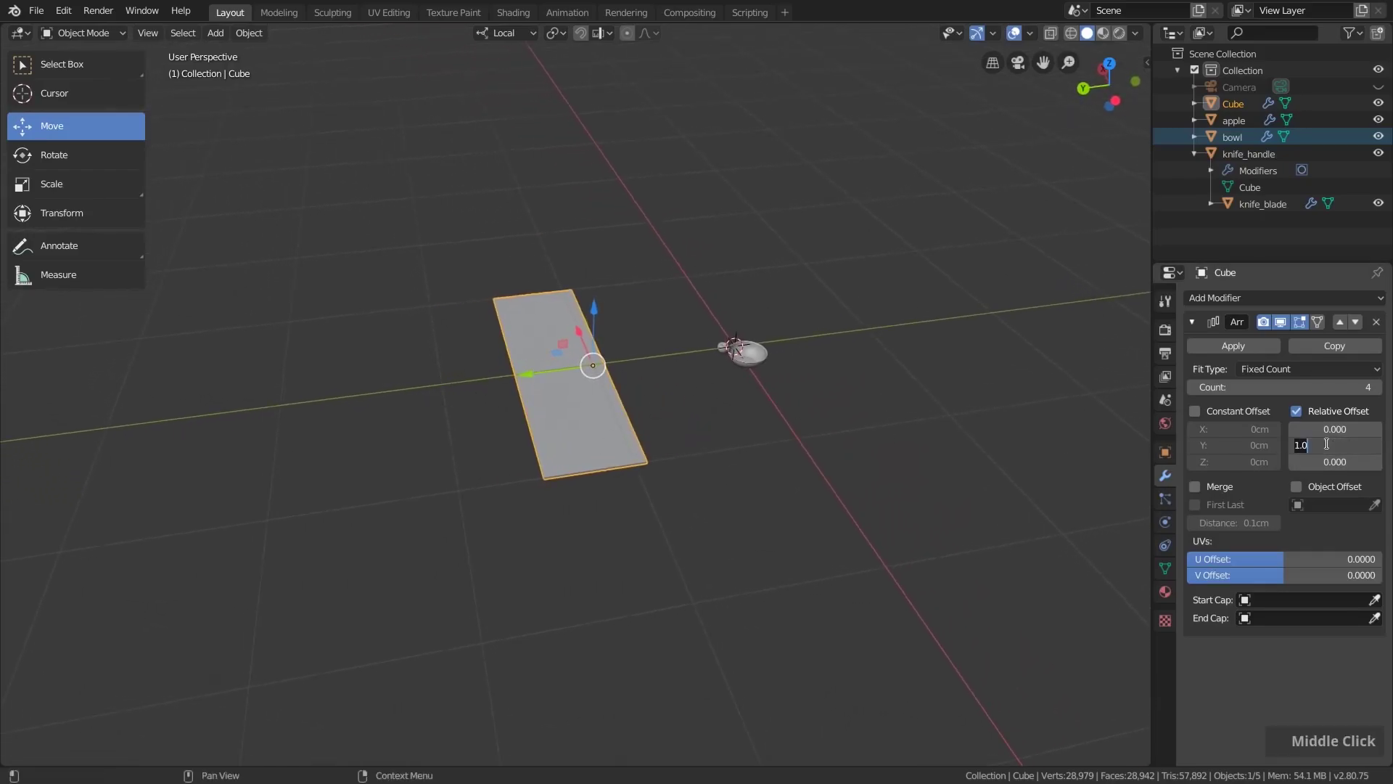
key(Return)
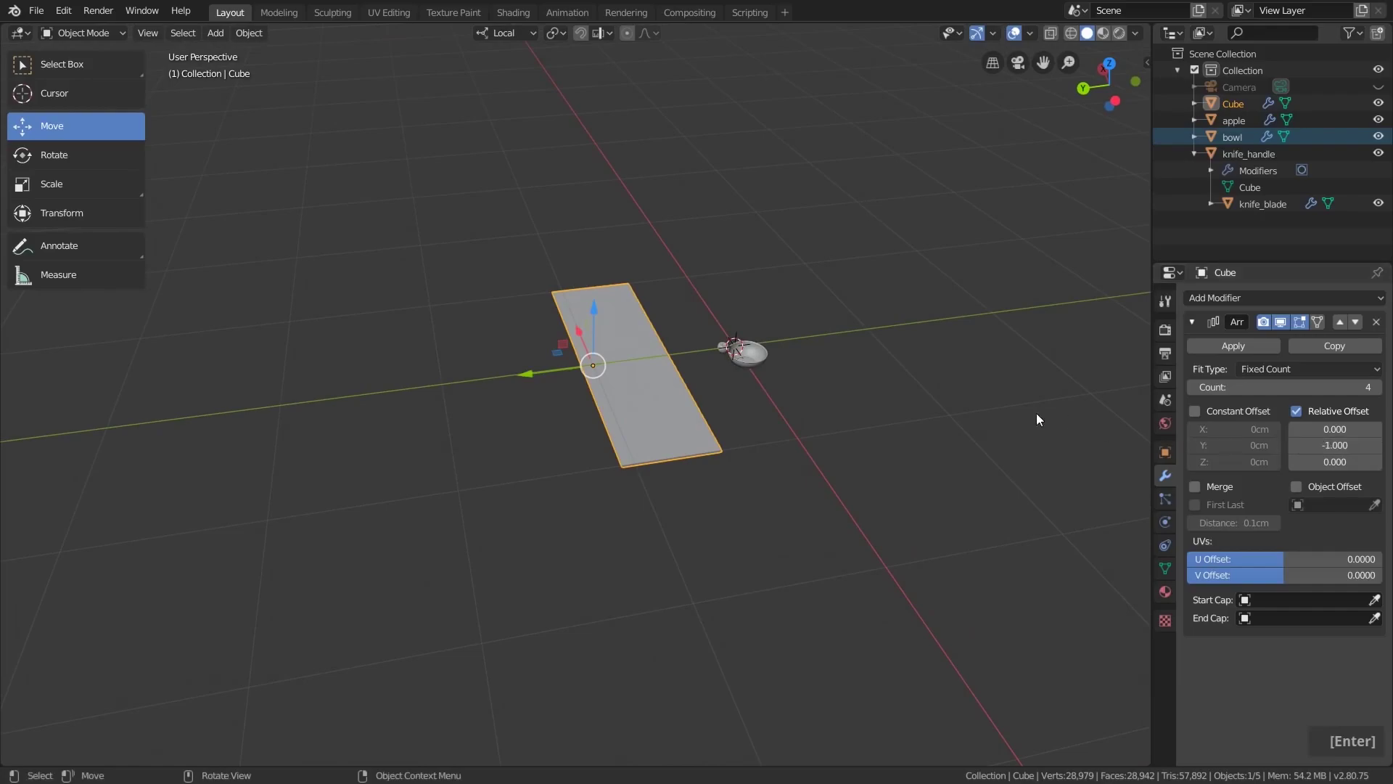
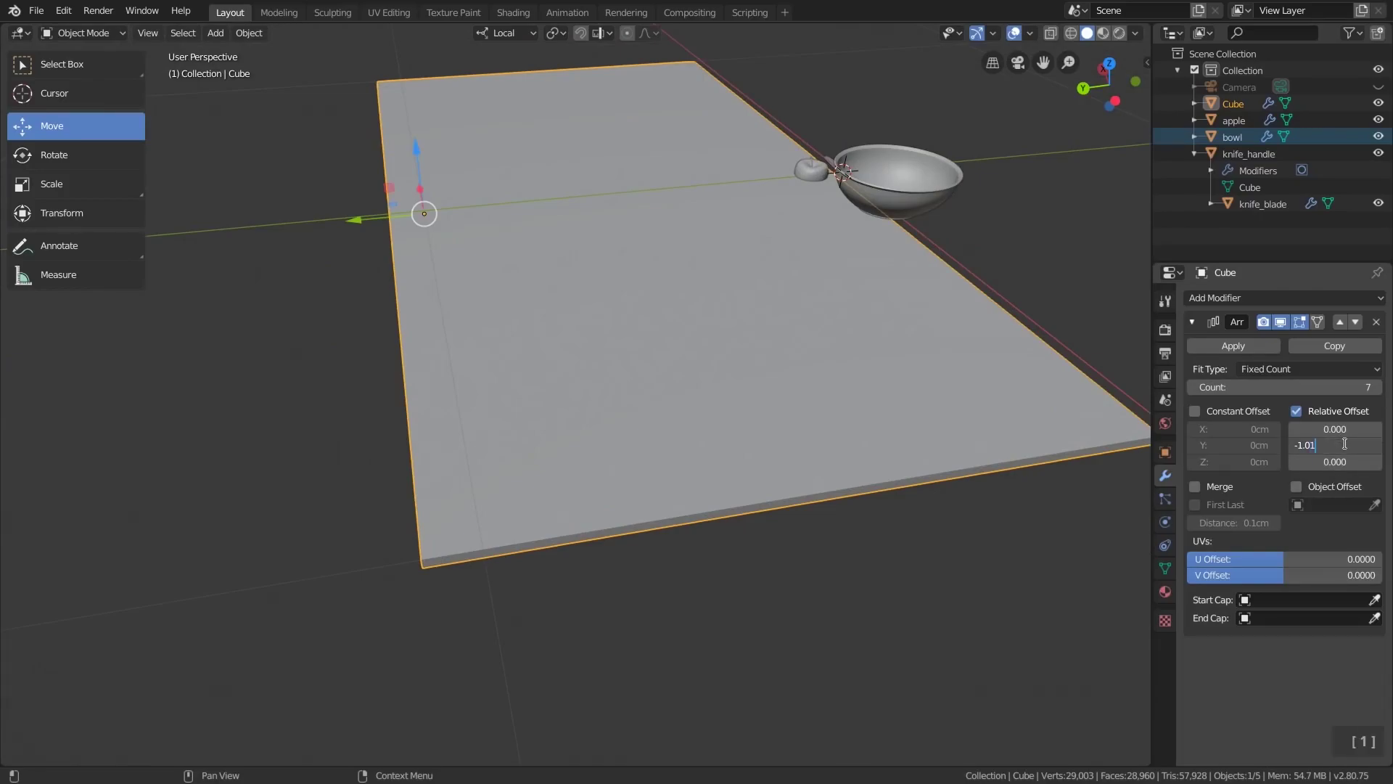
key(Return)
middle_click(655, 468)
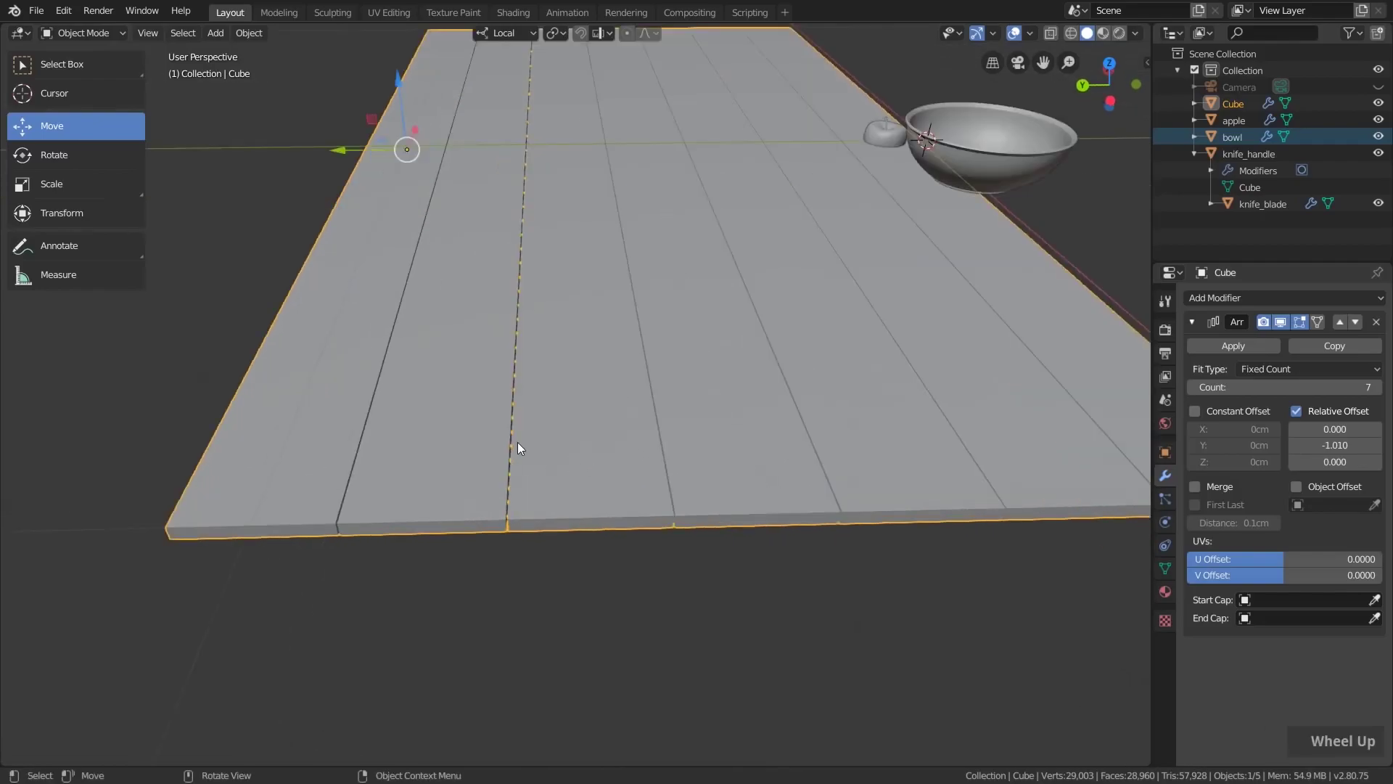
scroll(down, 3)
middle_click(750, 275)
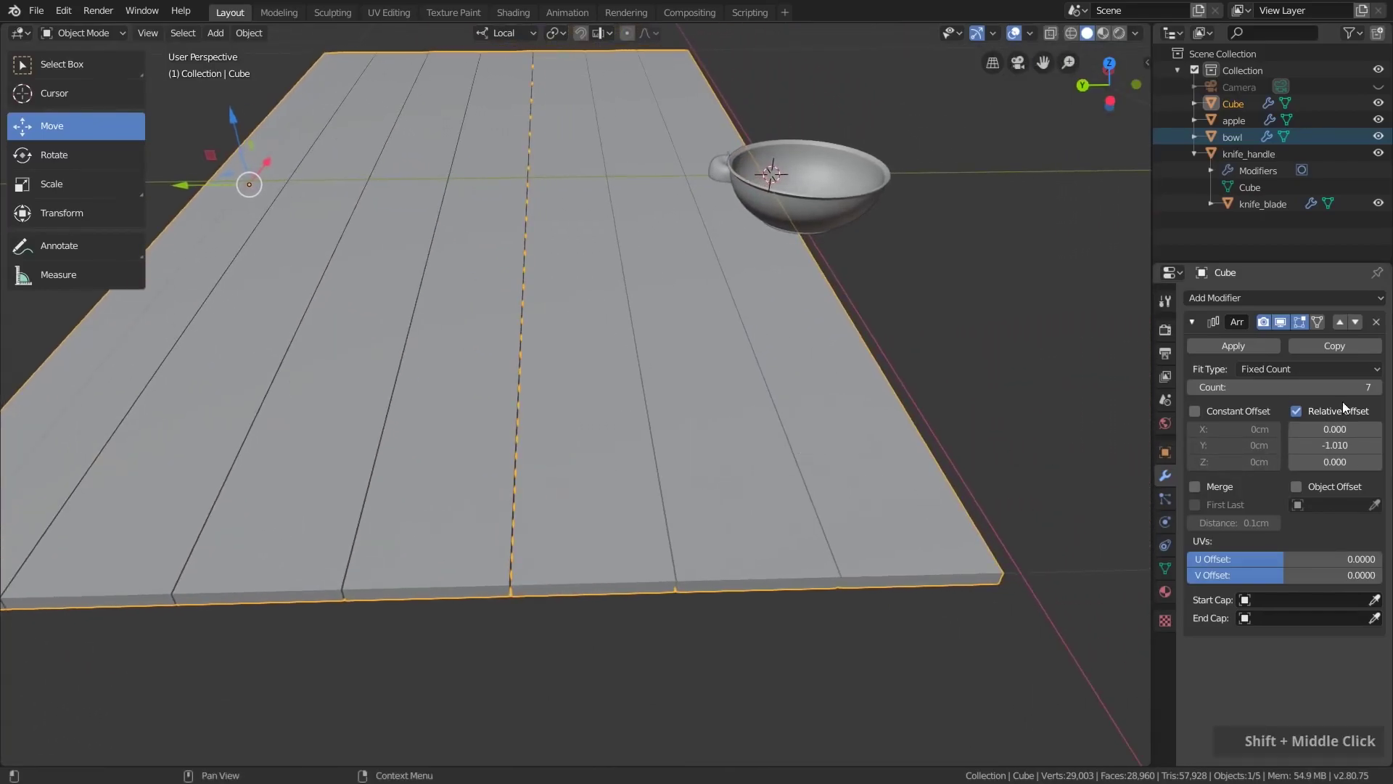
scroll(up, 3)
Raise the Array count to 15 planks and inspect the gaps across the tabletop
key(KP_1)
key(KP_5)
key(Return)
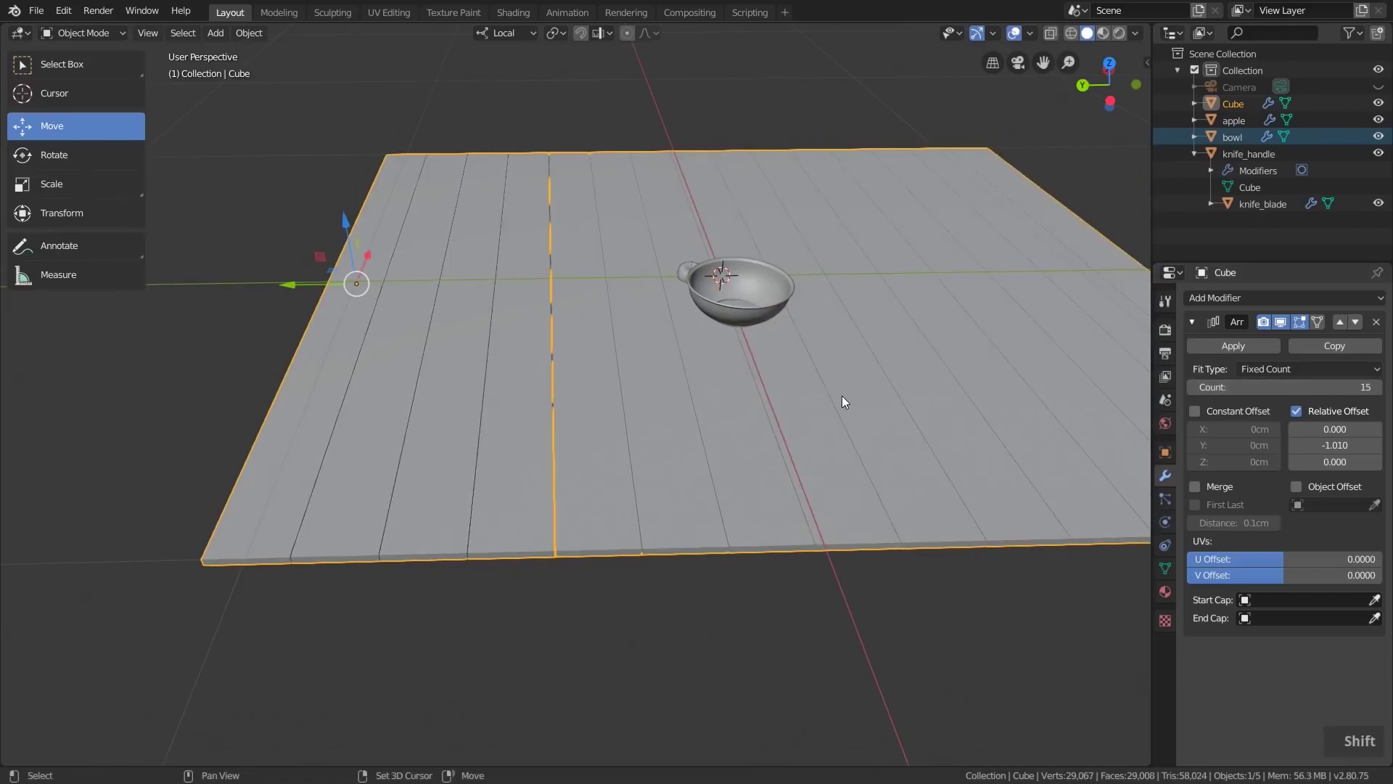
middle_click(561, 432)
scroll(up, 3)
middle_click(698, 352)
middle_click(679, 386)
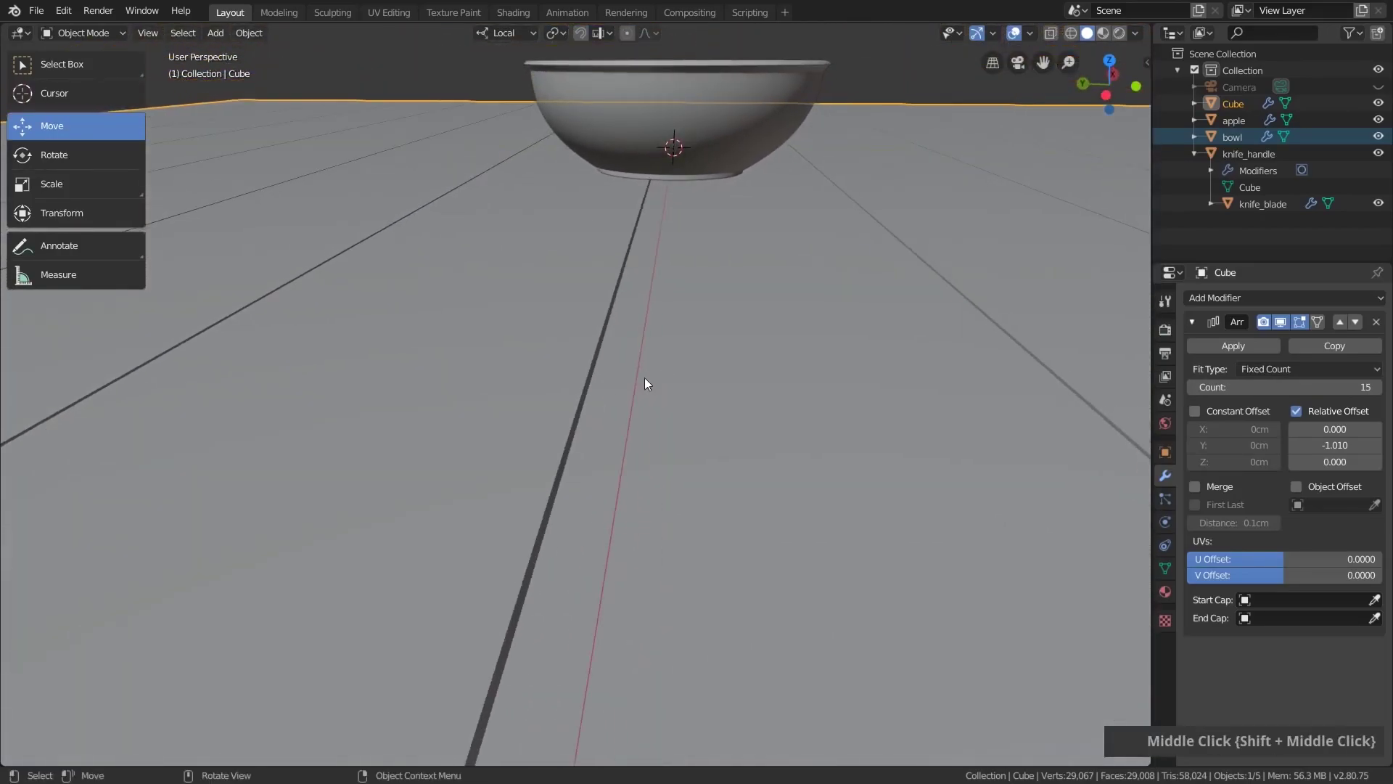
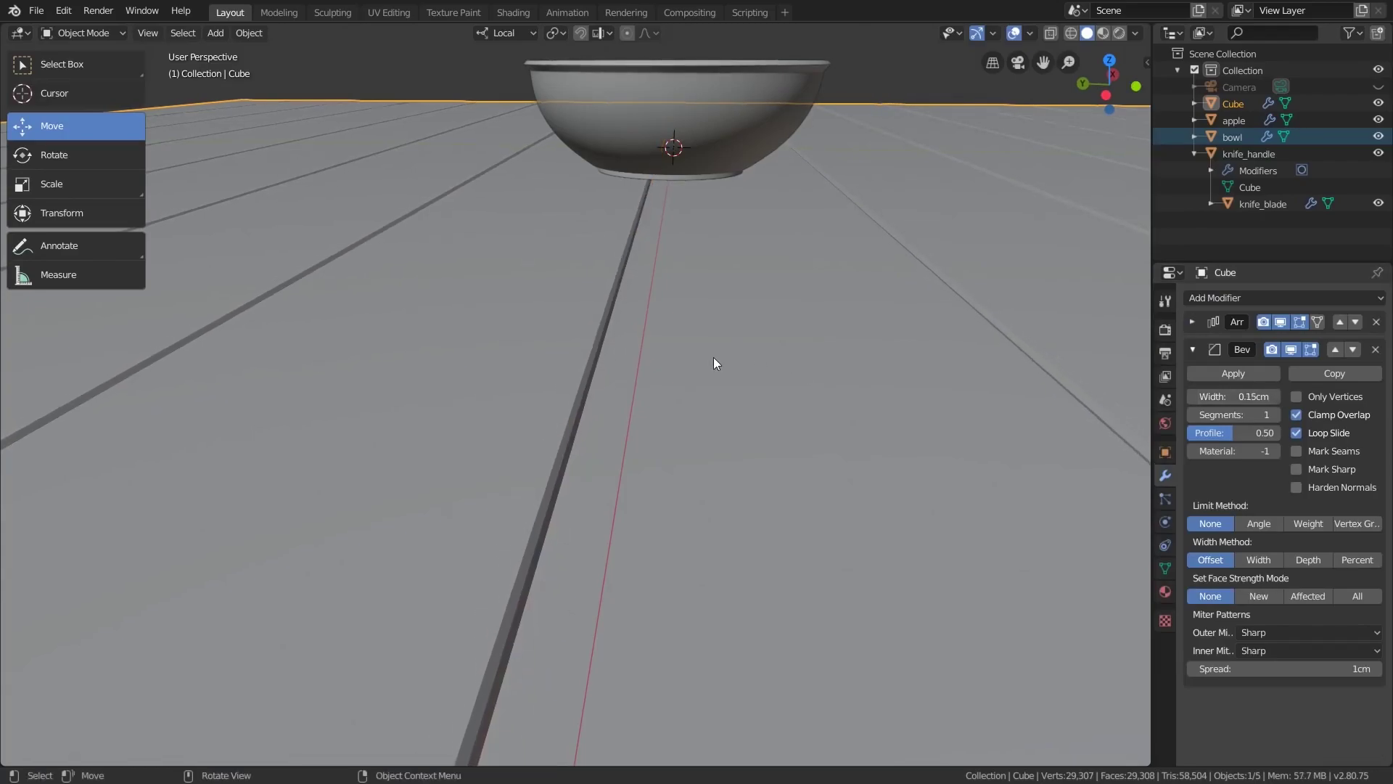
Bevel the planks at 0.15 cm and enable Auto Smooth at 30° for soft wood edges
right_click(717, 359)
scroll(down, 3)
middle_click(701, 331)
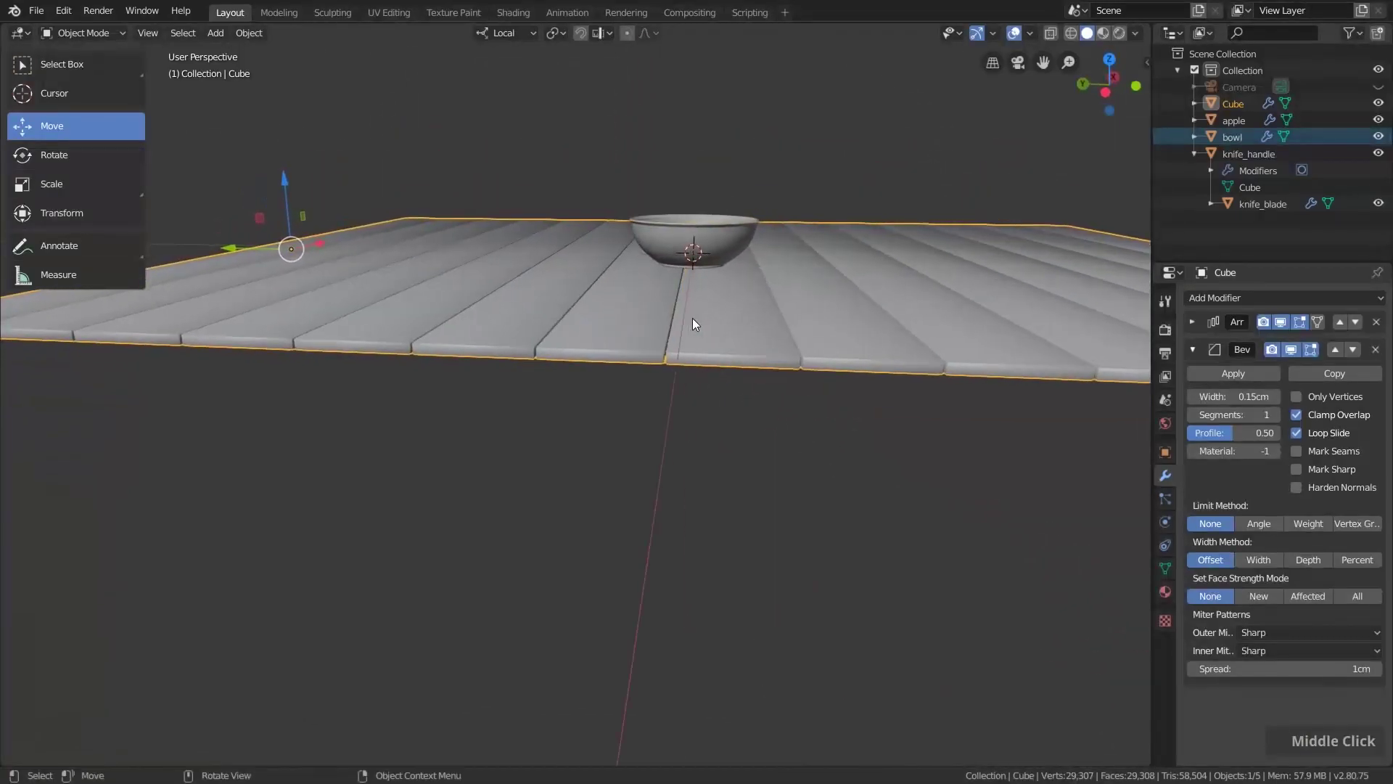
scroll(down, 3)
middle_click(680, 308)
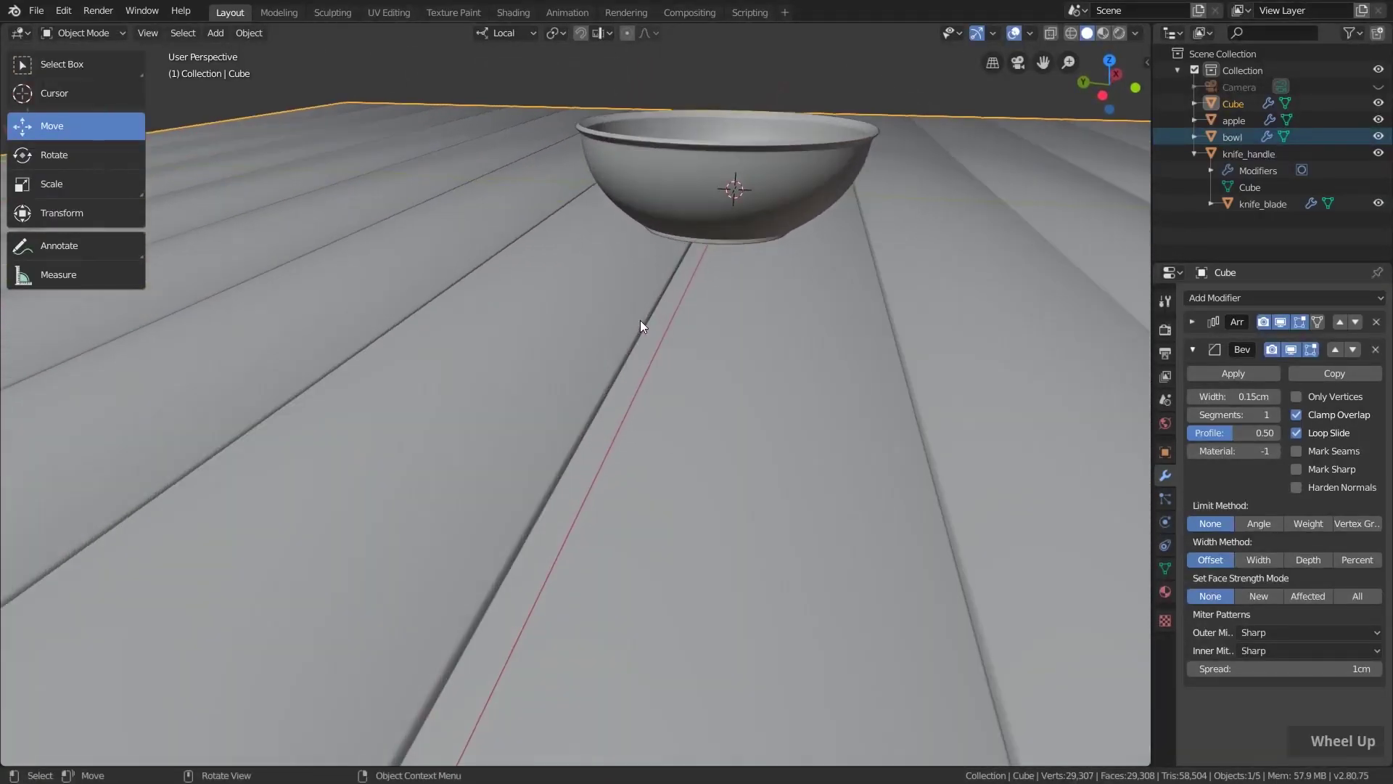
middle_click(641, 360)
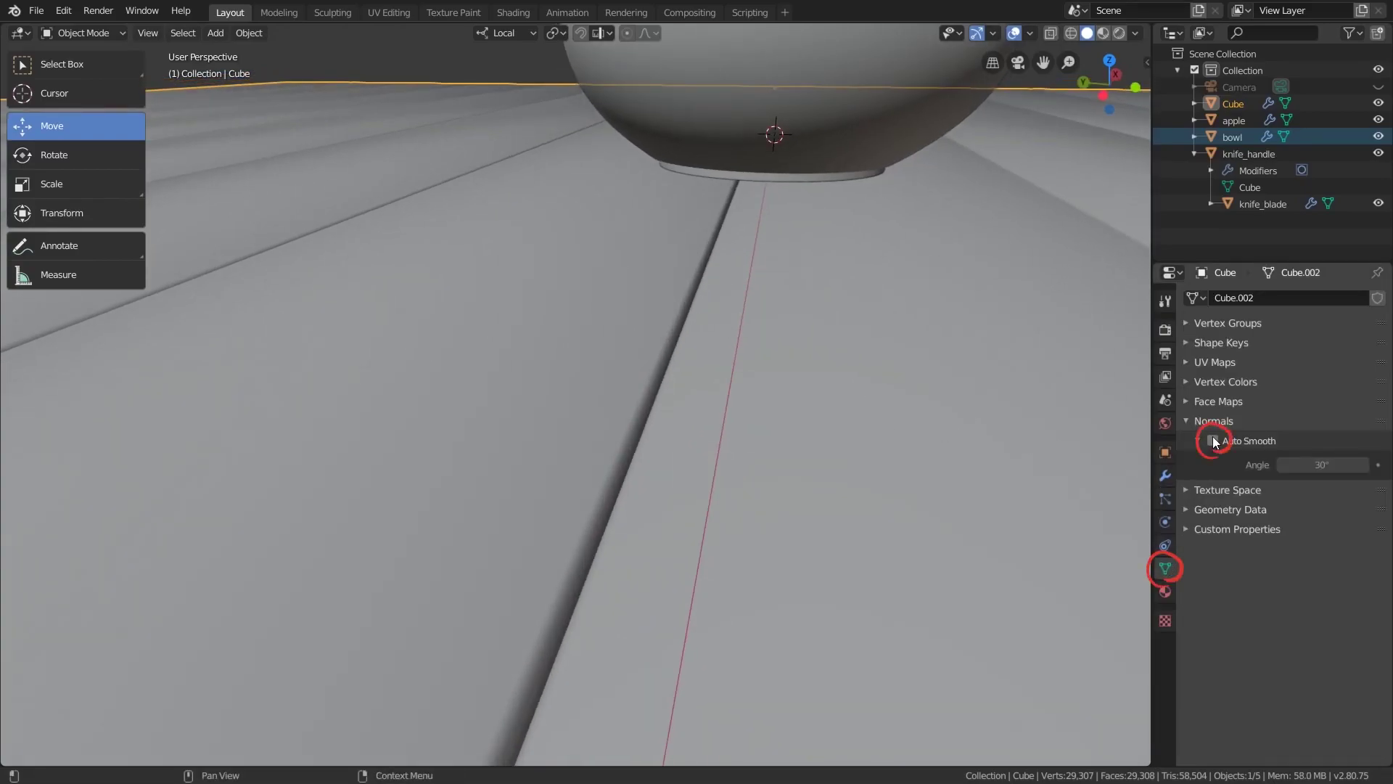
scroll(down, 3)
middle_click(831, 478)
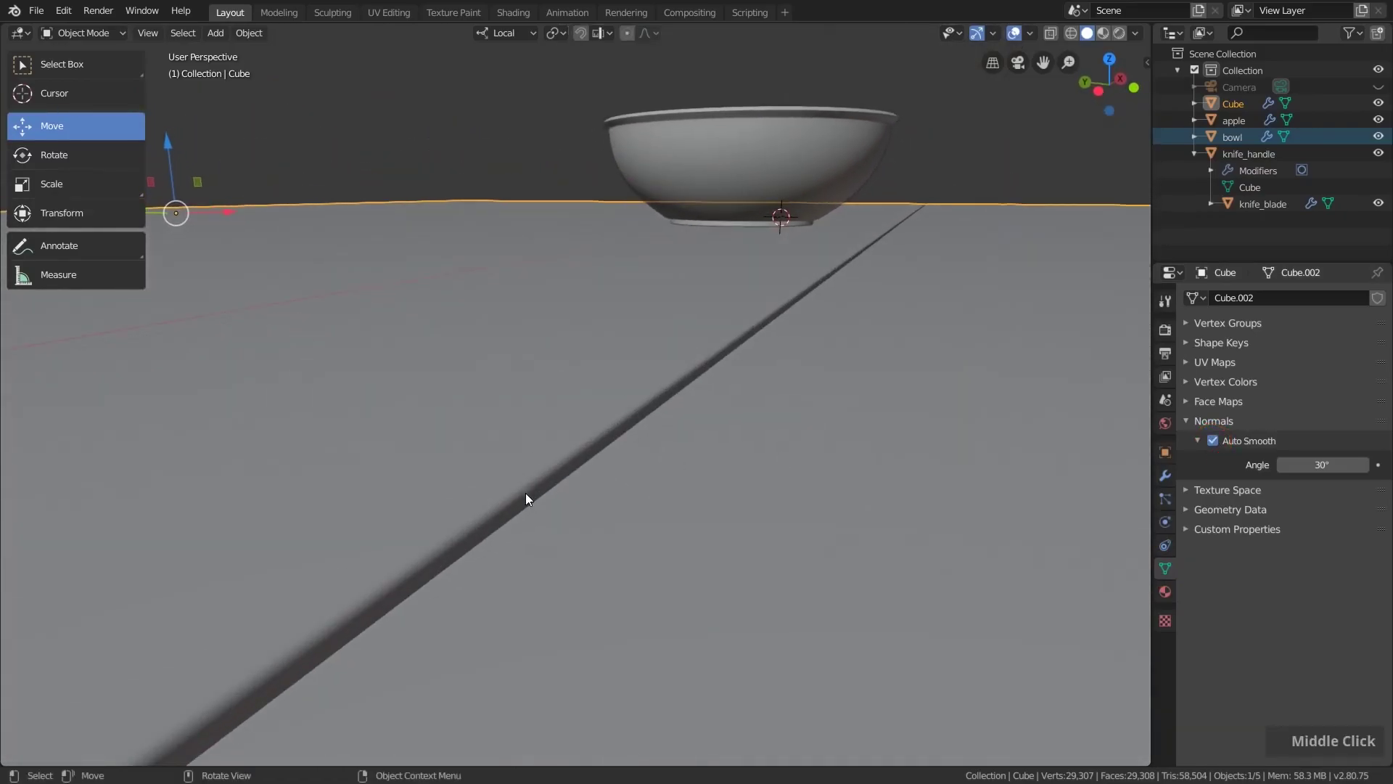
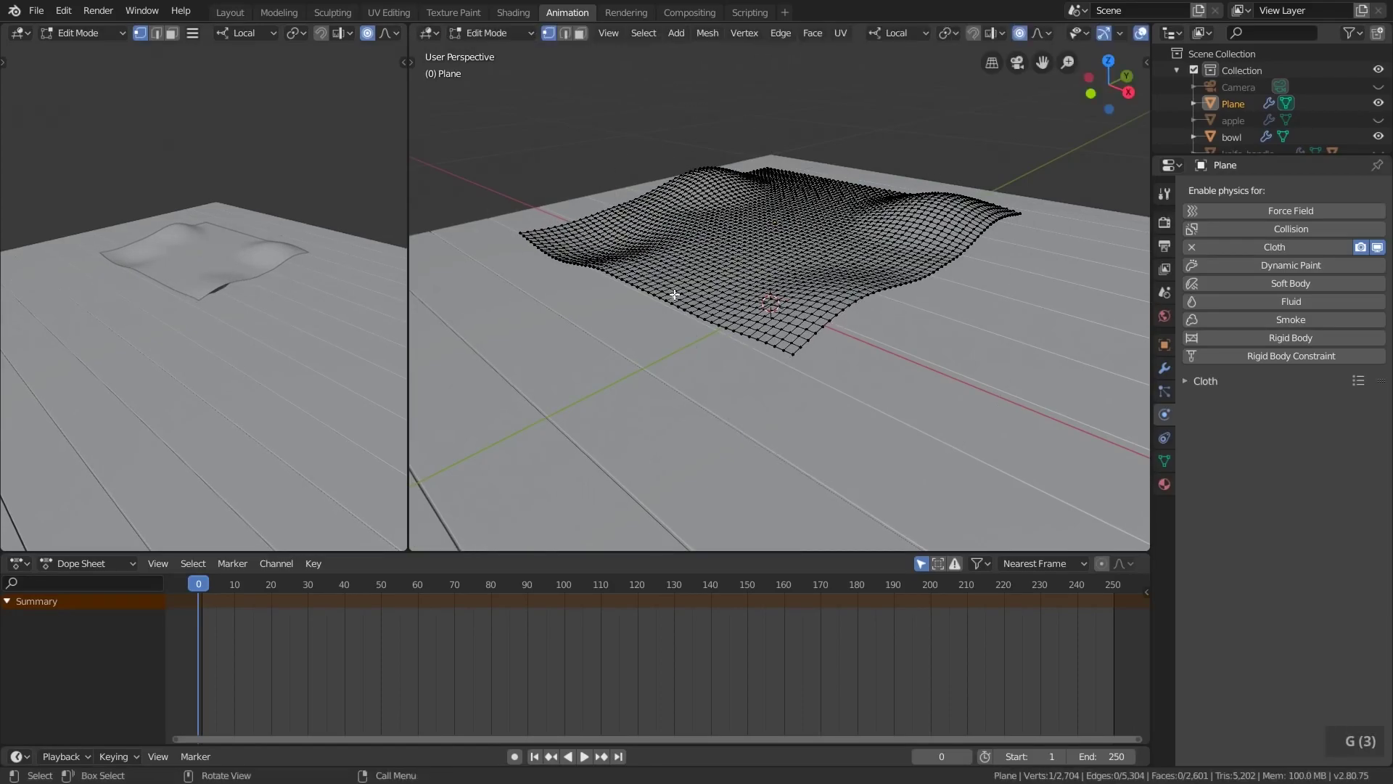
Move the whole cloth mesh in edit mode and return to object mode
key(g)
key(g)
key(g)
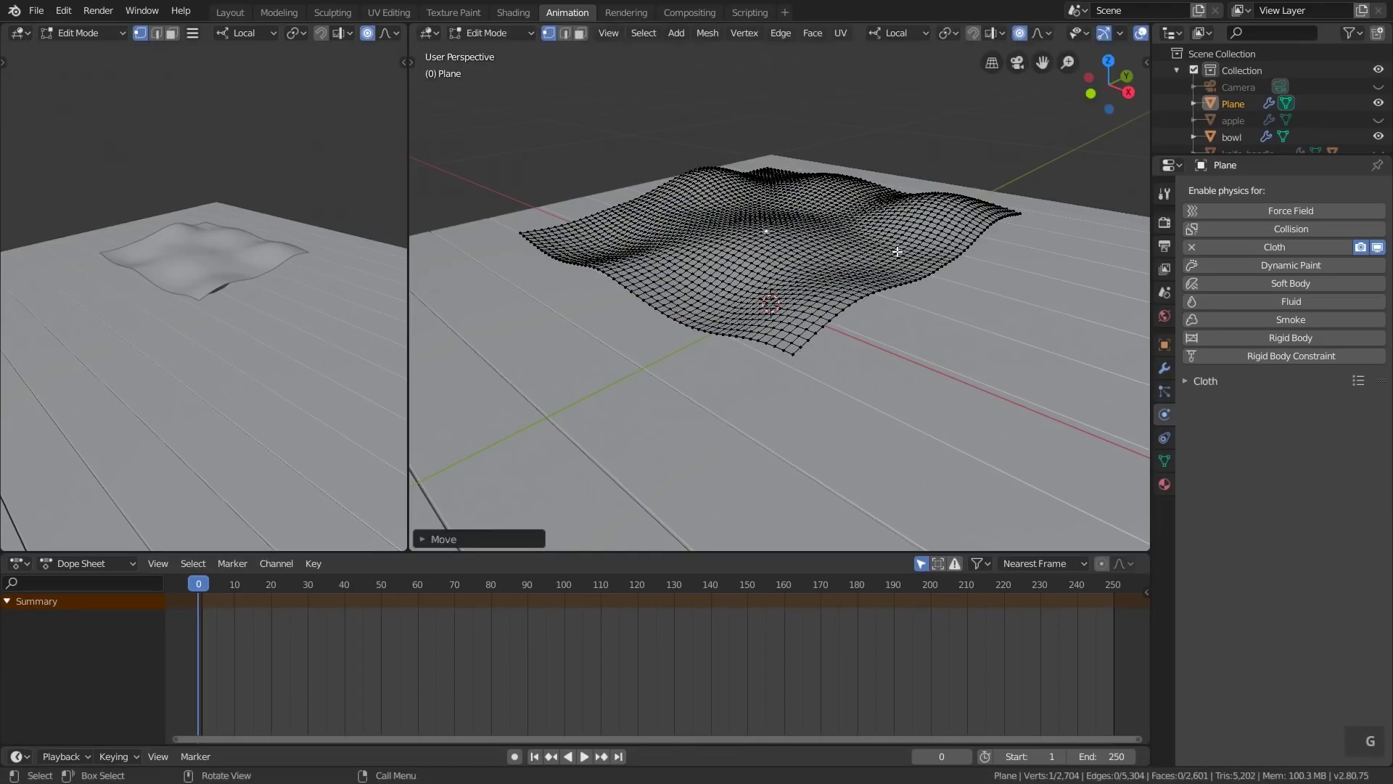
key(Tab)
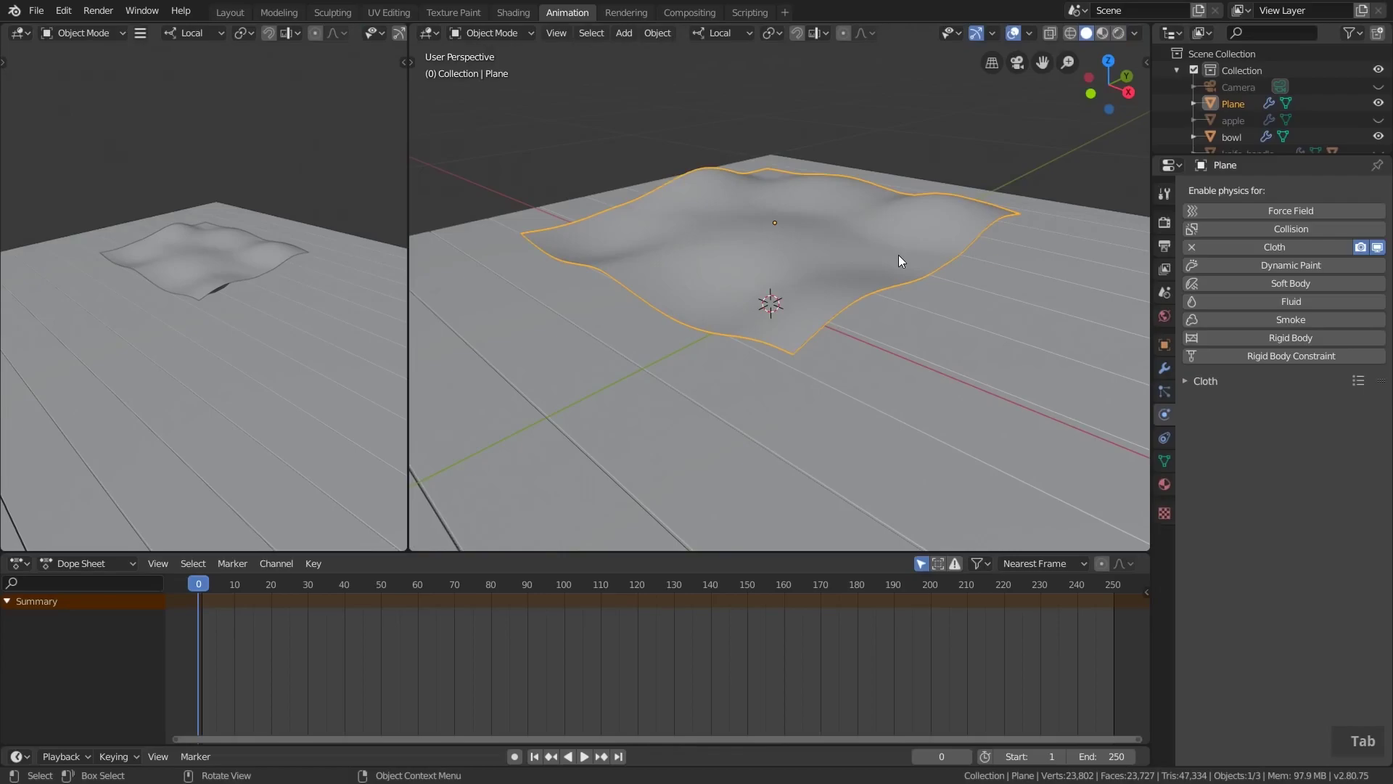
From top view, rotate and place the cloth Plane in the air above the bowl
key(KP_7)
scroll(down, 3)
key(r)
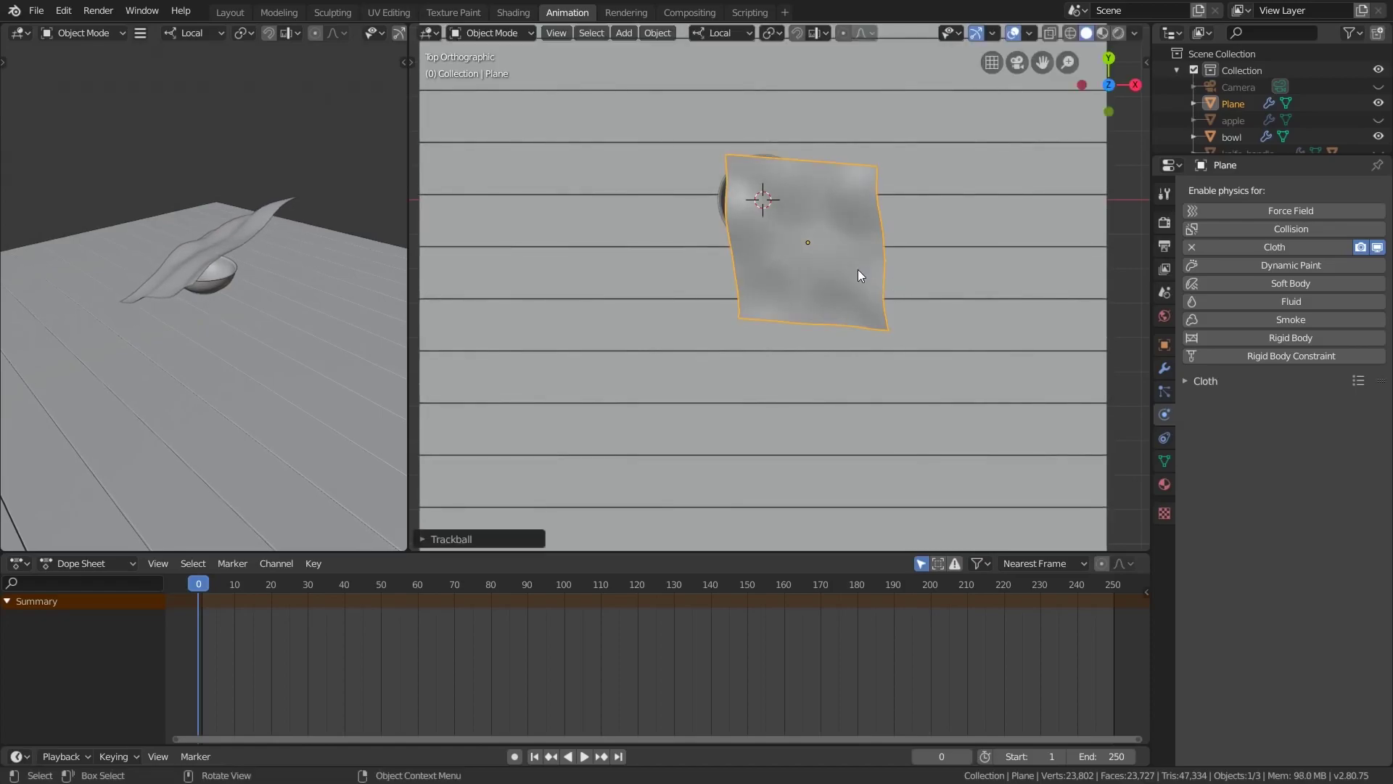
key(g)
middle_click(794, 272)
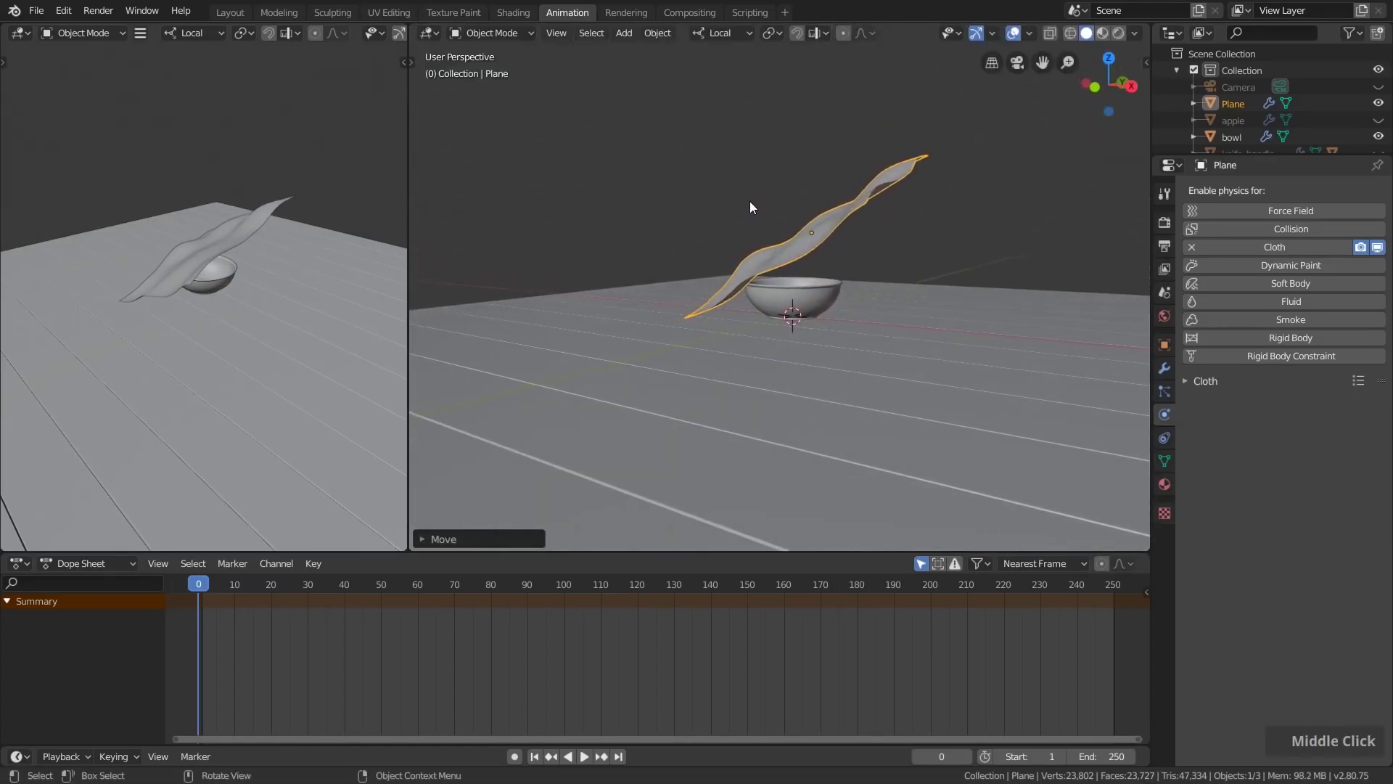
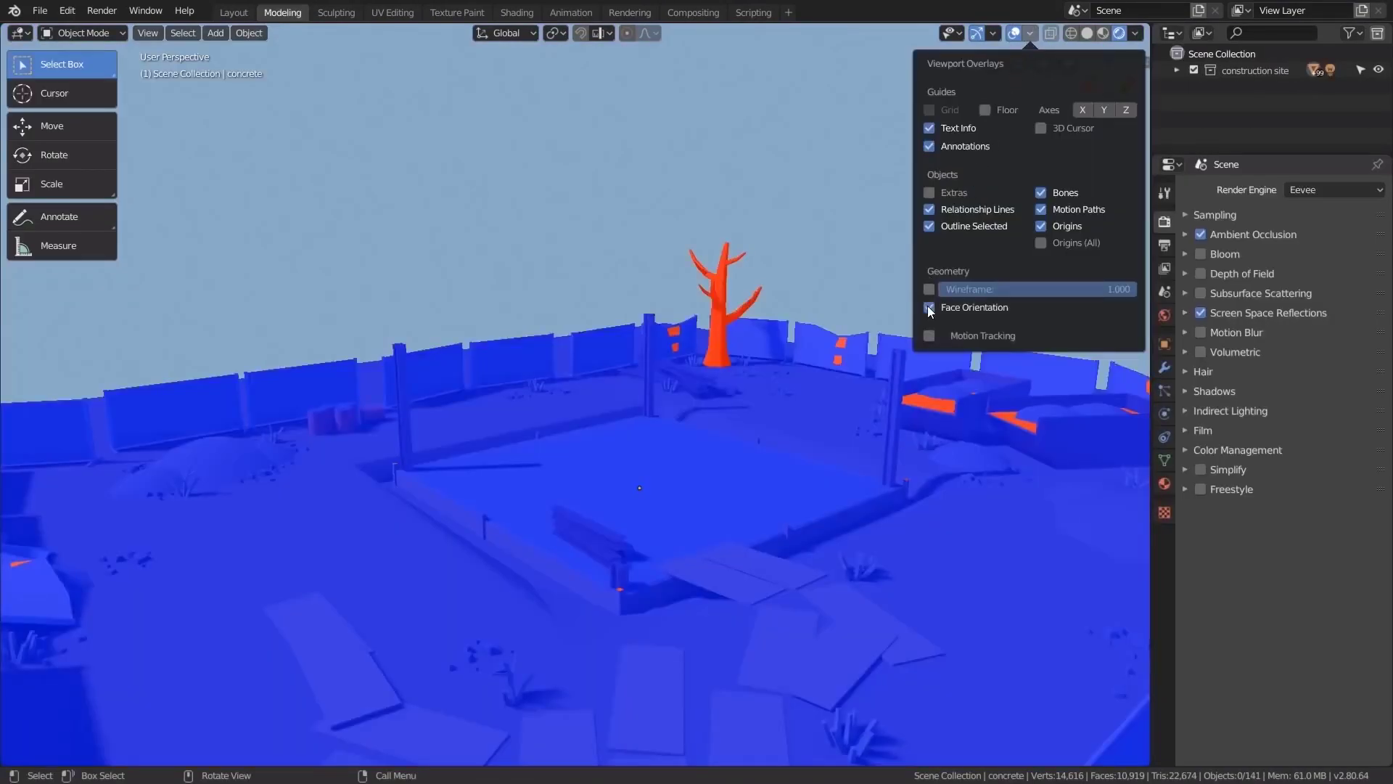
Orbit in on tree_01's red inverted faces in the construction-site scene
middle_click(676, 371)
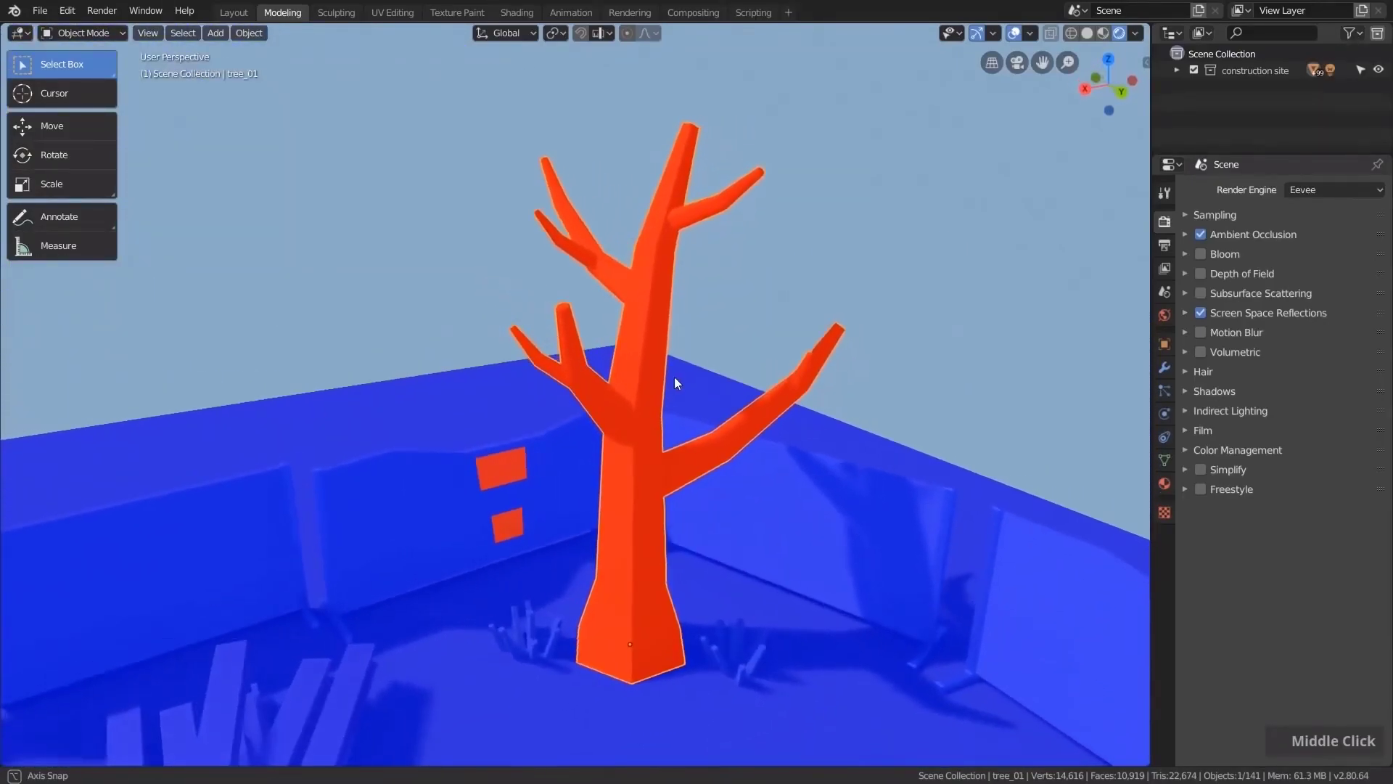